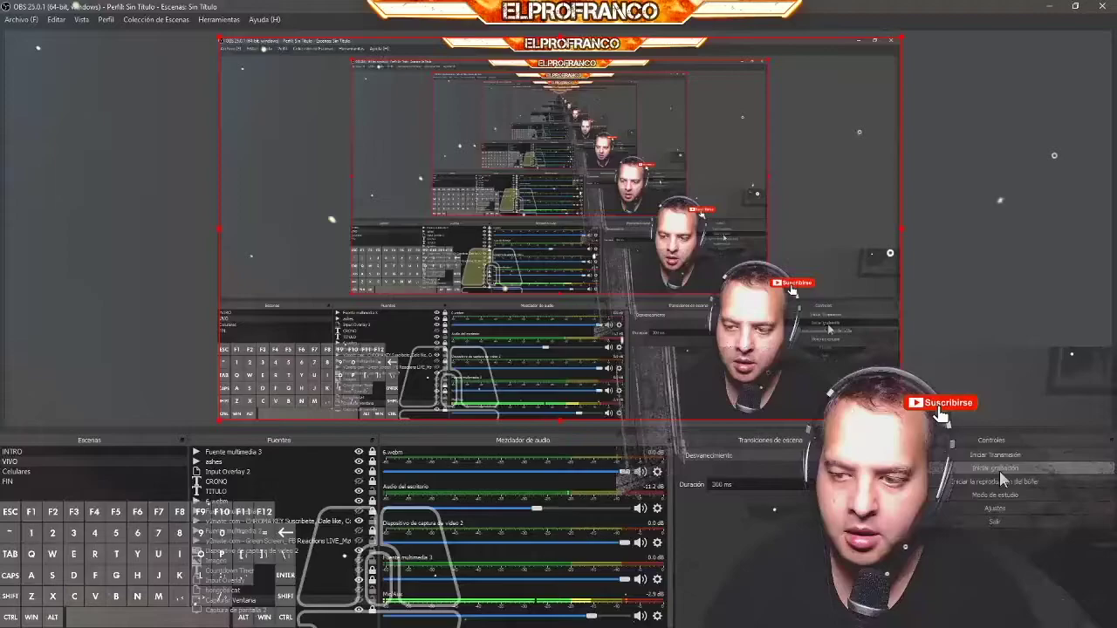
Step: Start a new document 1500 px wide by 500 px high and reveal the advanced options
left_click(1058, 4)
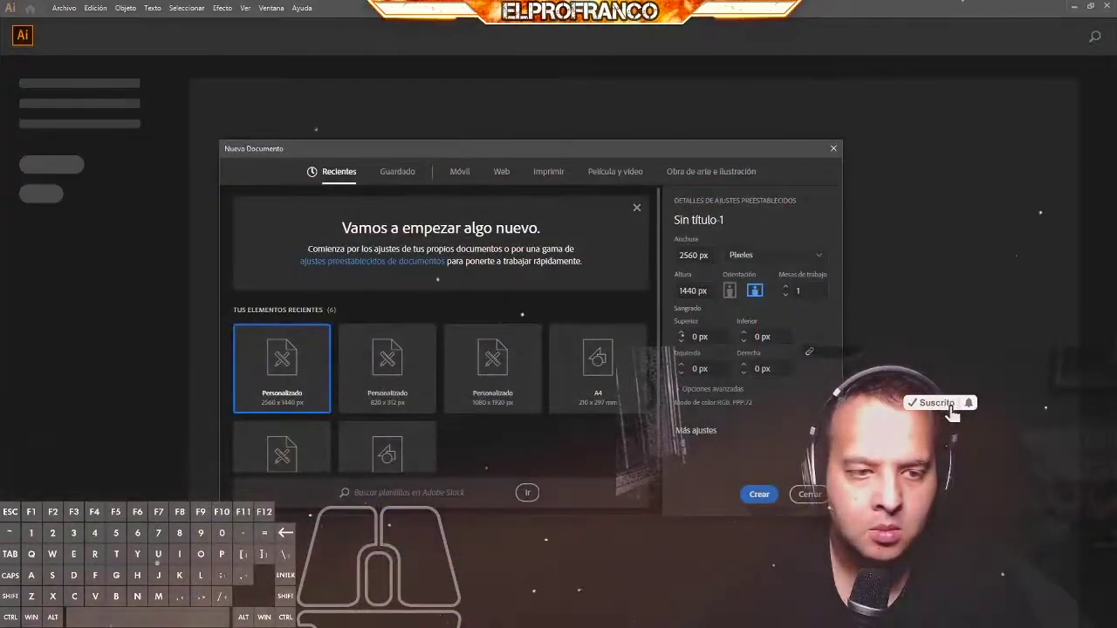
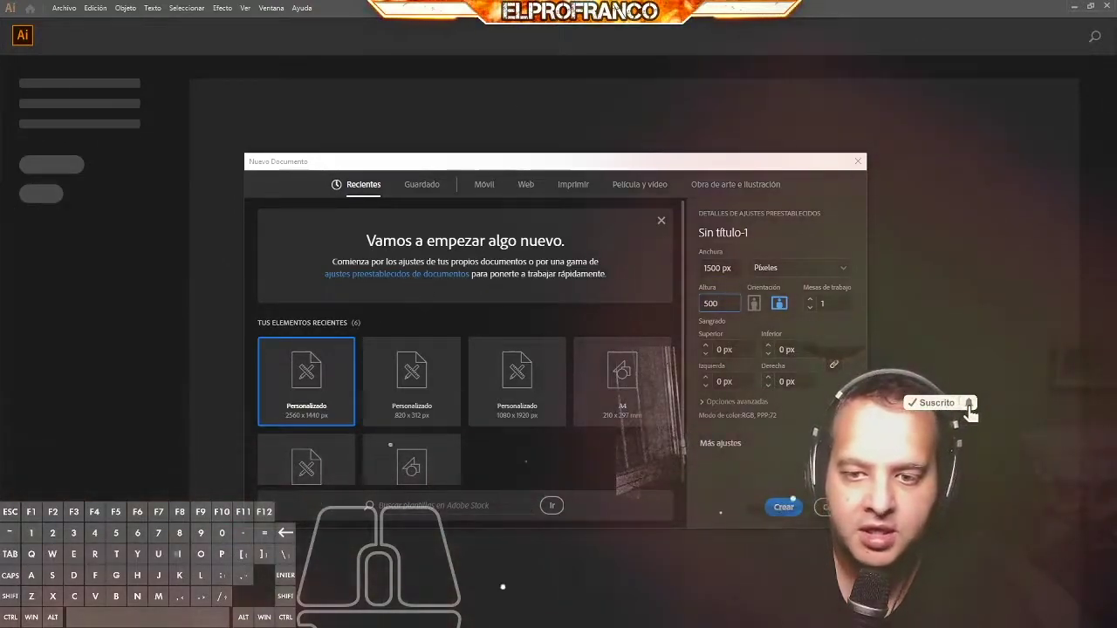
left_click(741, 501)
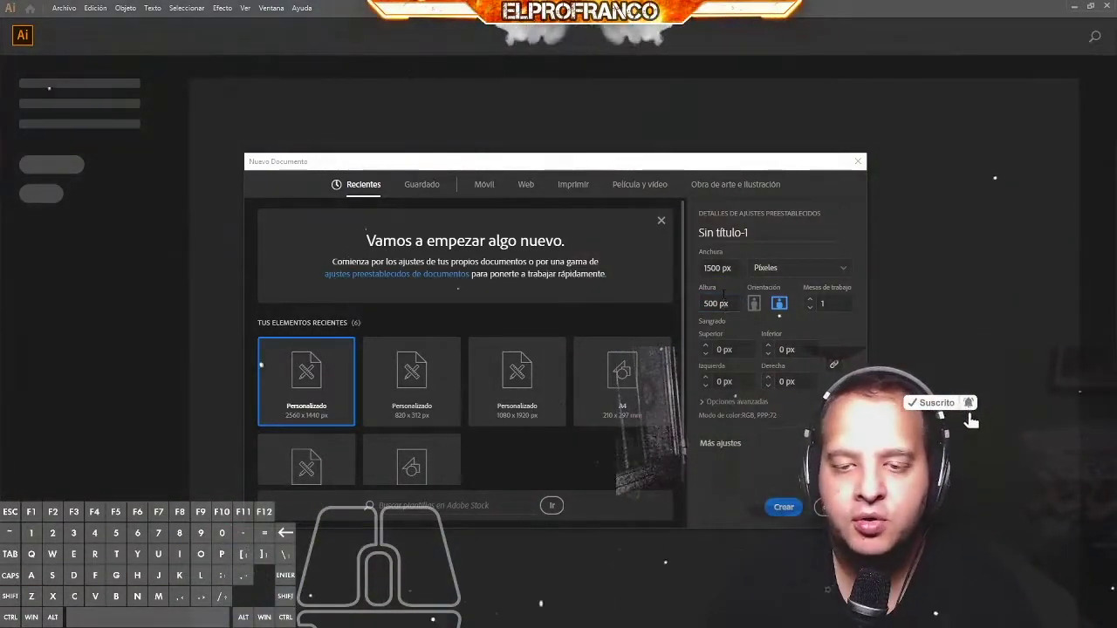
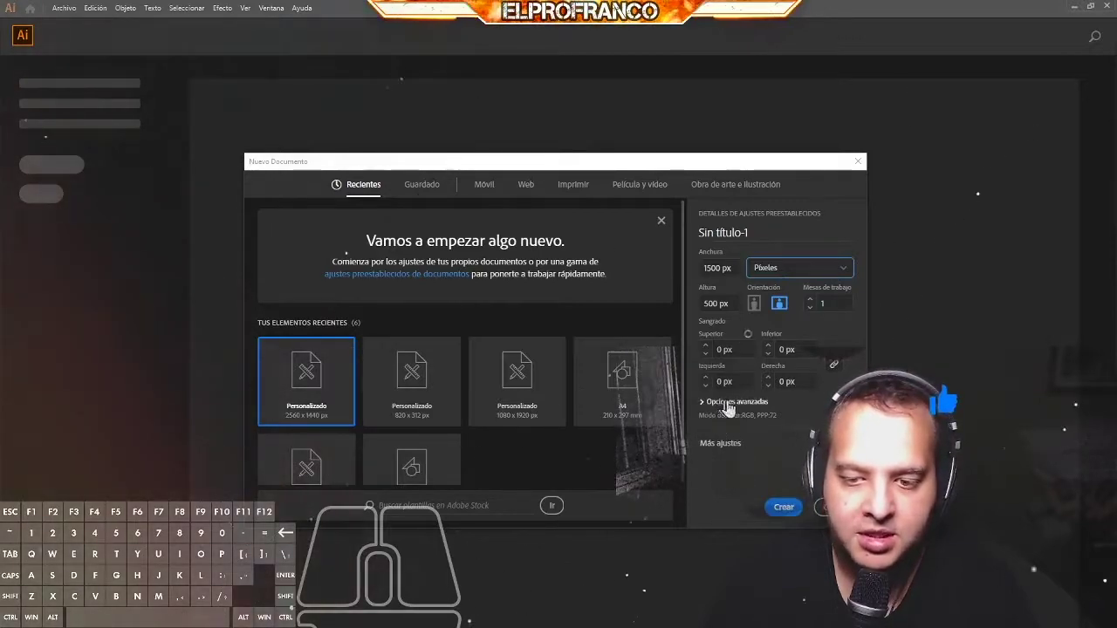
left_click(735, 410)
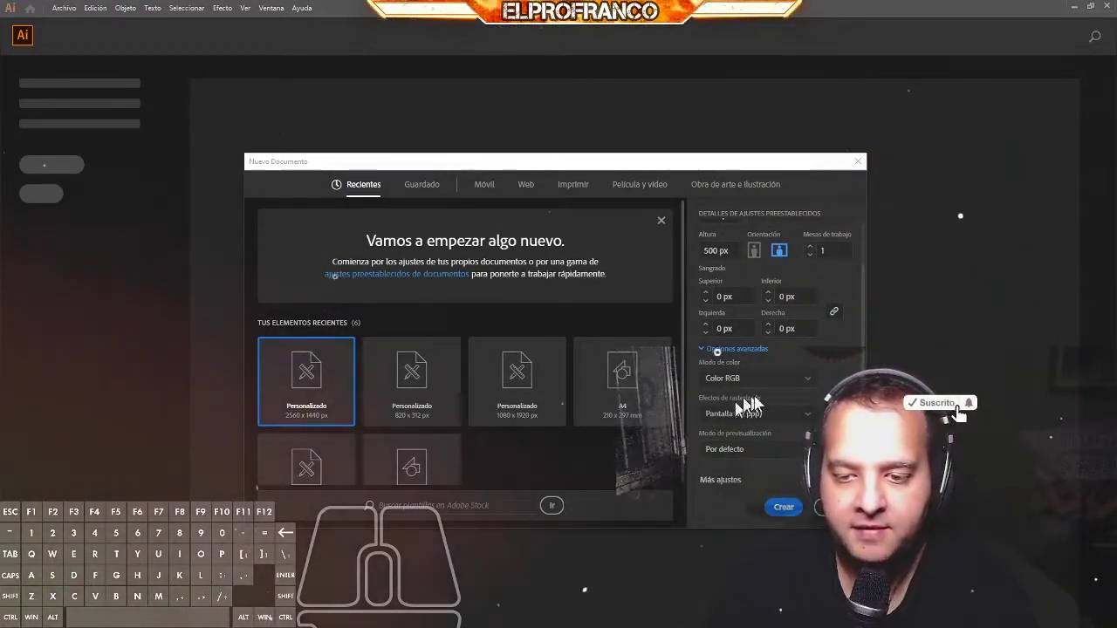
Step: Set raster effects to Pantalla (72 ppp) and create the banner document
left_click(761, 425)
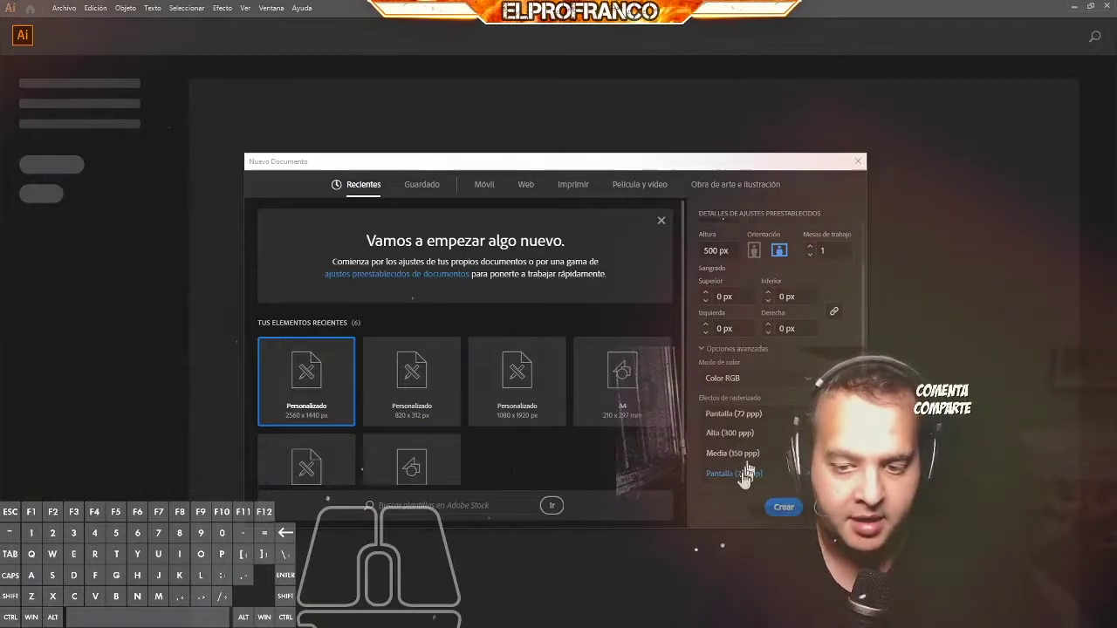
left_click(747, 480)
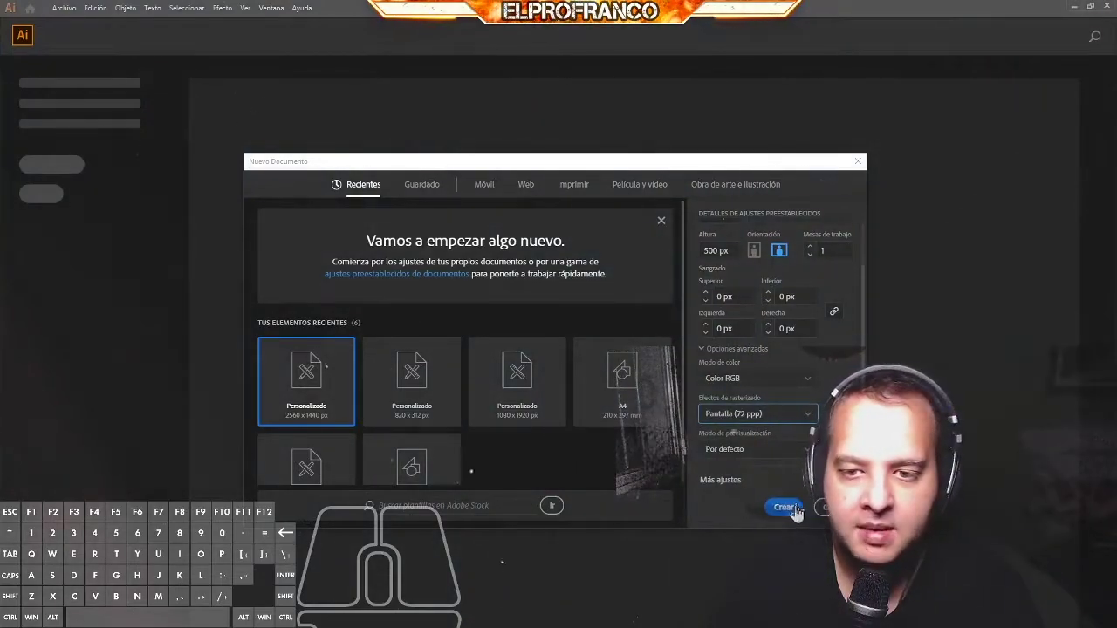
left_click(797, 515)
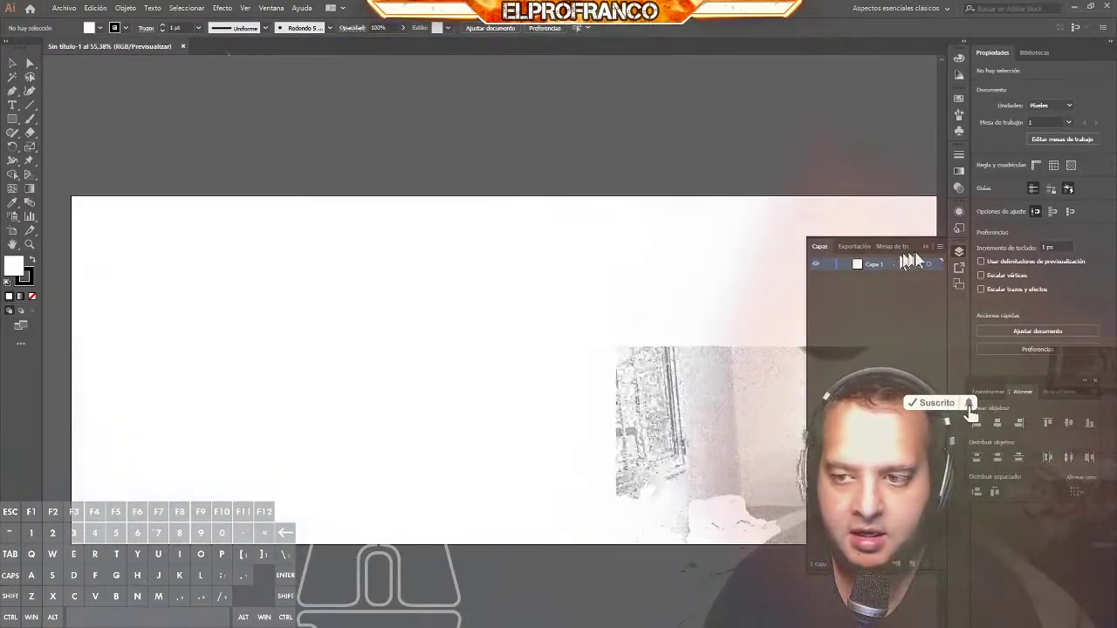
Step: Close the Capas panel and show rulers via Ver > Reglas > Mostrar reglas
left_click(934, 253)
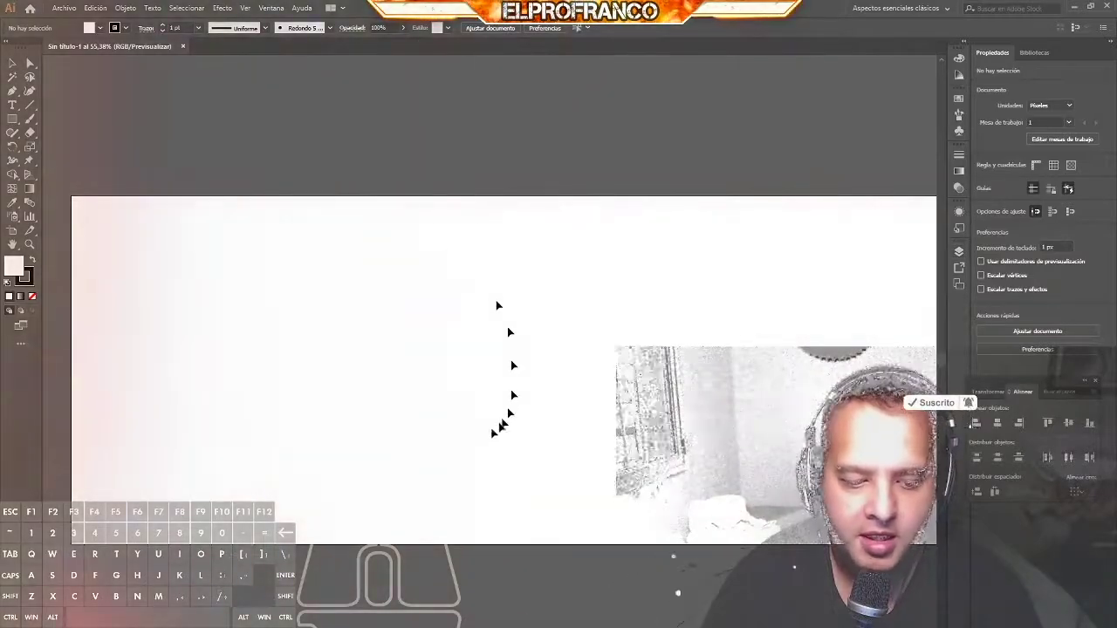
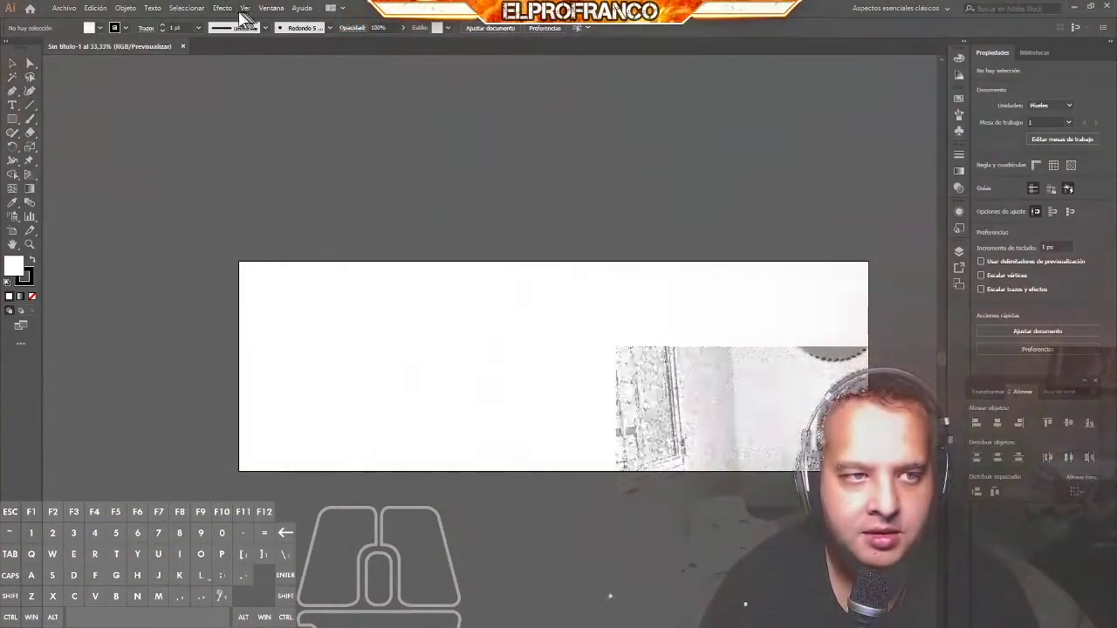
left_click(254, 15)
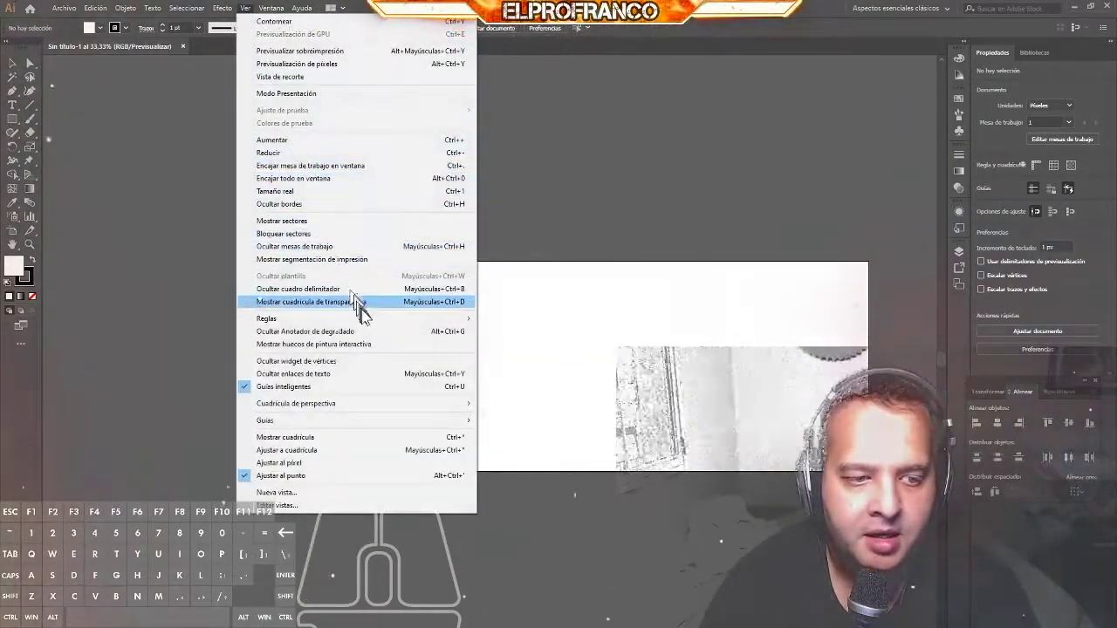
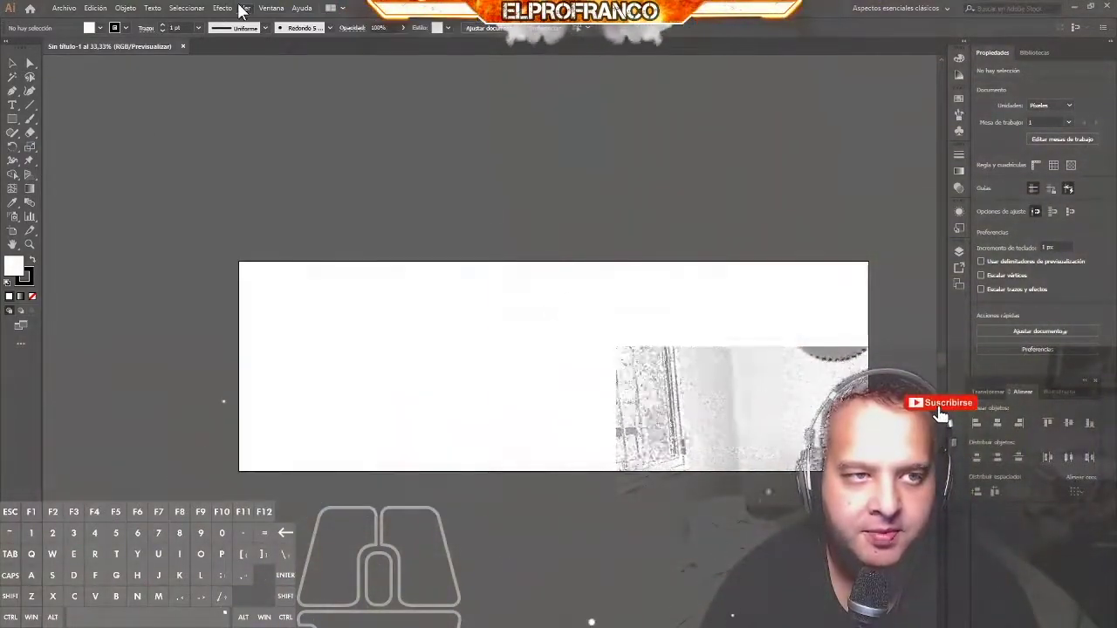
left_click(252, 12)
left_click(376, 323)
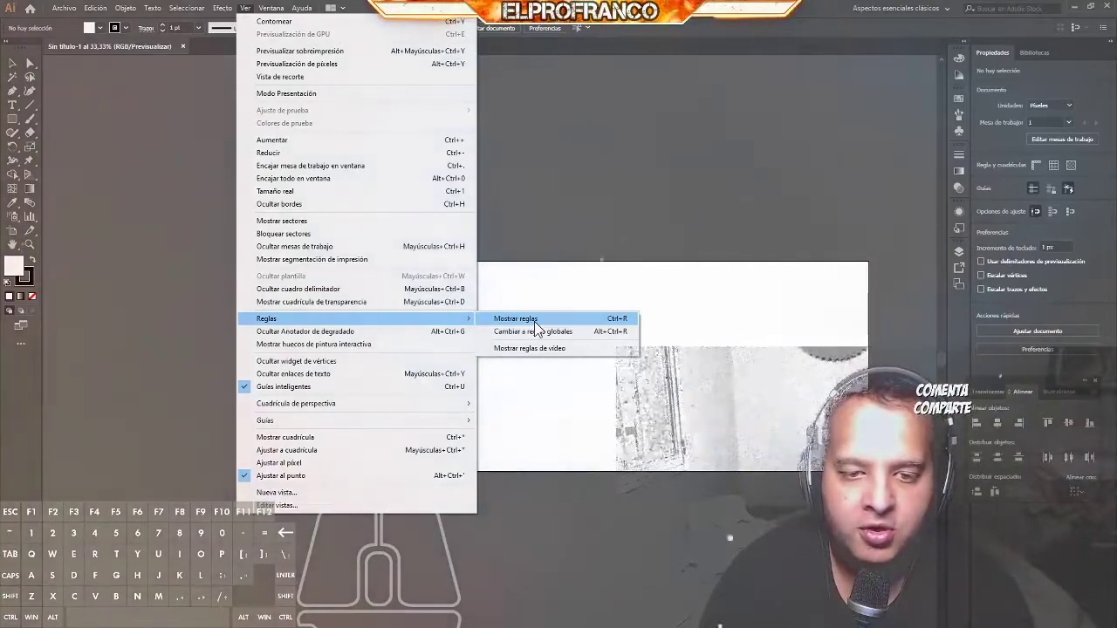
left_click(542, 329)
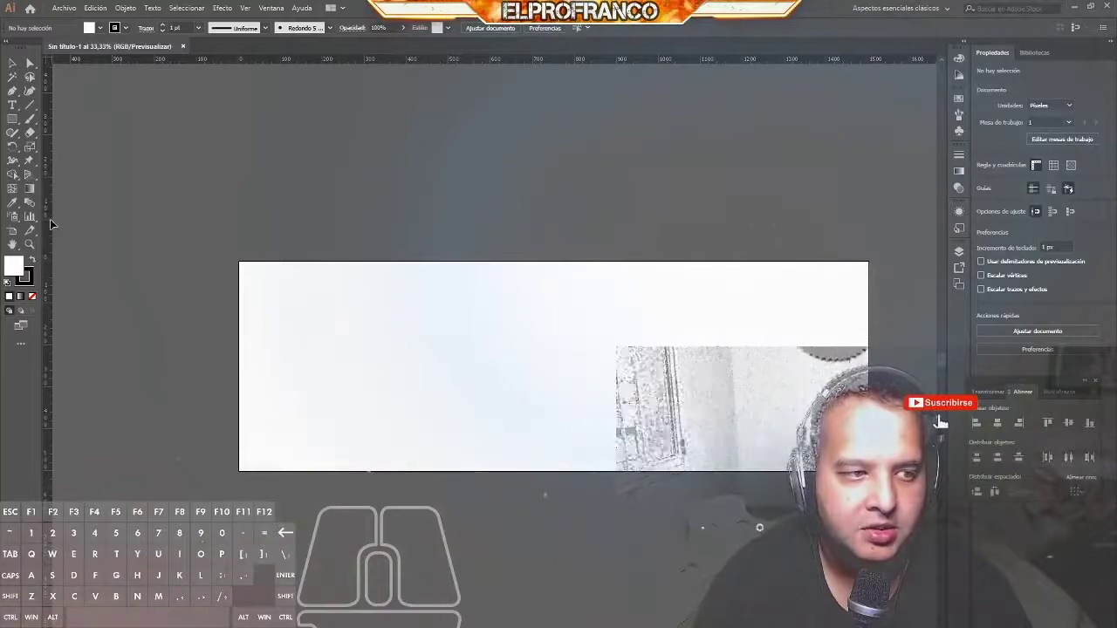
Step: Drag a vertical guide from the left ruler onto the artboard and reopen the panels list
left_click_drag(52, 219, 370, 241)
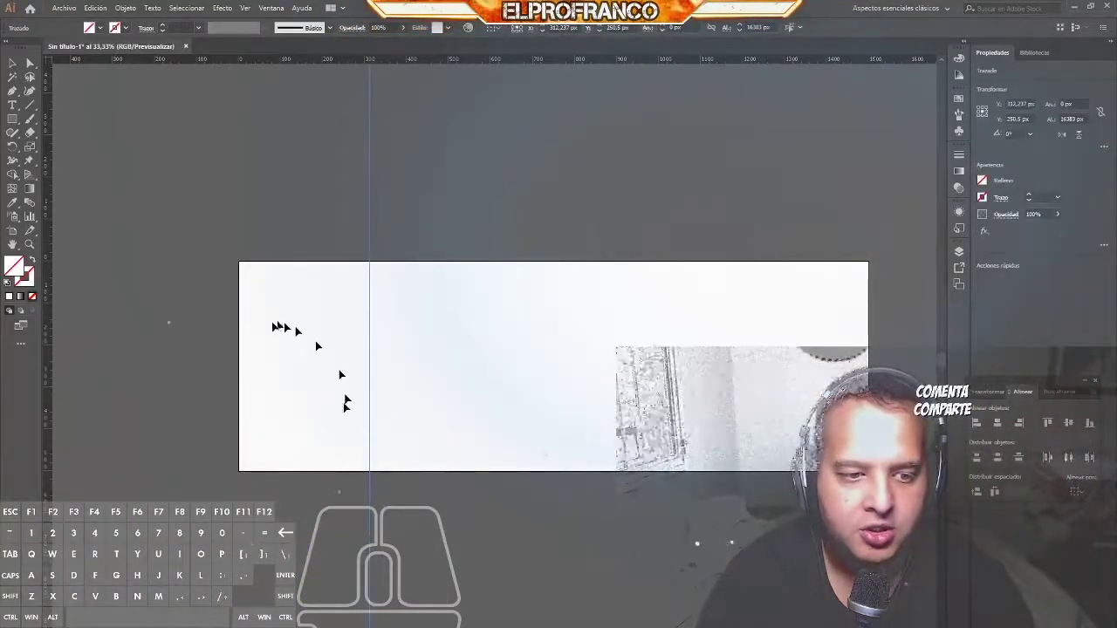
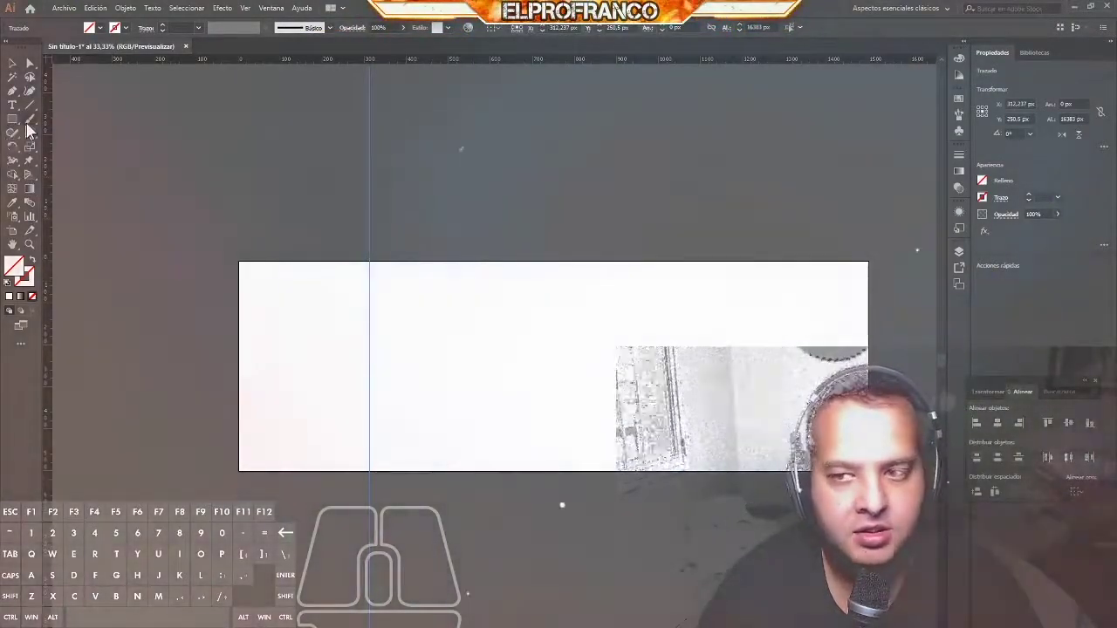
left_click(287, 15)
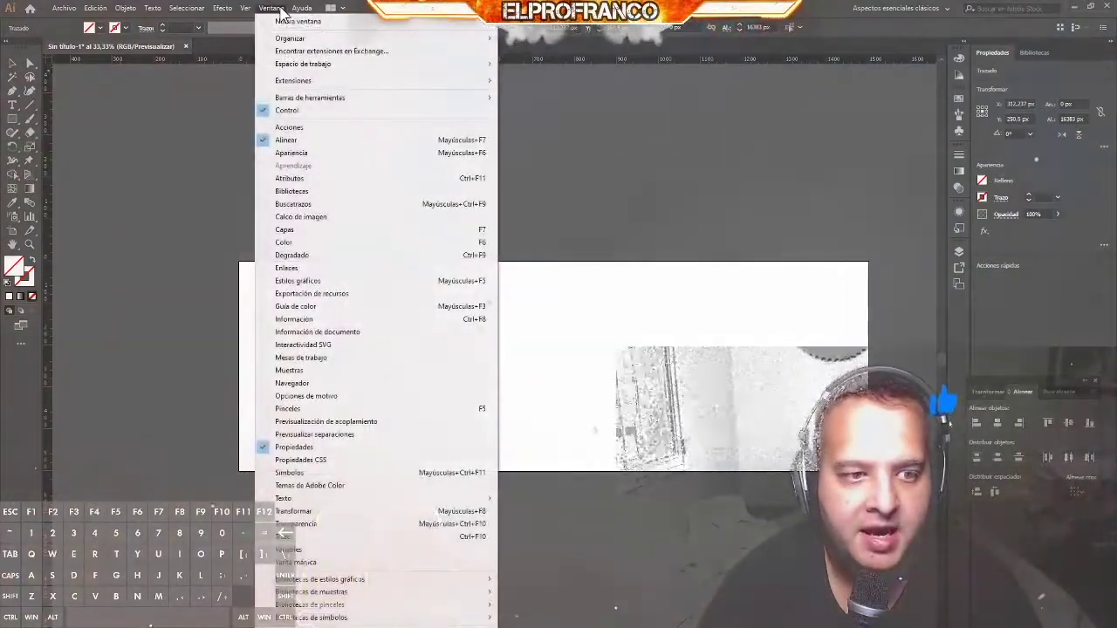
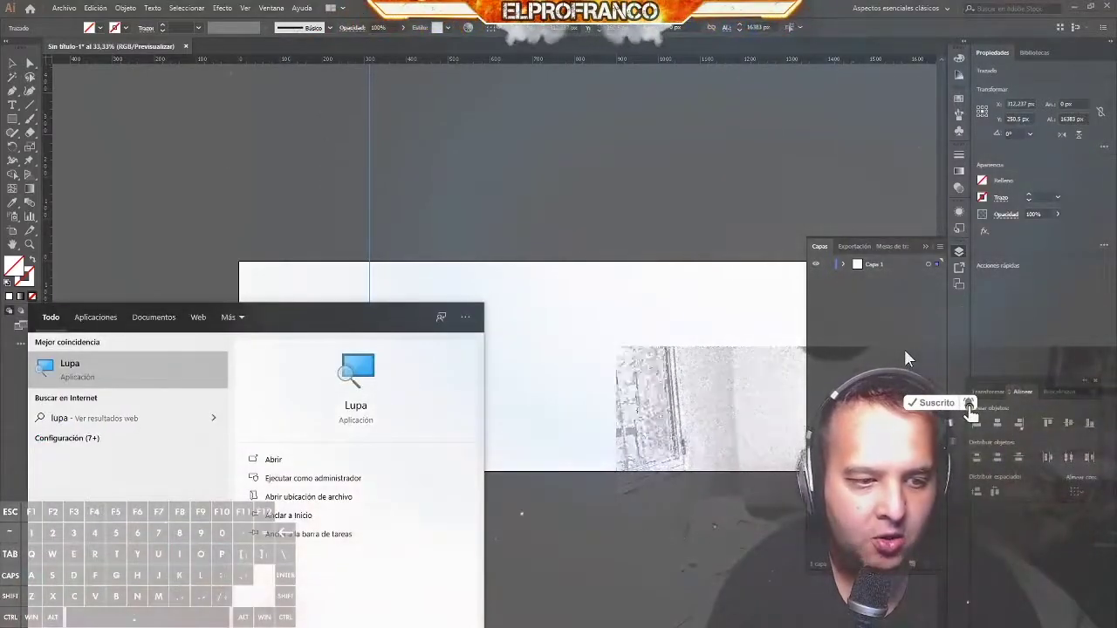
Step: Expand Capa 1 in the Capas panel to reveal the Guía sublayer, then collapse it again
key("Return")
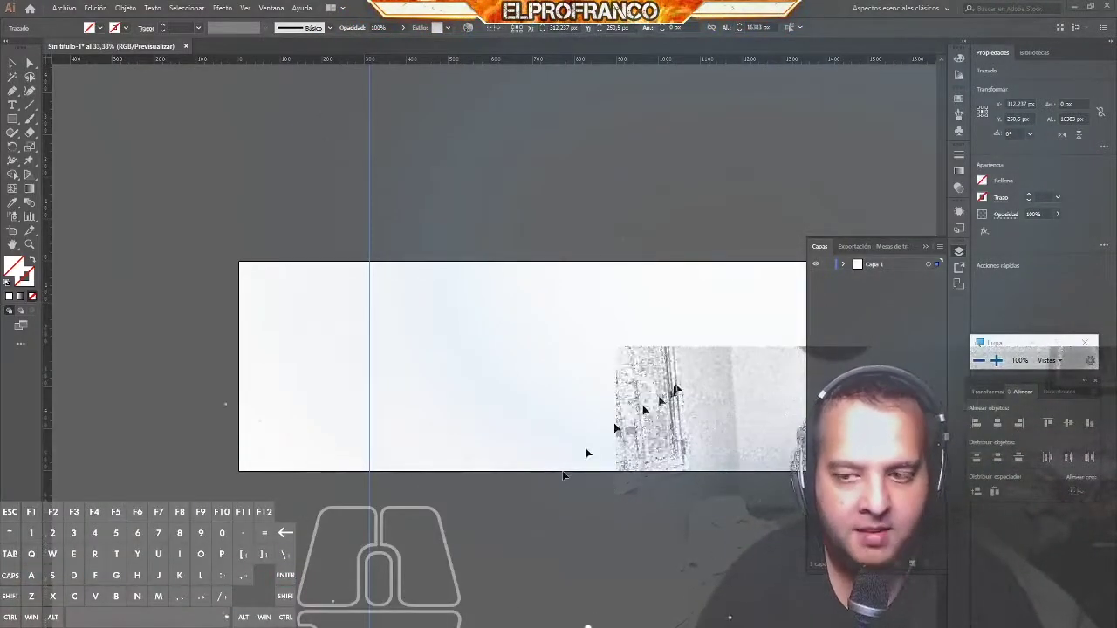
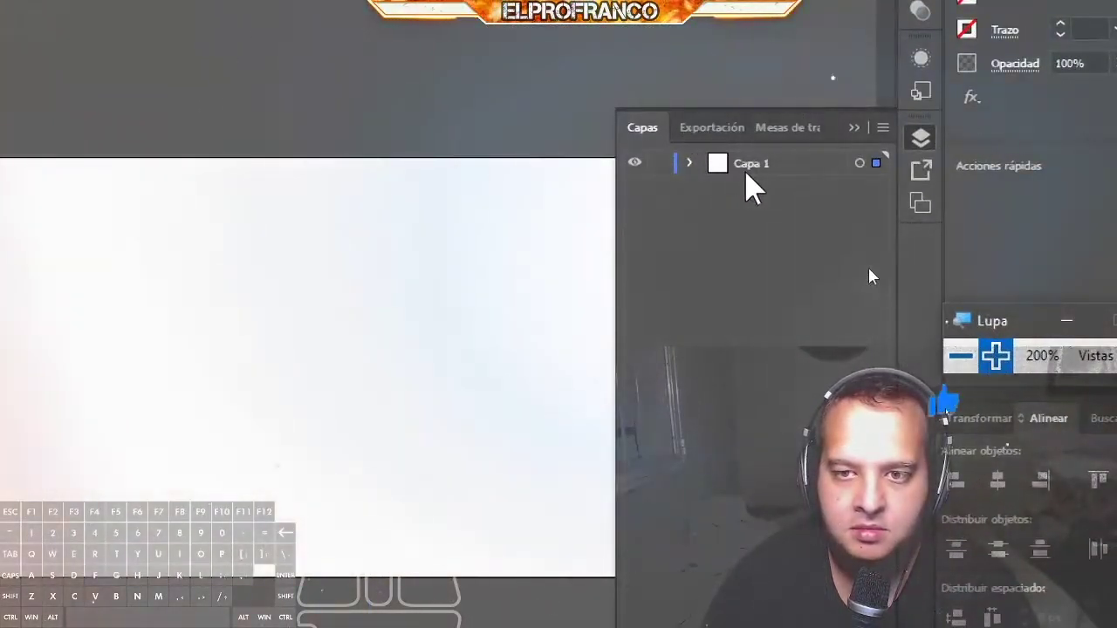
left_click(852, 274)
left_click(899, 286)
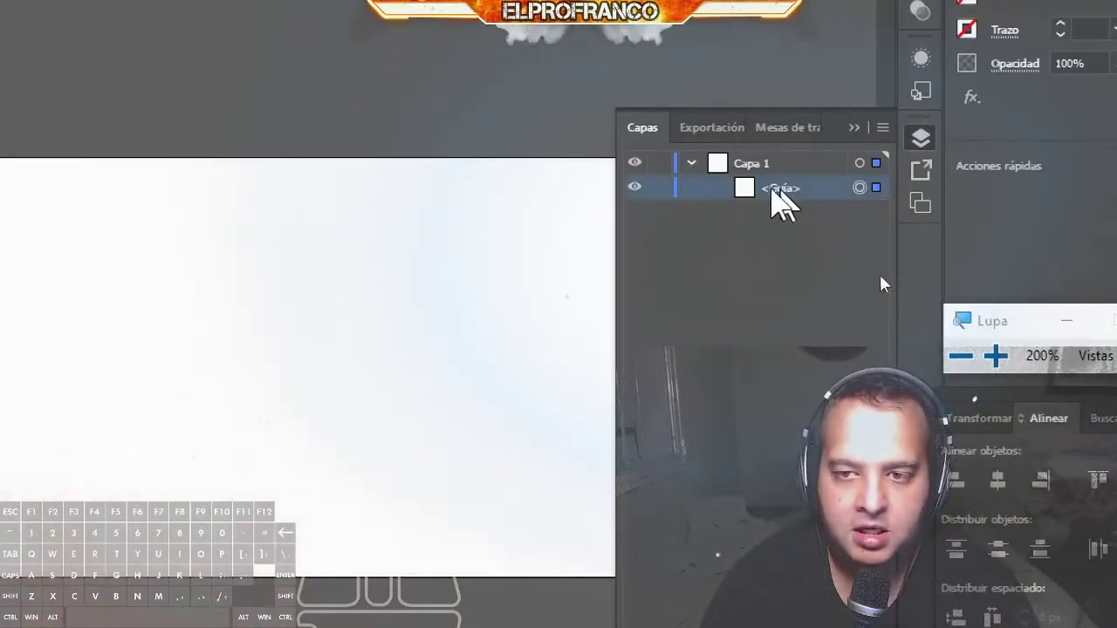
left_click(841, 268)
left_click(848, 269)
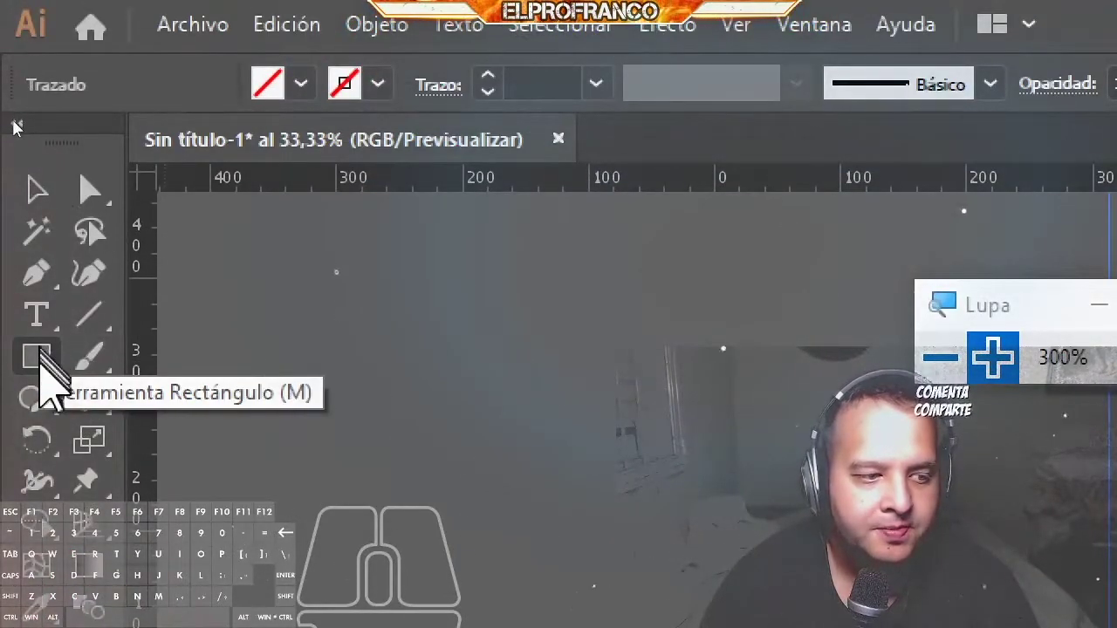
Step: Draw a rectangle over the banner with a red fill chosen from the swatches
left_click(20, 129)
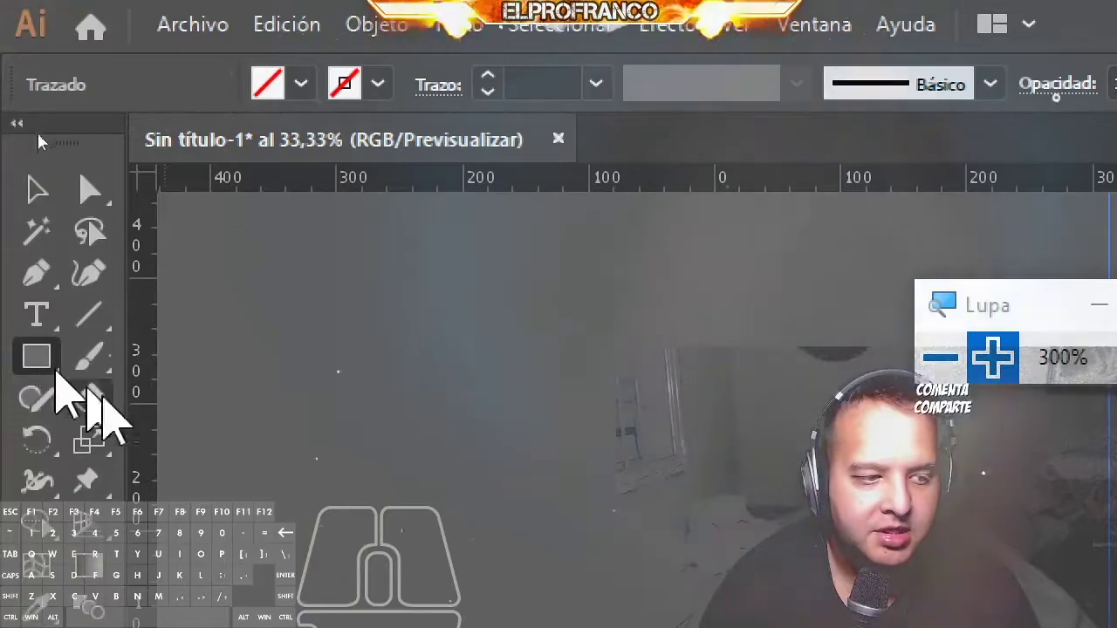
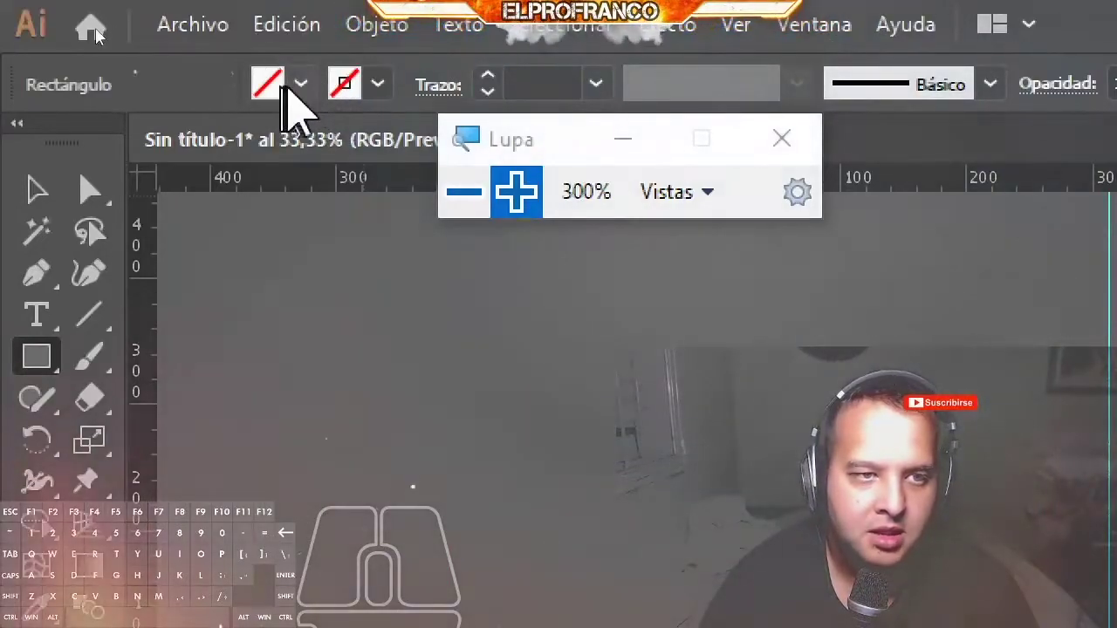
left_click(104, 39)
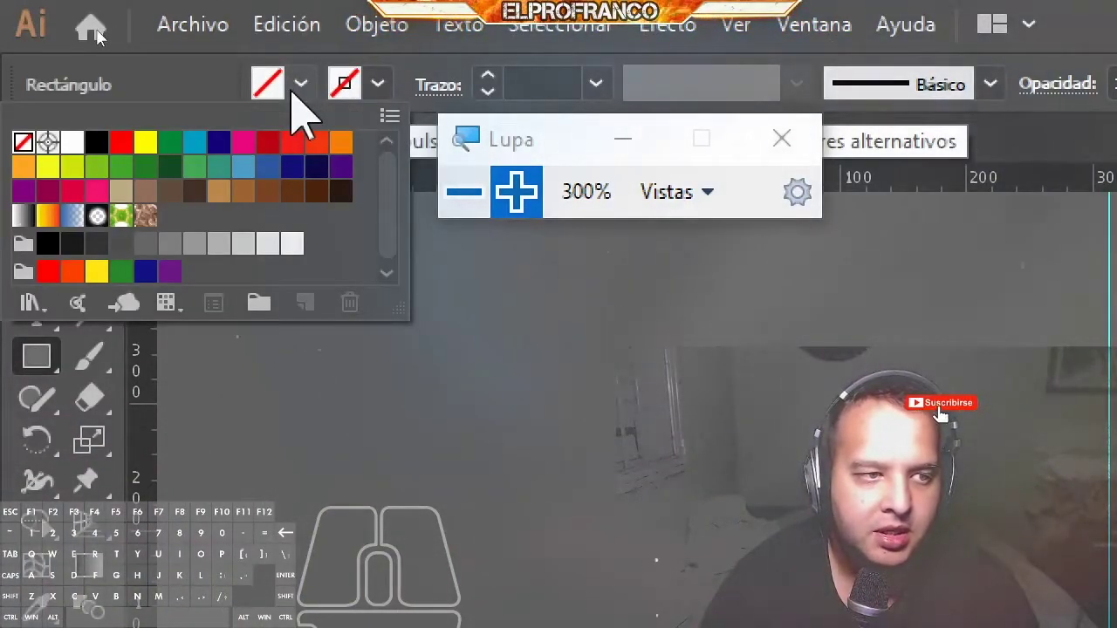
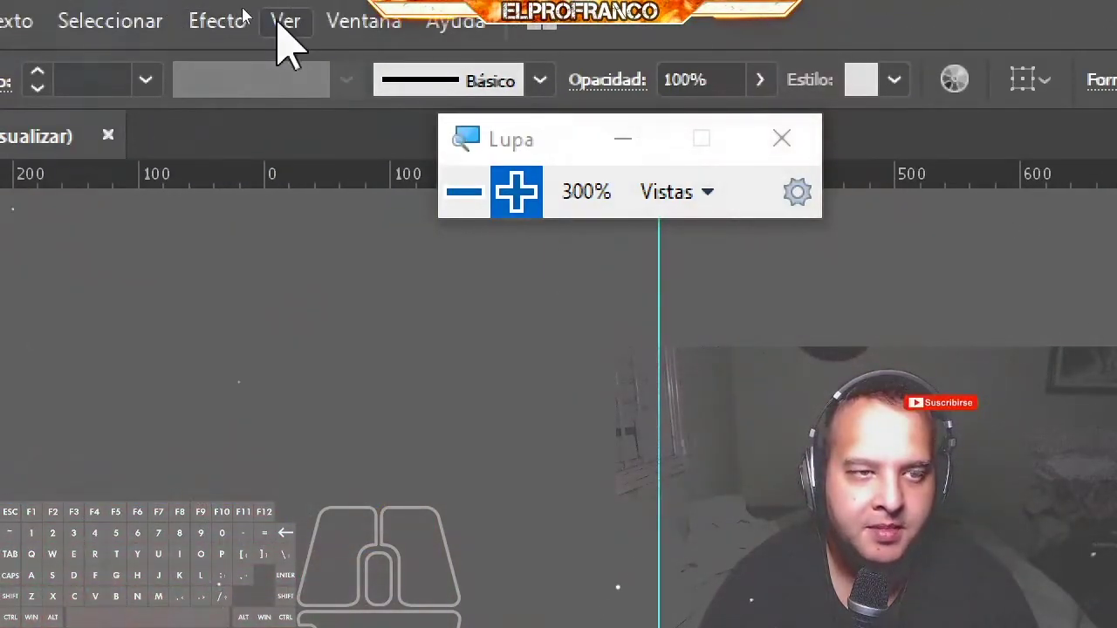
left_click(268, 17)
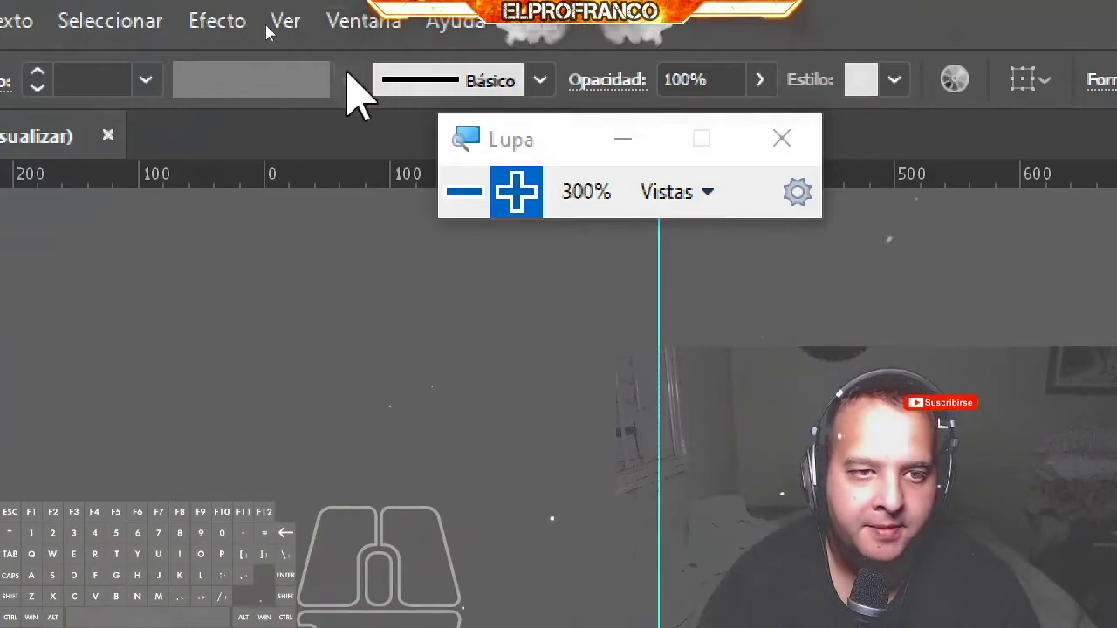
left_click(269, 13)
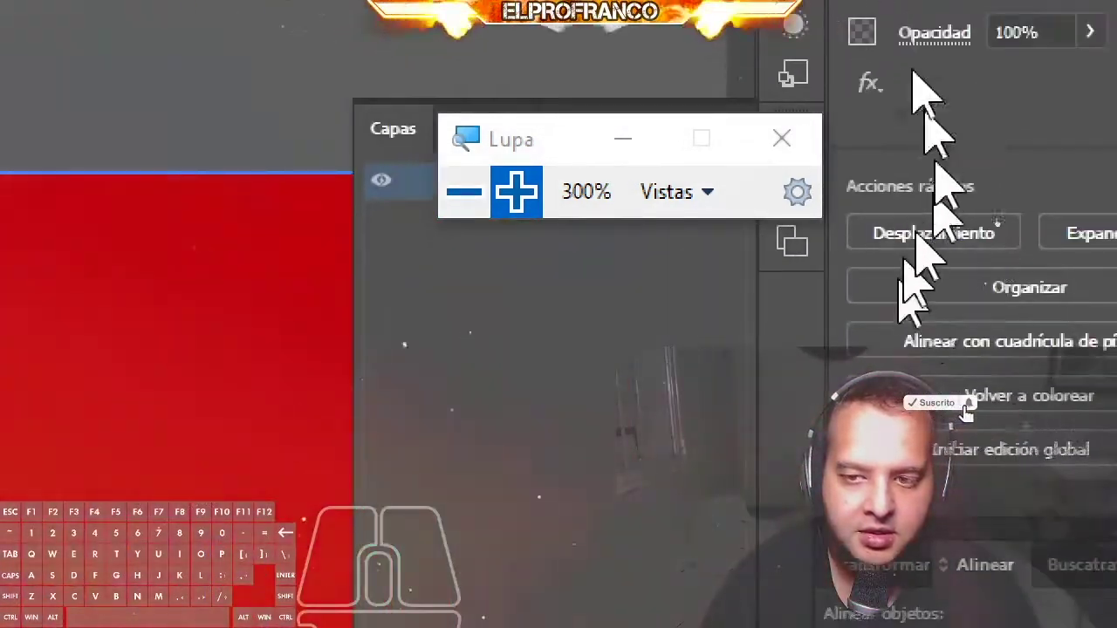
Step: Expand Capa 1 and lock the red rectangle so it cannot move
left_click(856, 271)
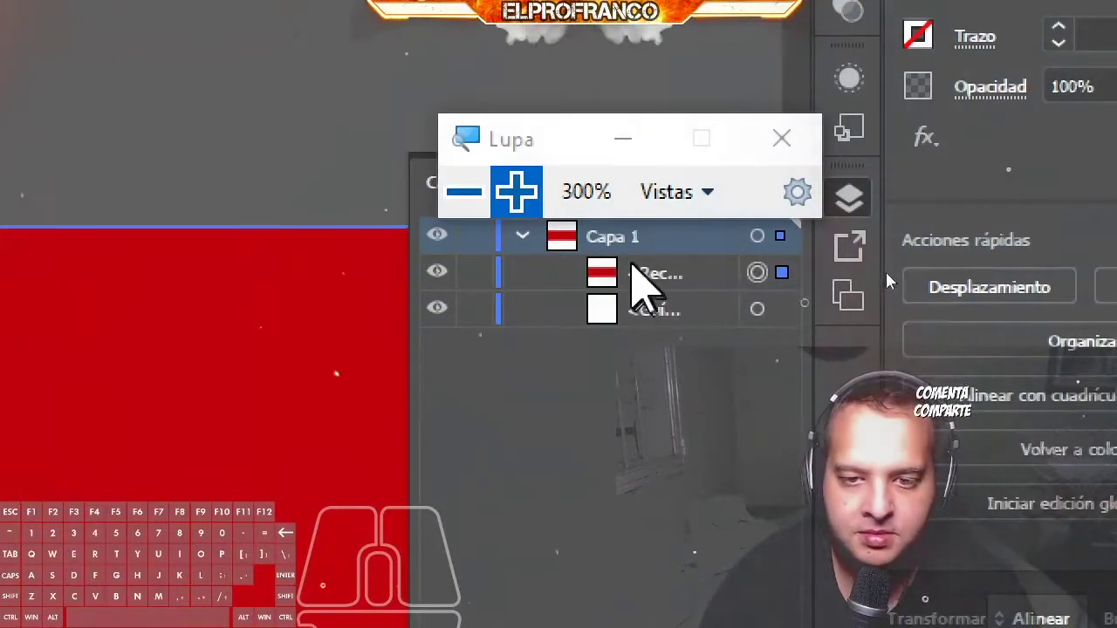
left_click(899, 276)
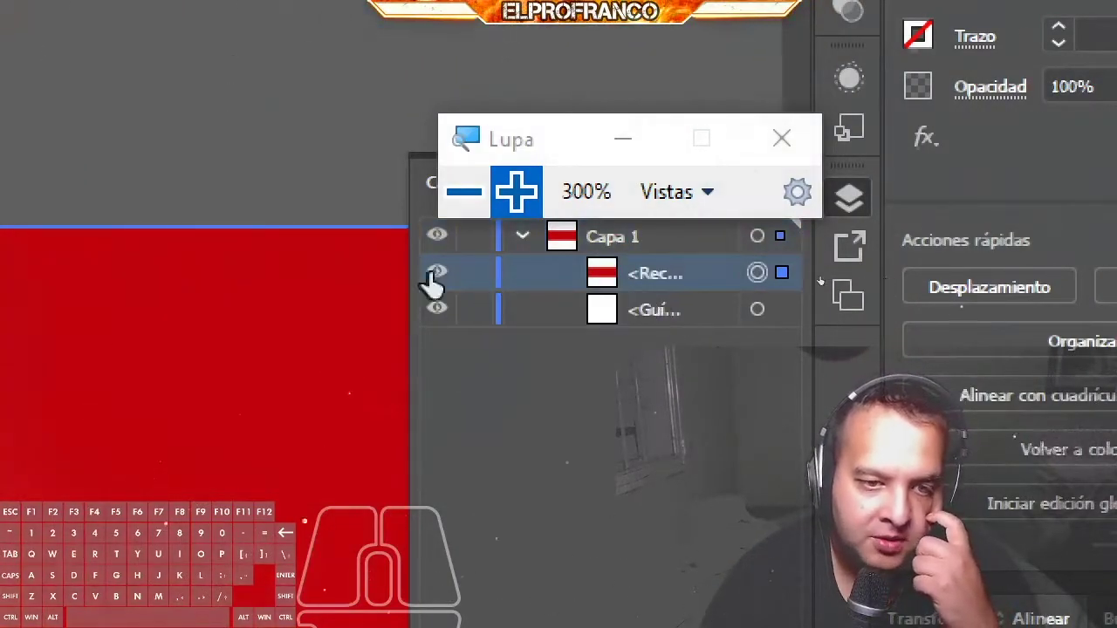
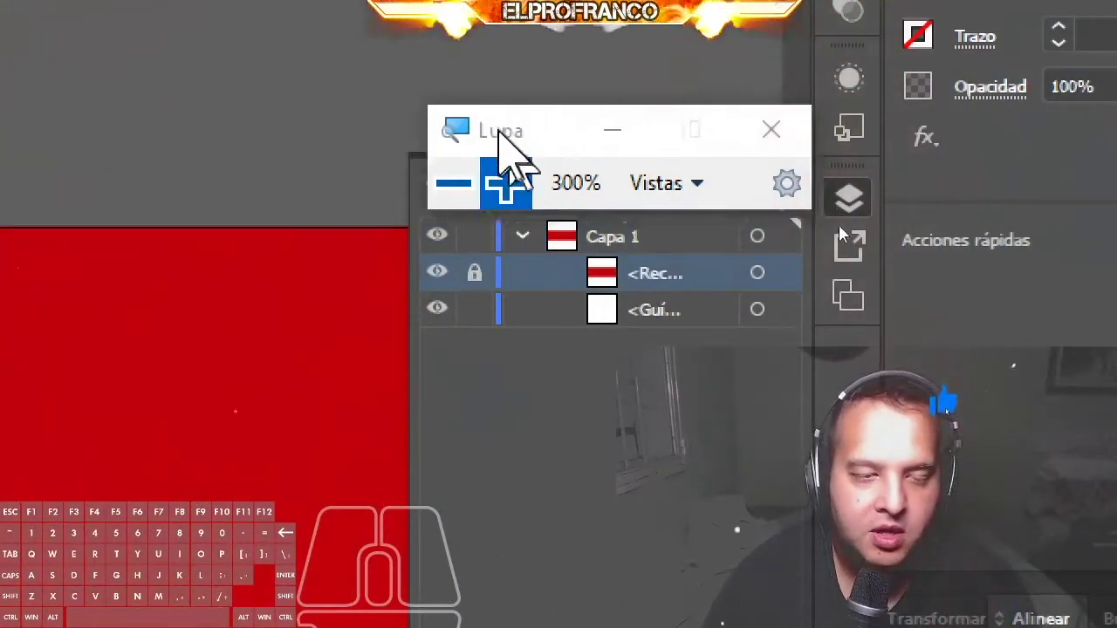
left_click(933, 251)
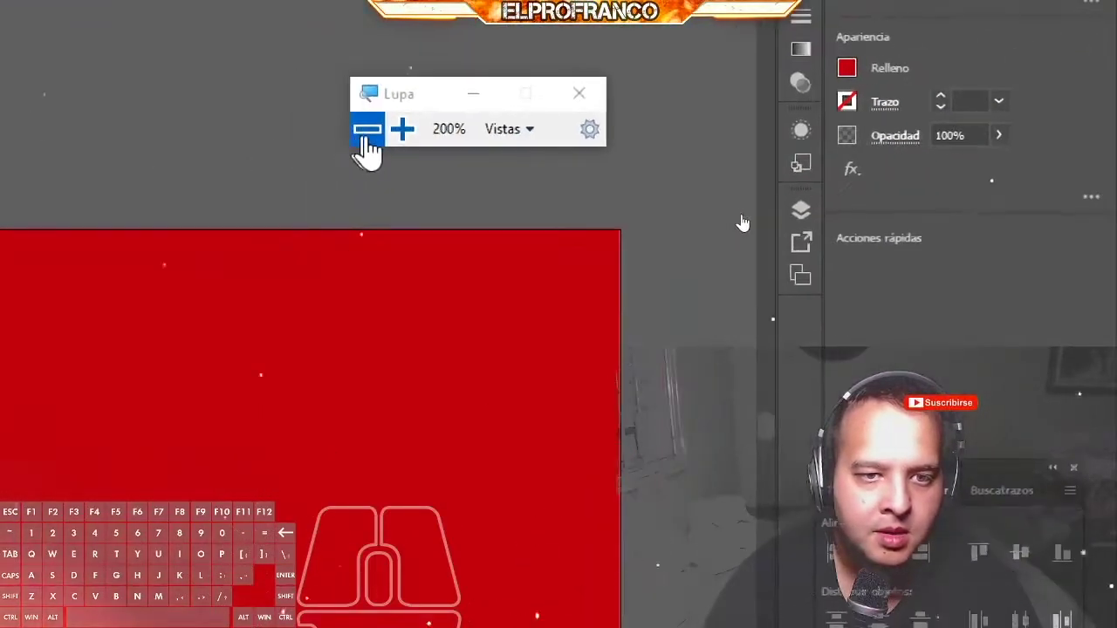
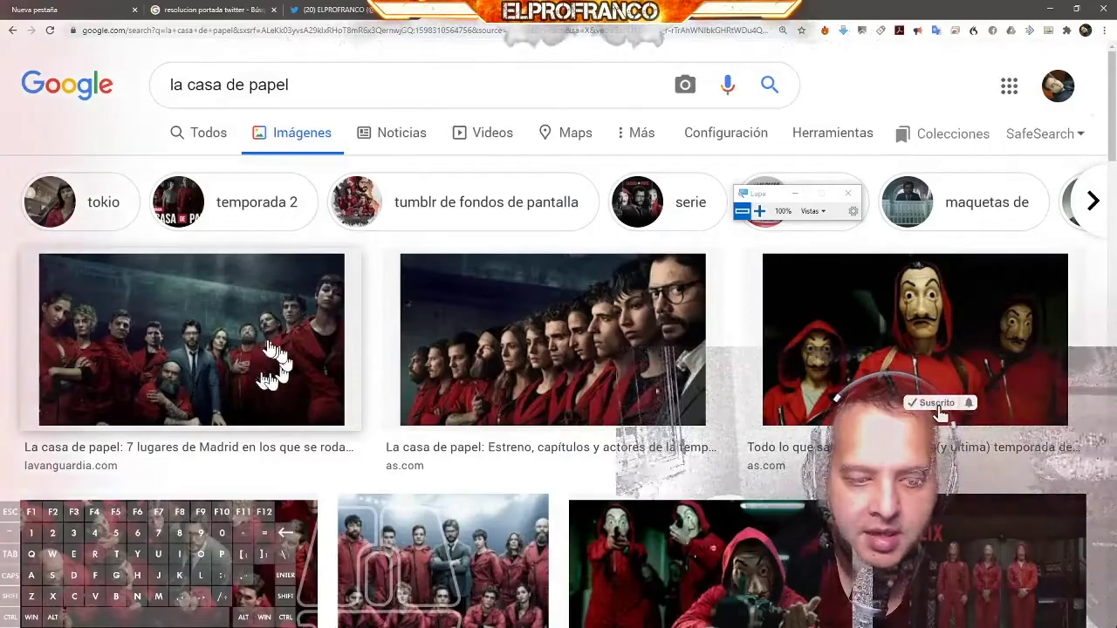
Step: Preview cast photo results and open the 1920×1080 La Casa de Papel group photo
left_click(272, 349)
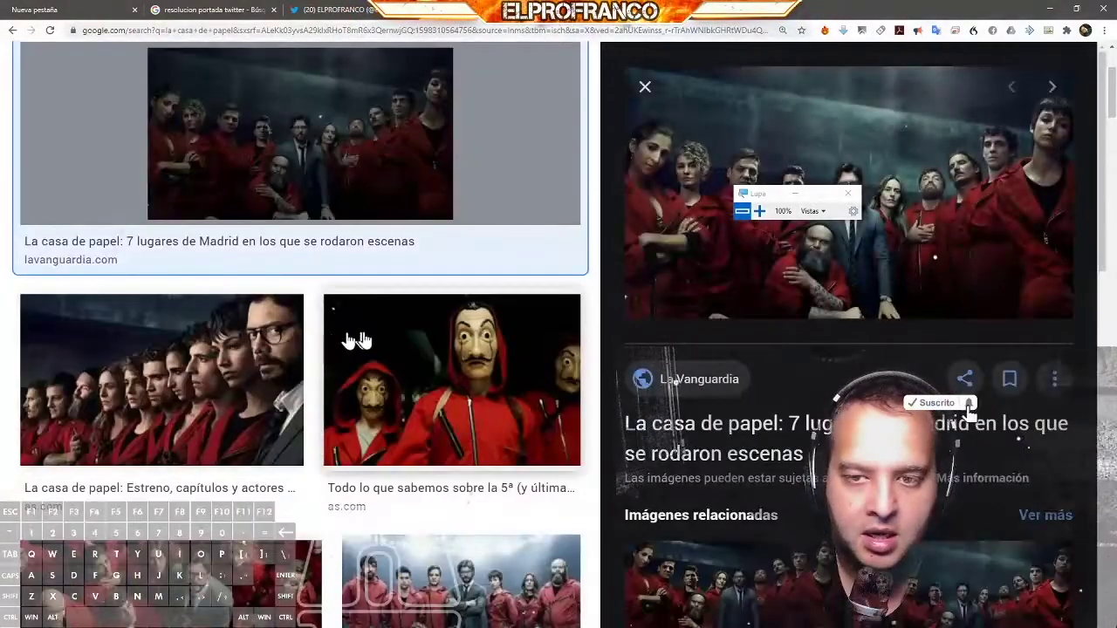
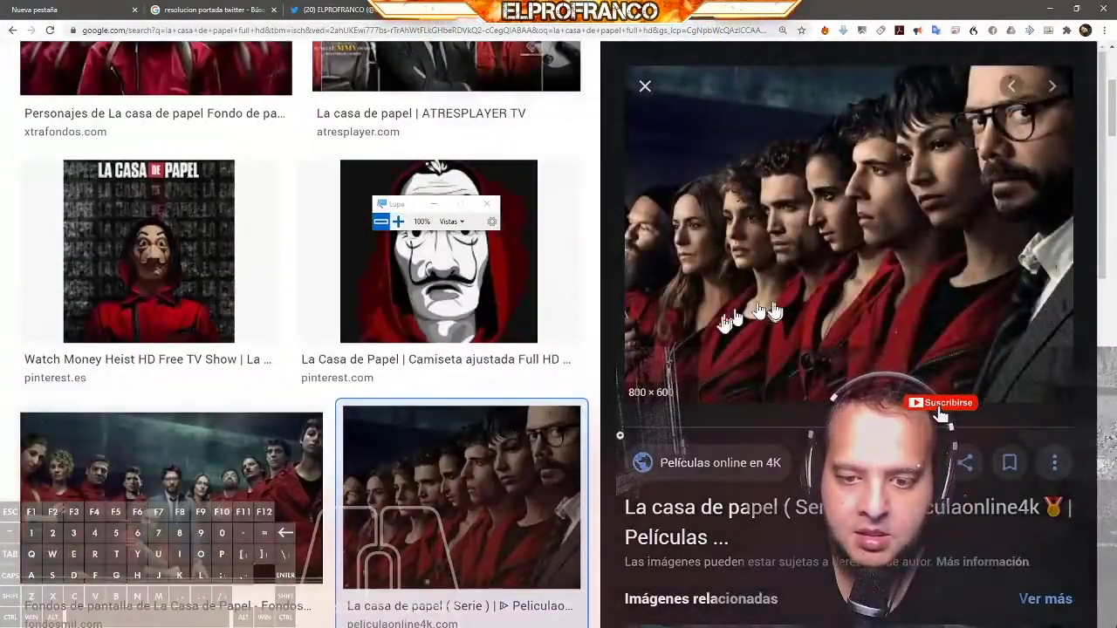
left_click(193, 491)
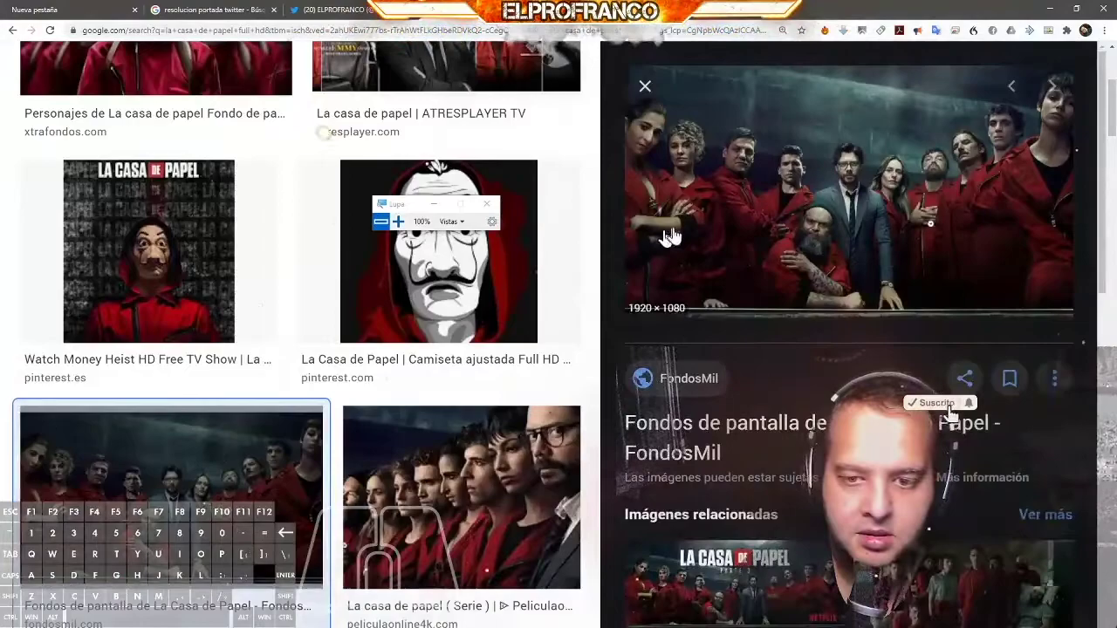
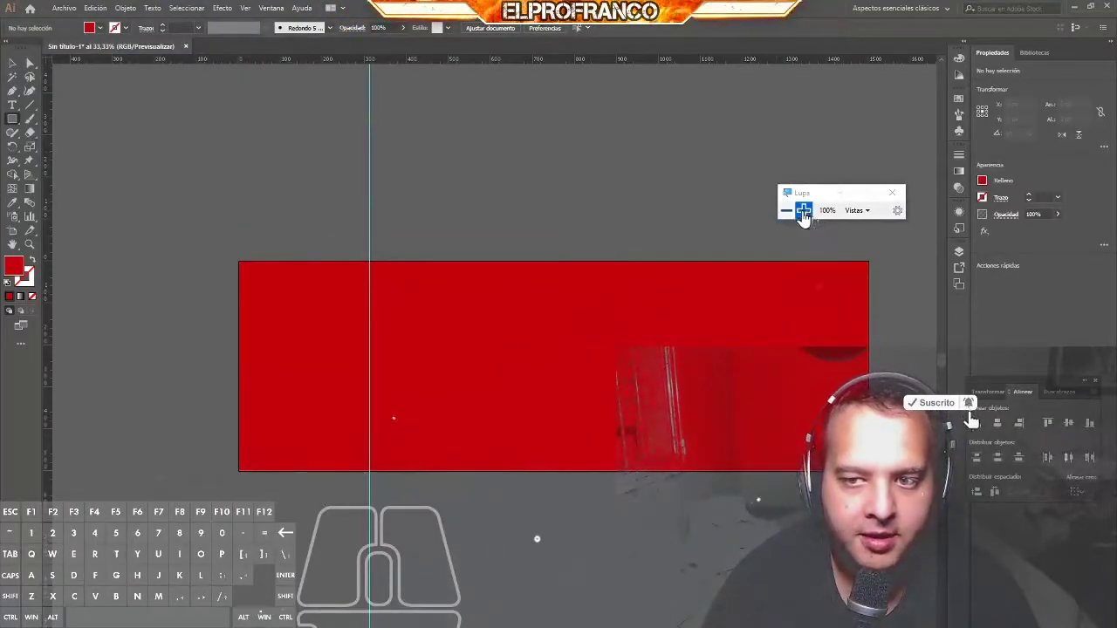
Step: Use Archivo > Colocar and browse the Desktop for the downloaded cast photo 10108.jpg
left_click(69, 16)
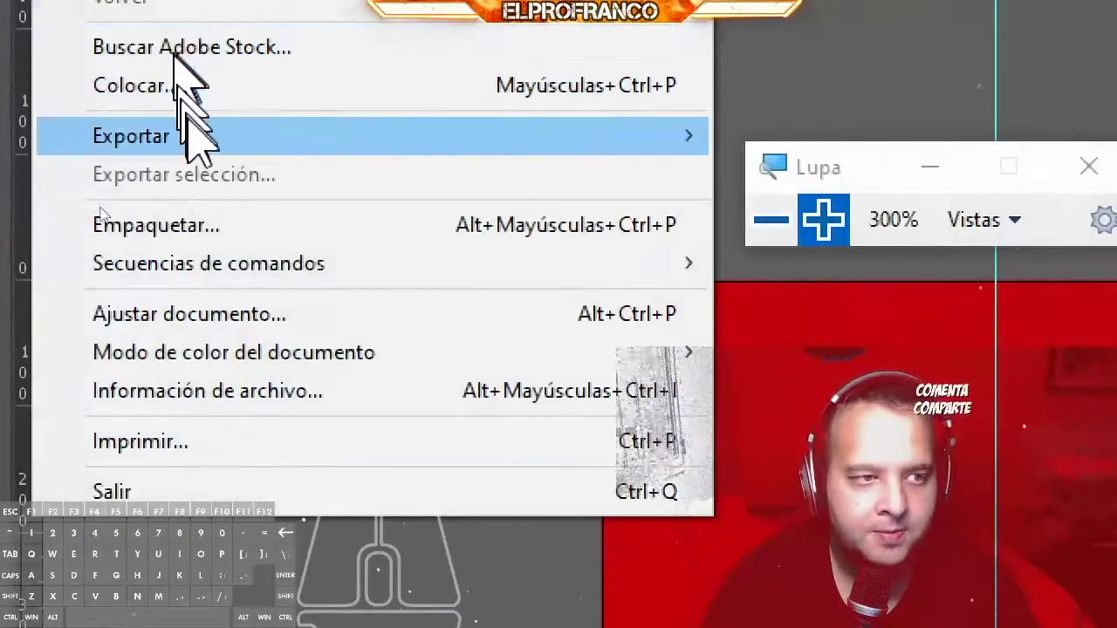
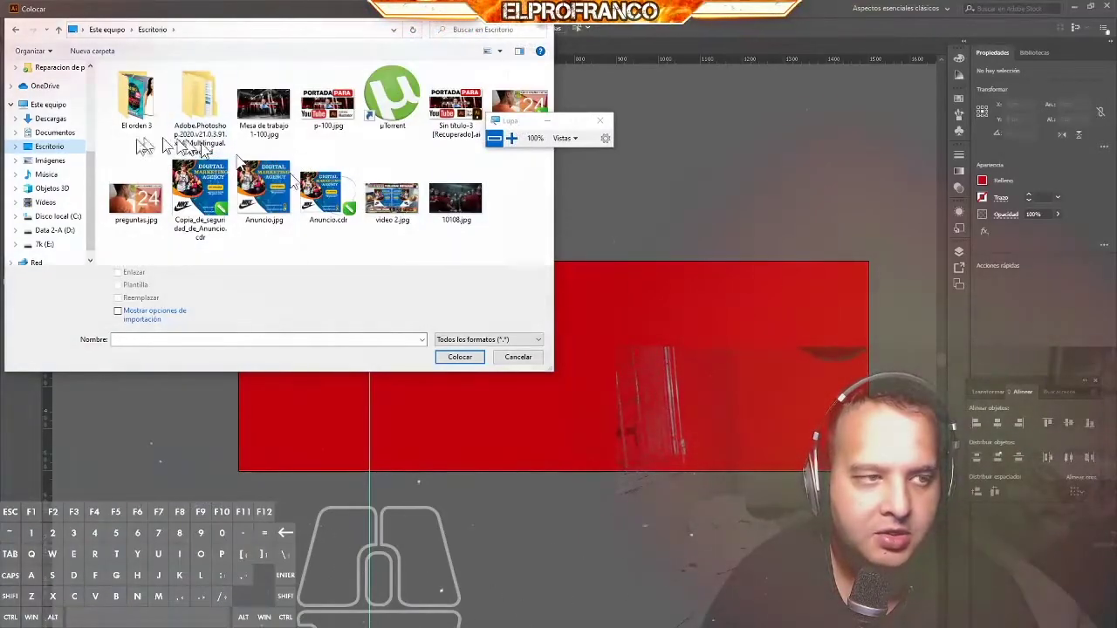
scroll("up", 3)
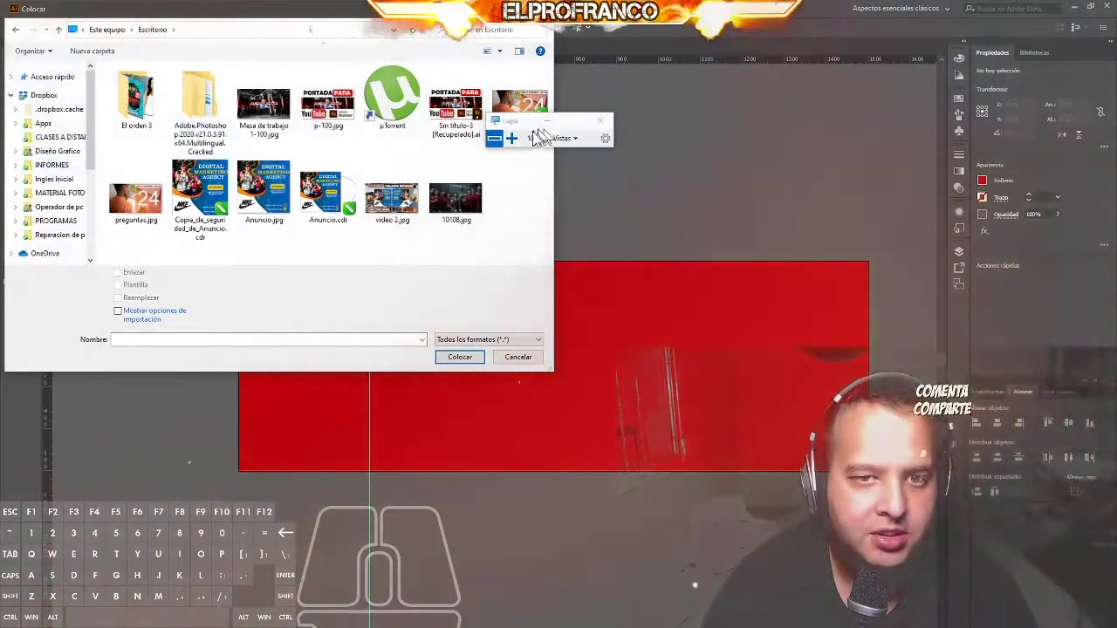
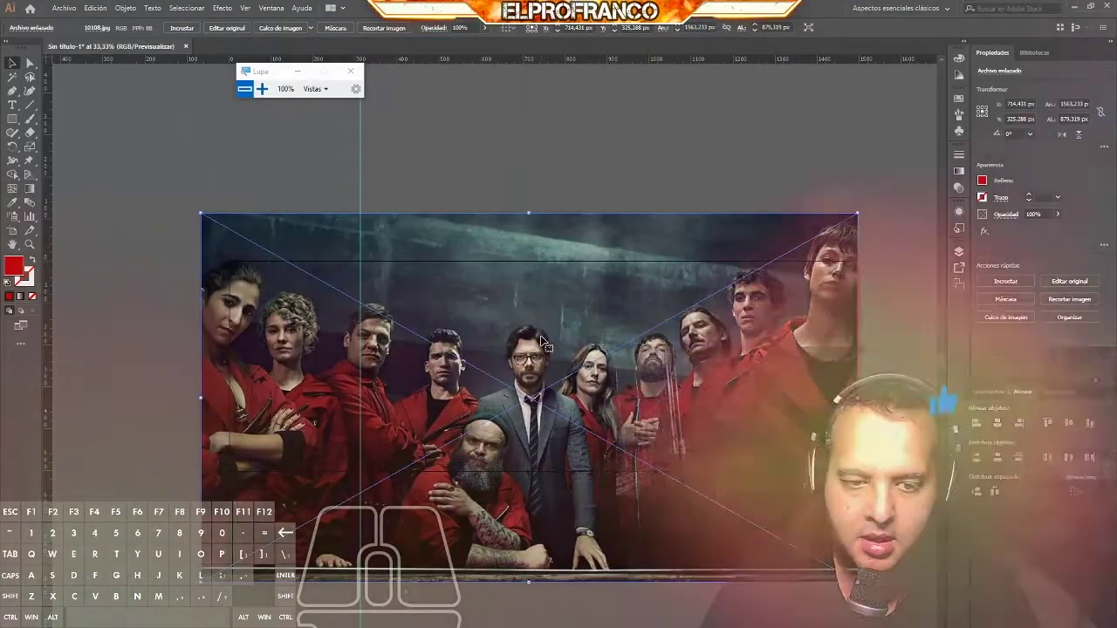
Step: Move the cast photo over the red banner area and marquee-select it together with the rectangle
left_click_drag(542, 335, 435, 298)
left_click_drag(436, 298, 578, 319)
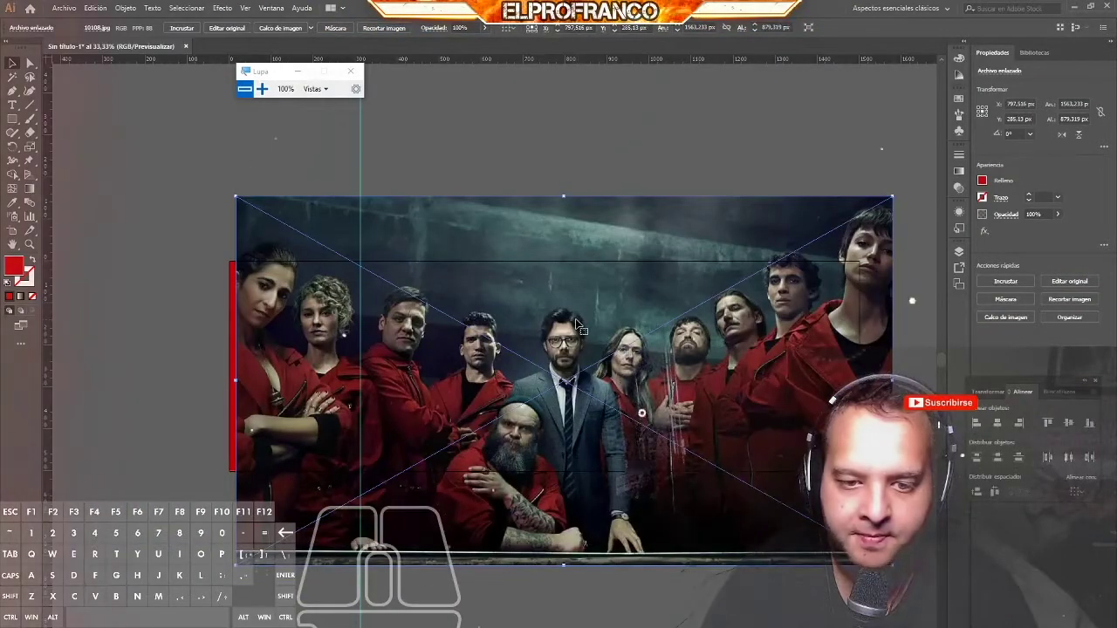
left_click(564, 315)
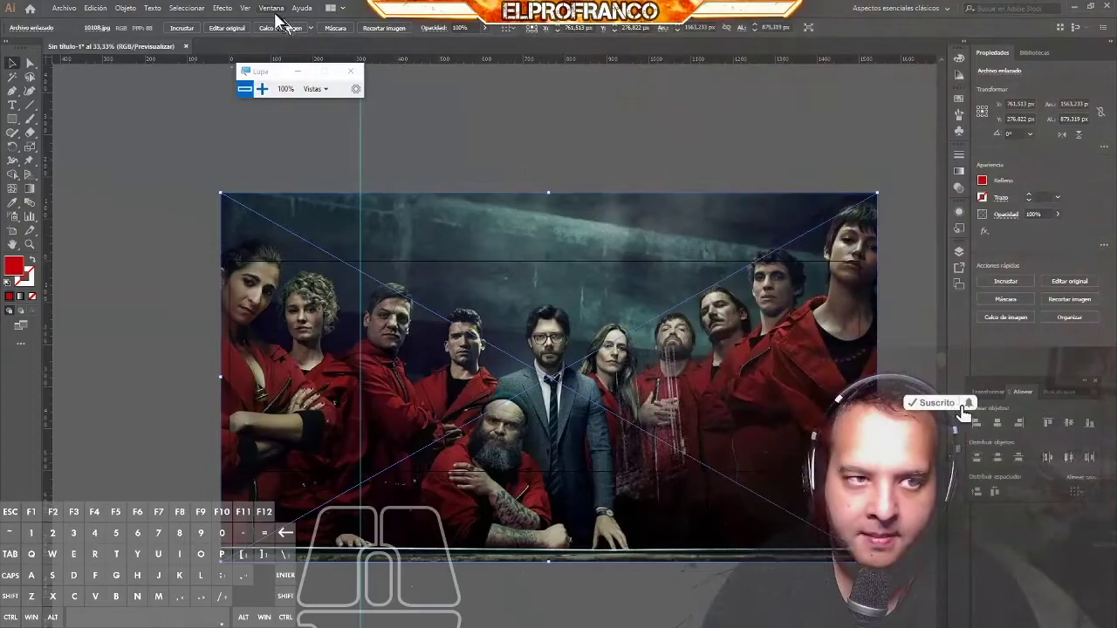
left_click(282, 22)
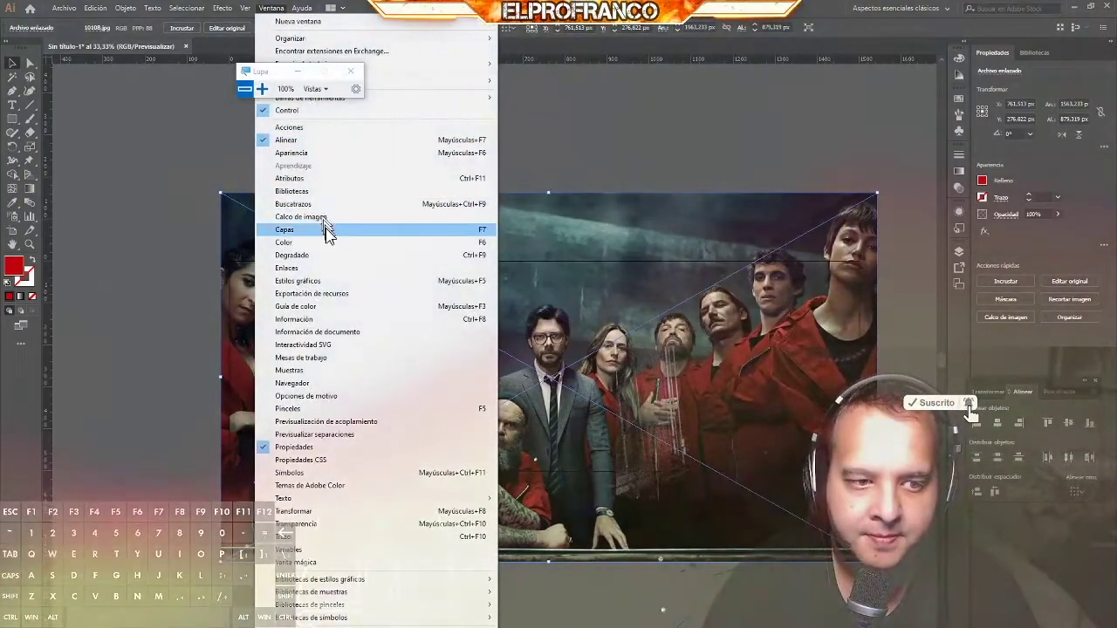
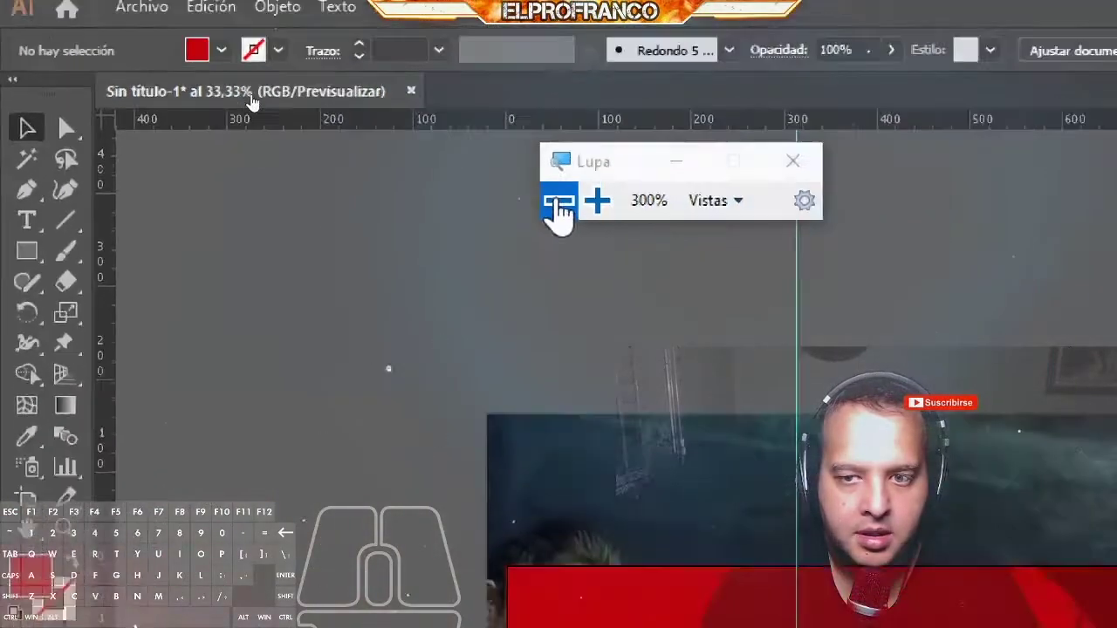
left_click_drag(153, 119, 740, 596)
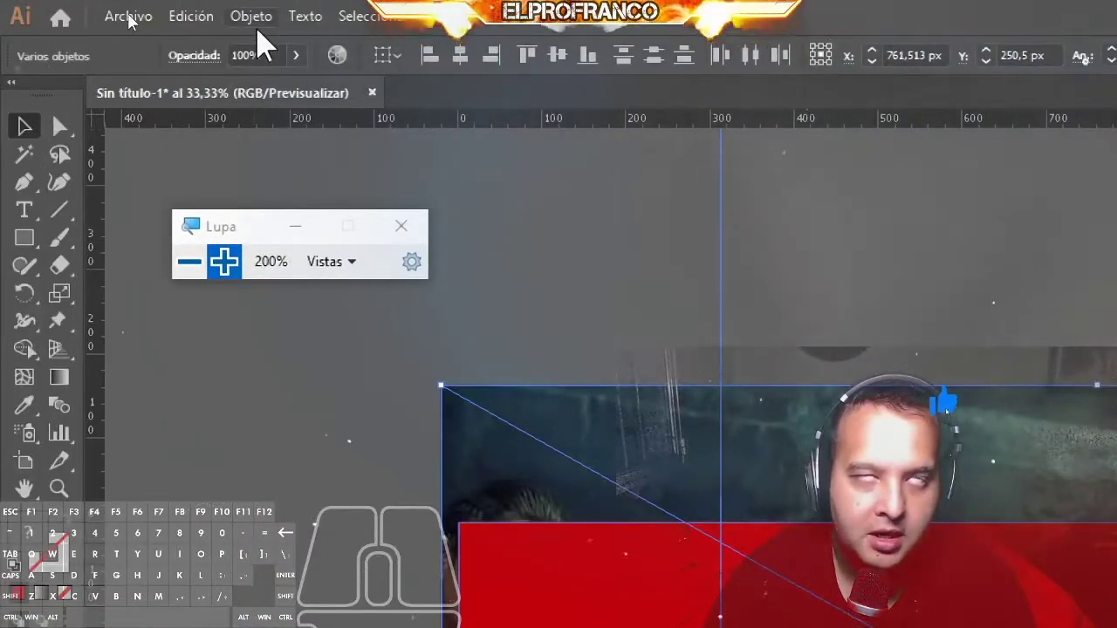
Step: Create a clipping mask cropping the cast photo to the 1500×500 red rectangle
left_click(136, 13)
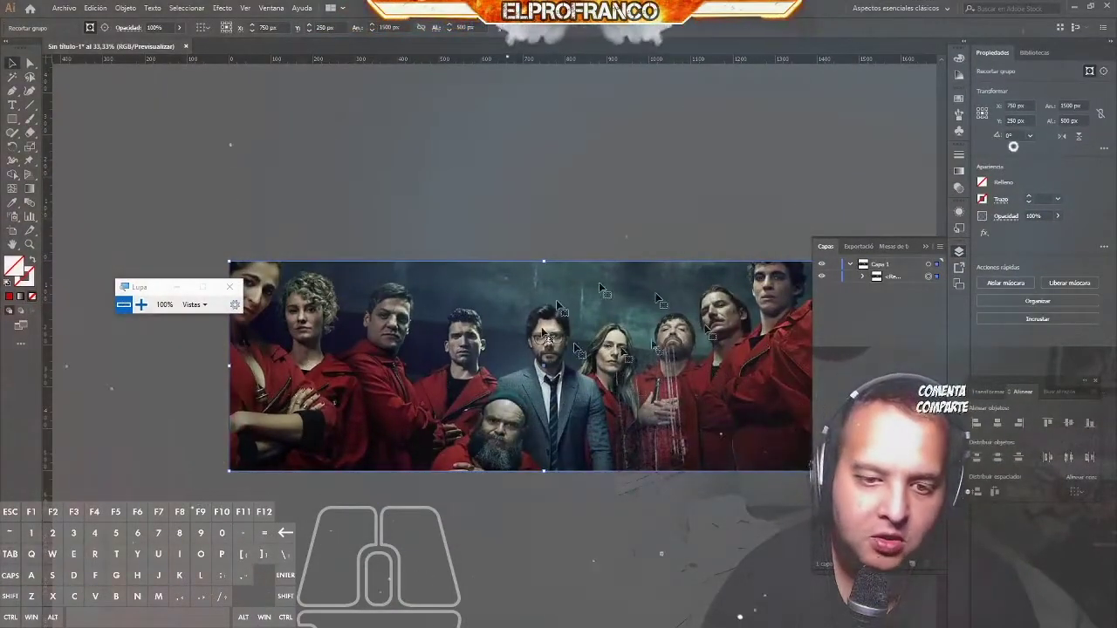
left_click(895, 286)
left_click(870, 286)
left_click(898, 295)
left_click(867, 286)
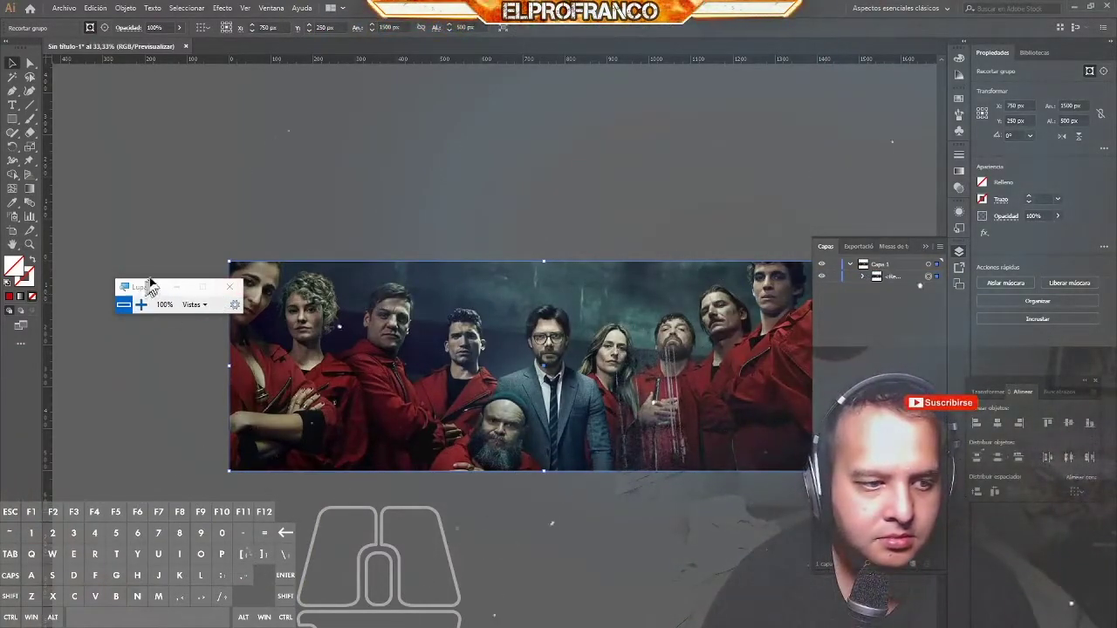
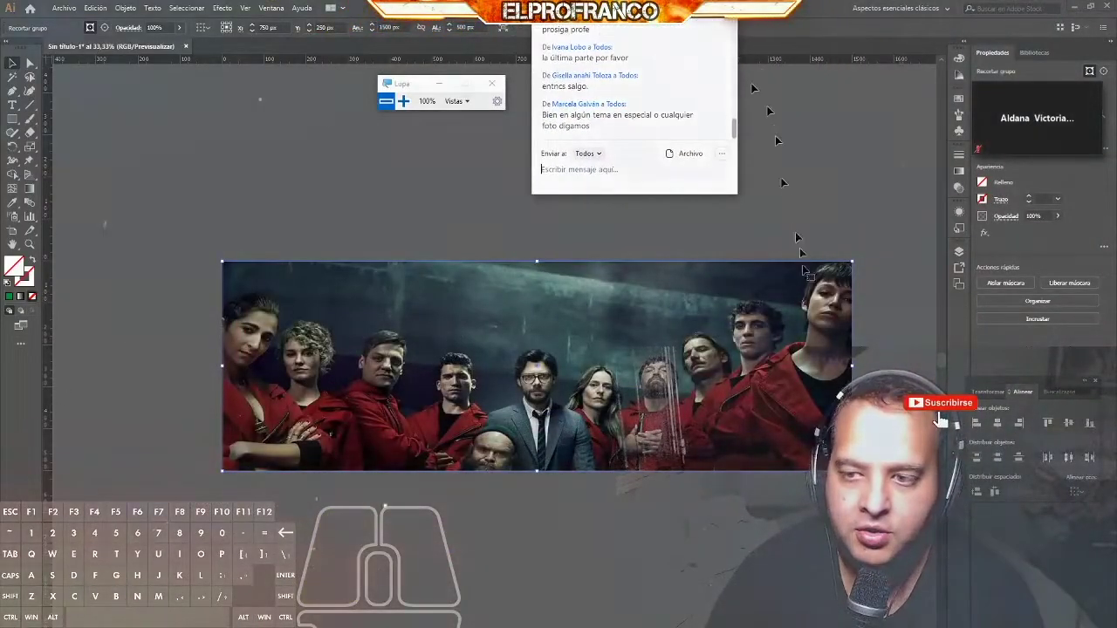
Step: Expand the layer, lock the cropped photo group and deselect everything
left_click(960, 258)
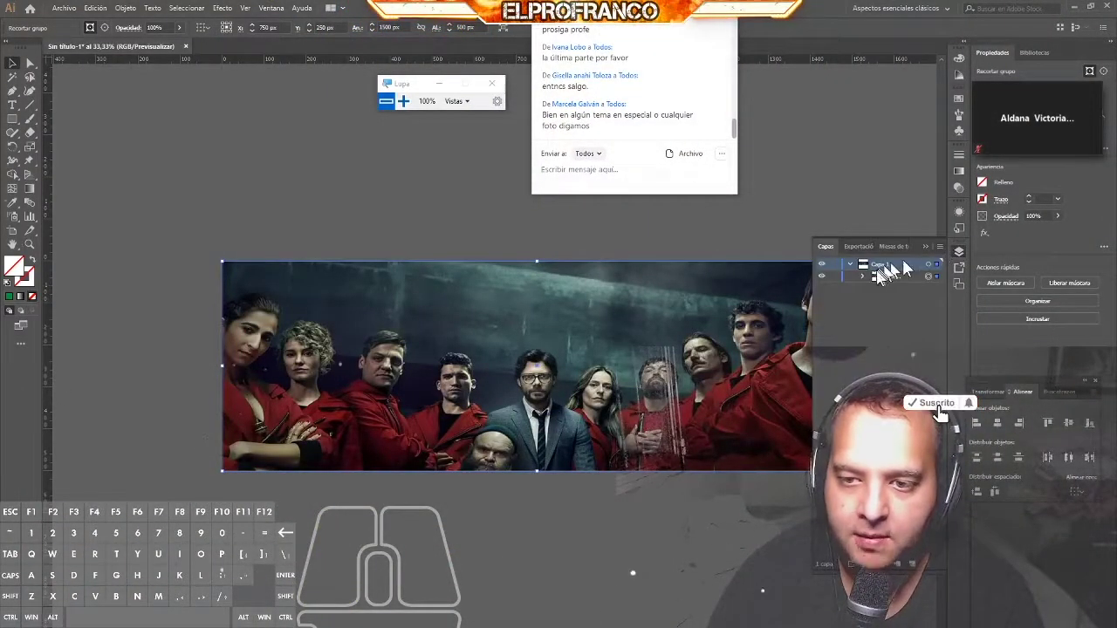
left_click(855, 279)
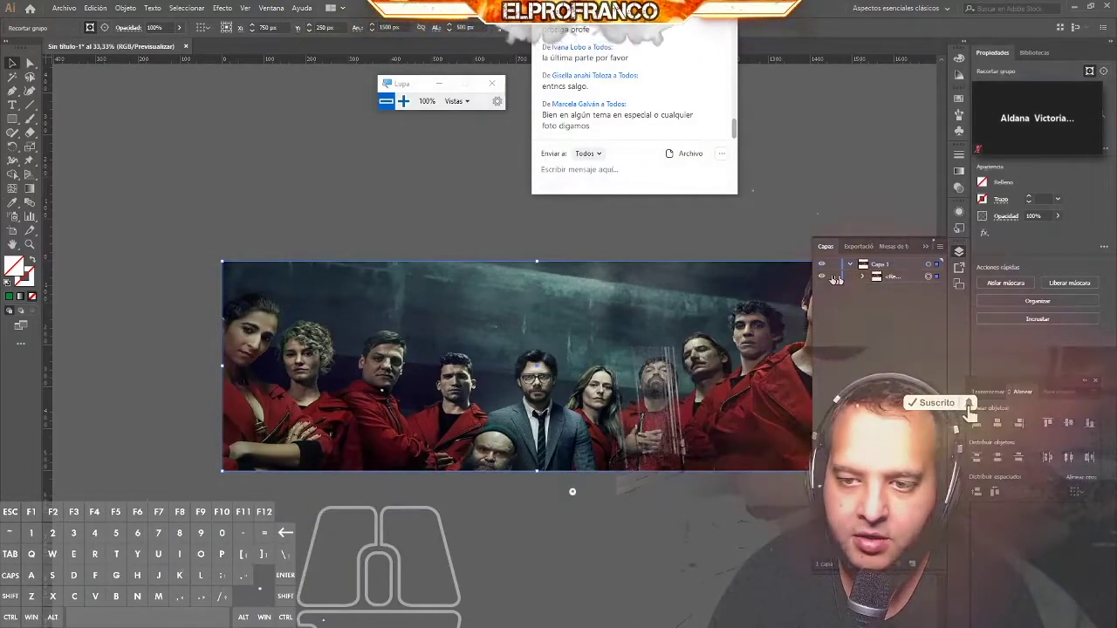
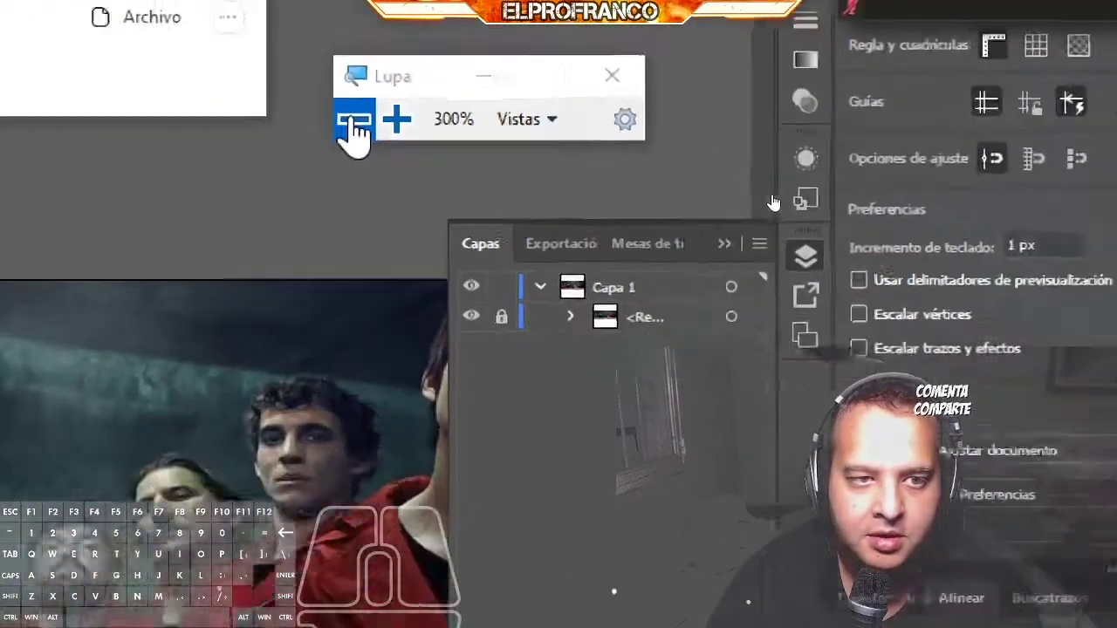
left_click(933, 256)
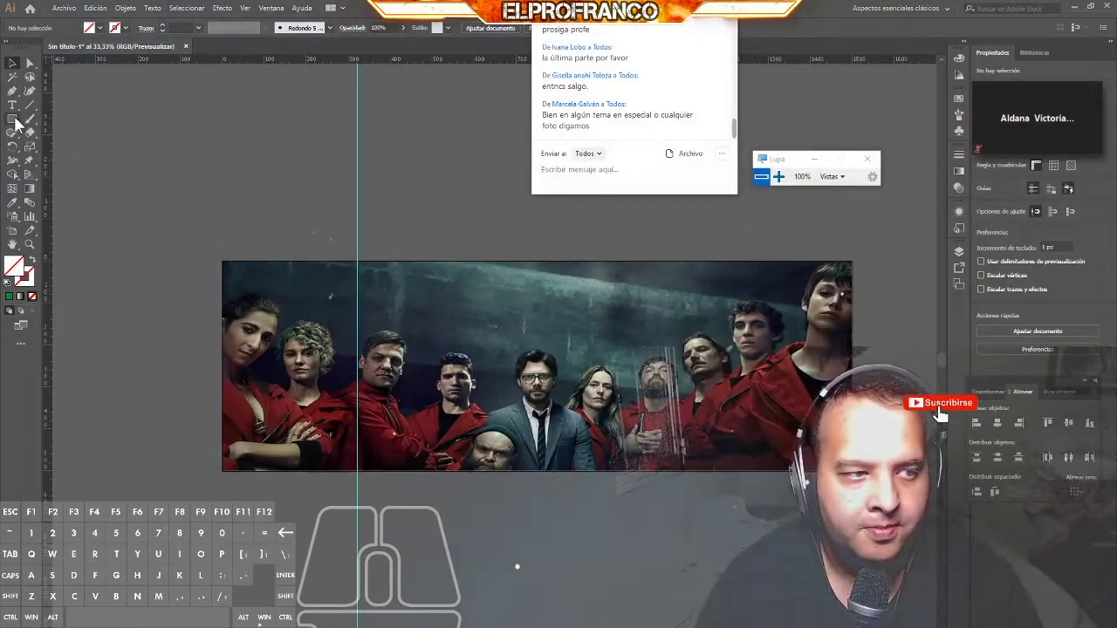
Step: Draw a tall rectangle over the middle of the photo and filter the fill swatches to gradients only
left_click(22, 126)
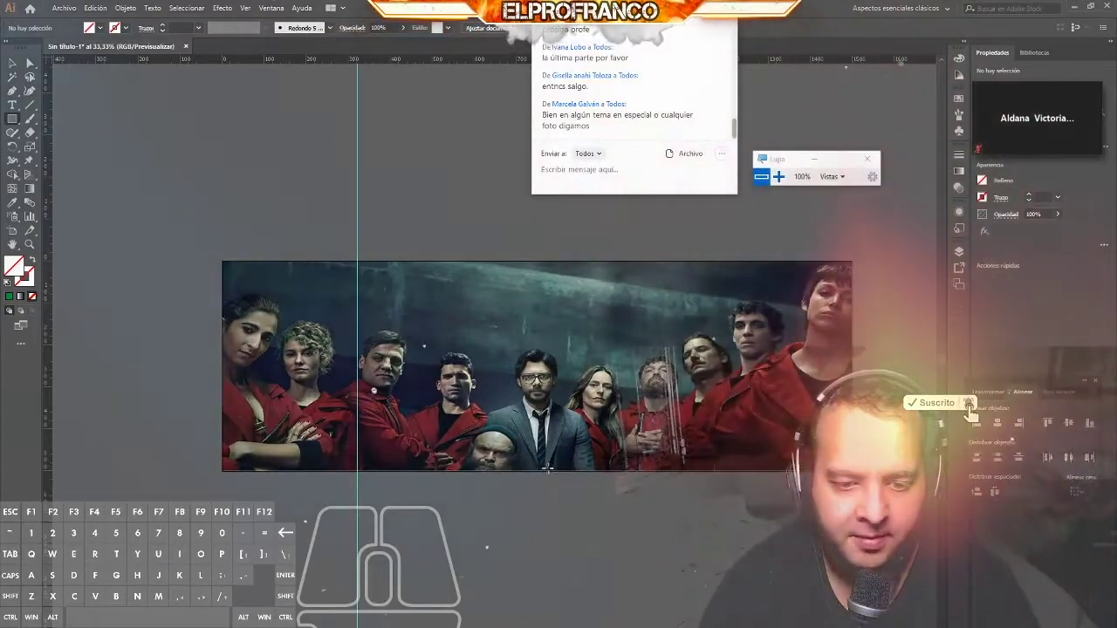
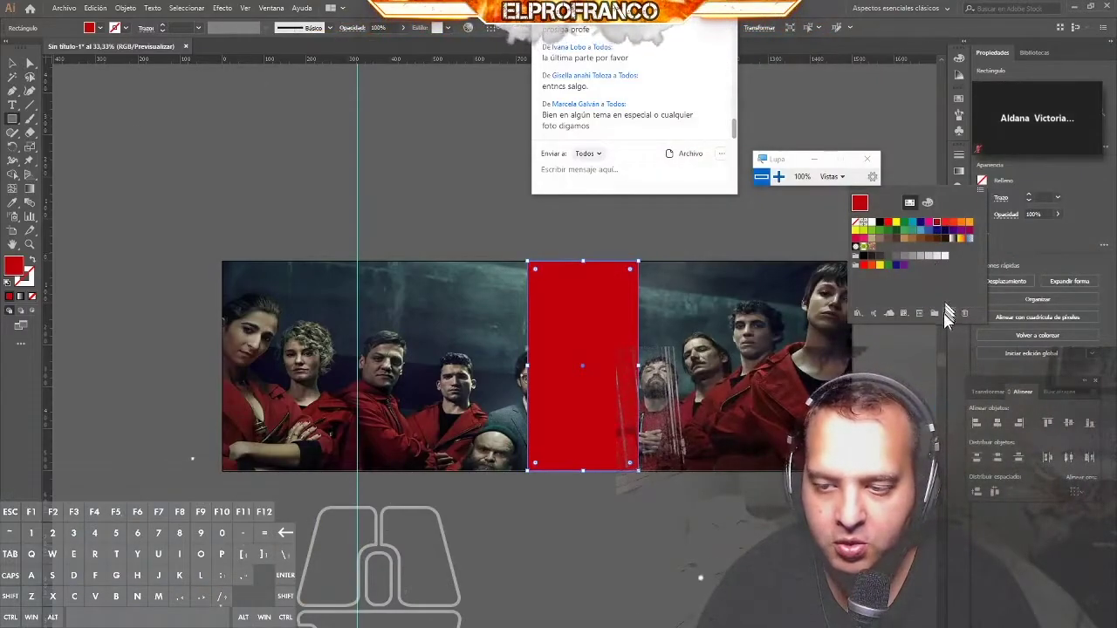
left_click(909, 321)
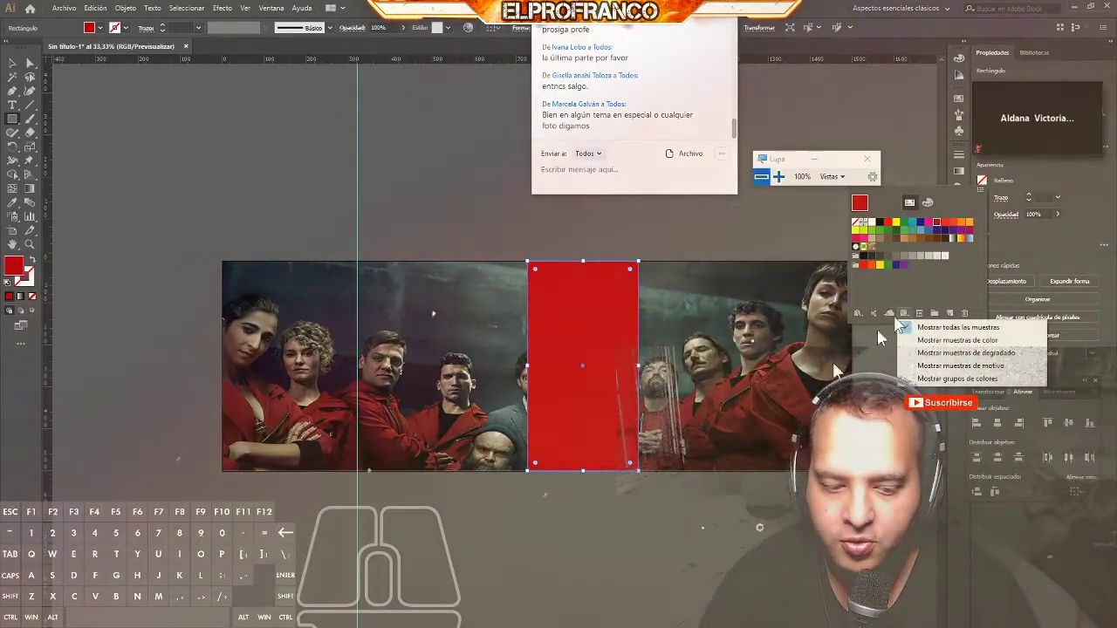
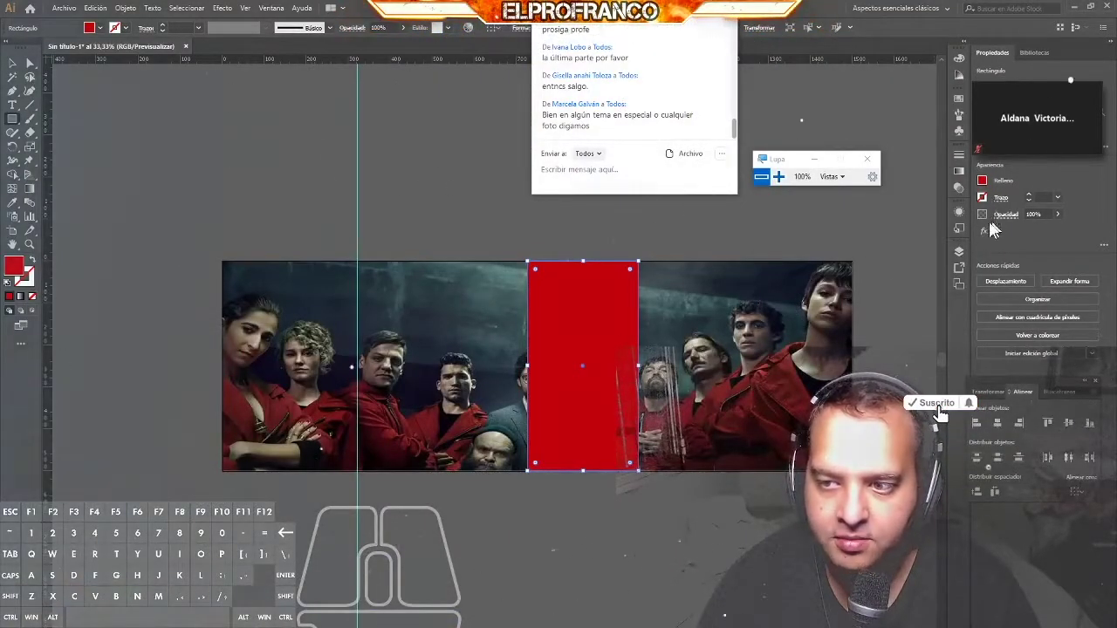
left_click(989, 189)
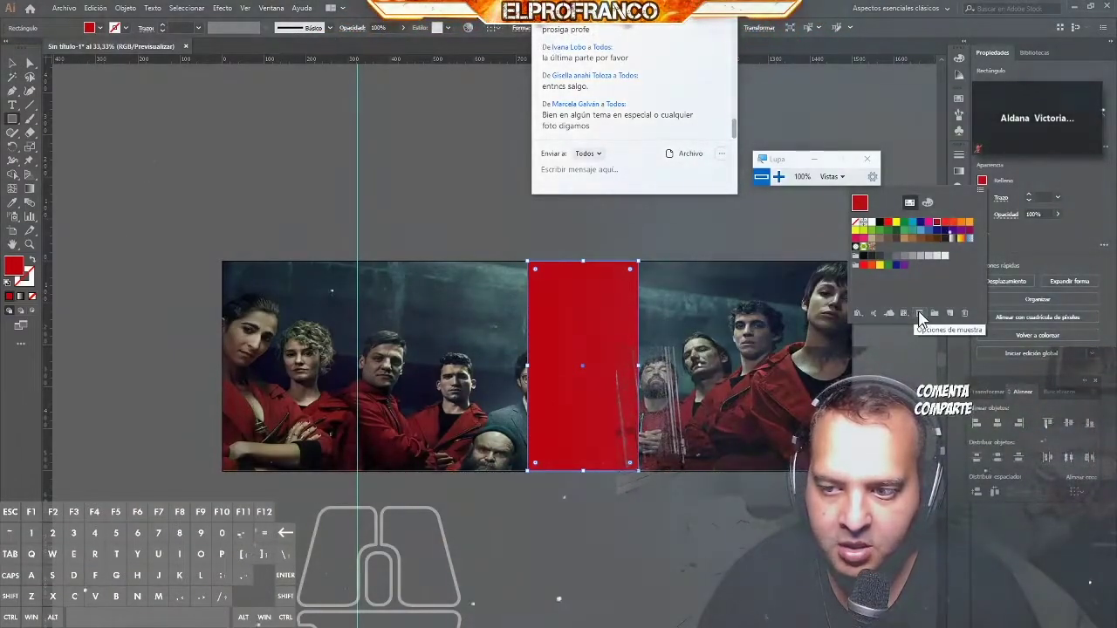
left_click(916, 320)
left_click(936, 363)
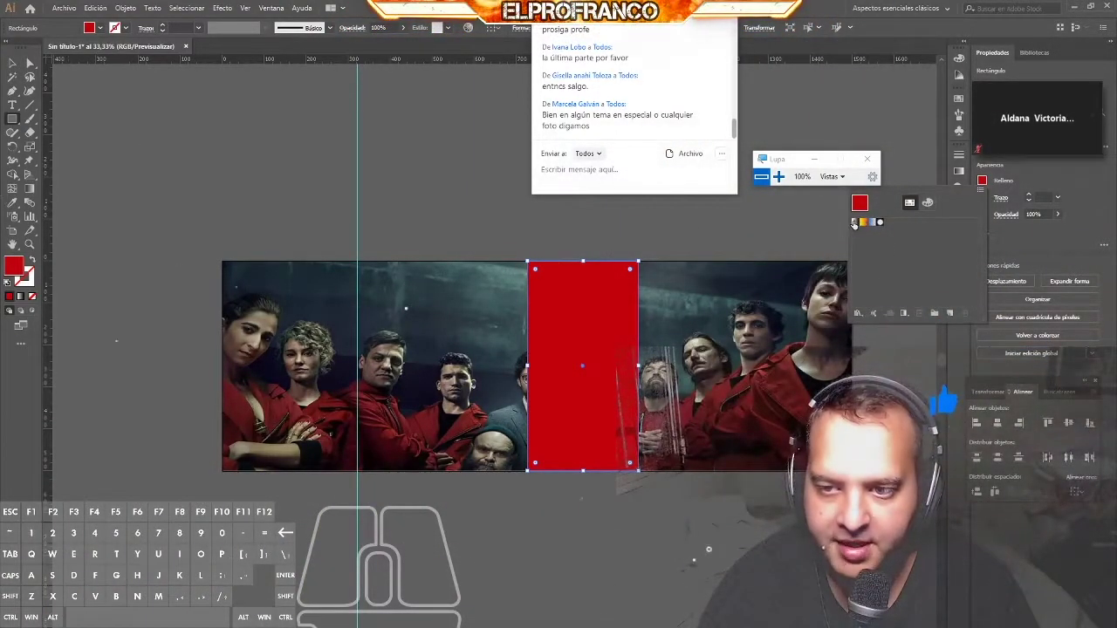
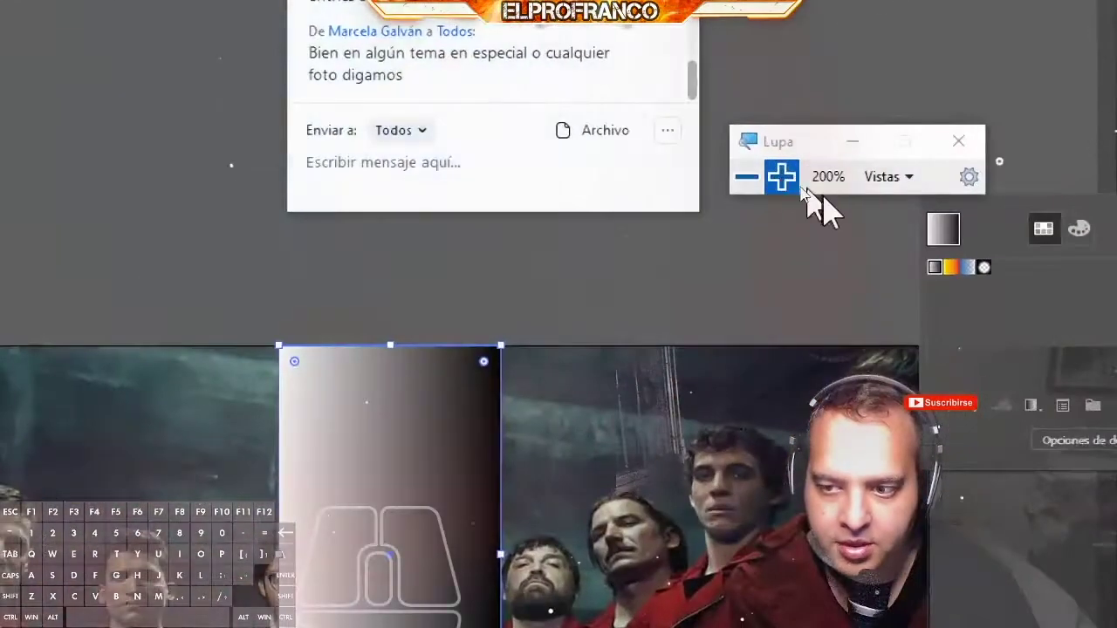
Step: Recolour the gradient's white starting stop to bright red (R about 221) so it runs red to black
left_click(934, 320)
left_click(834, 235)
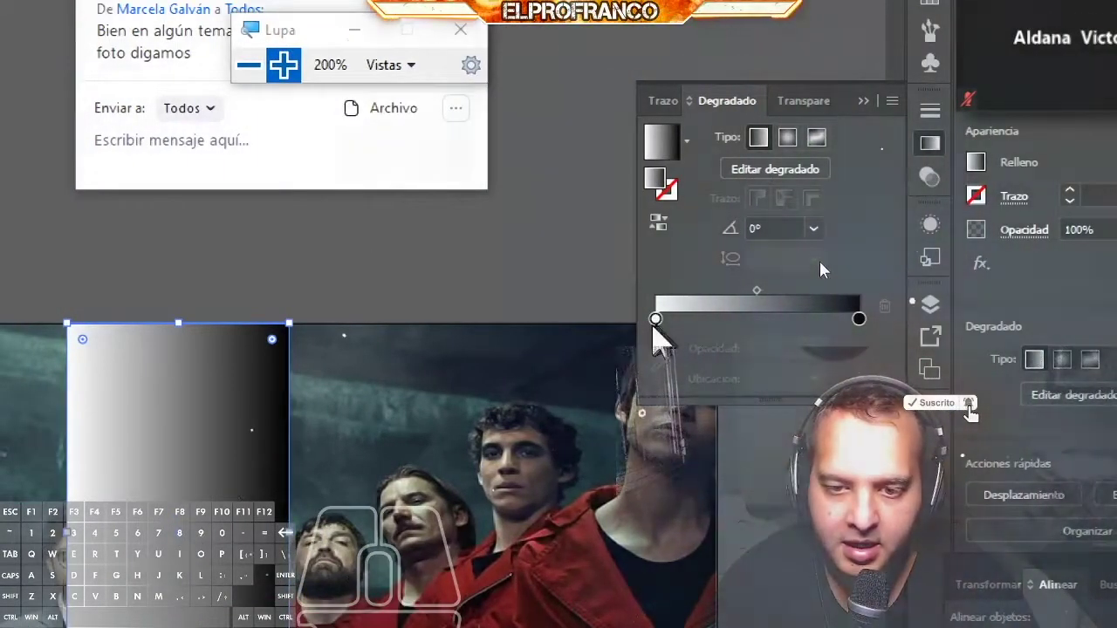
left_click(828, 267)
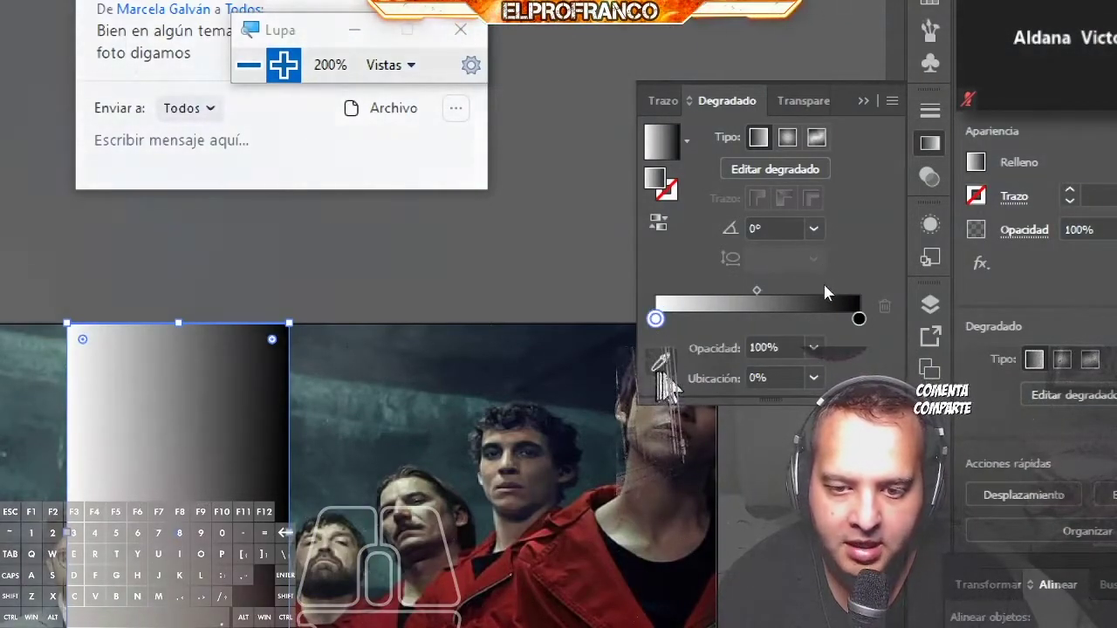
left_click(828, 290)
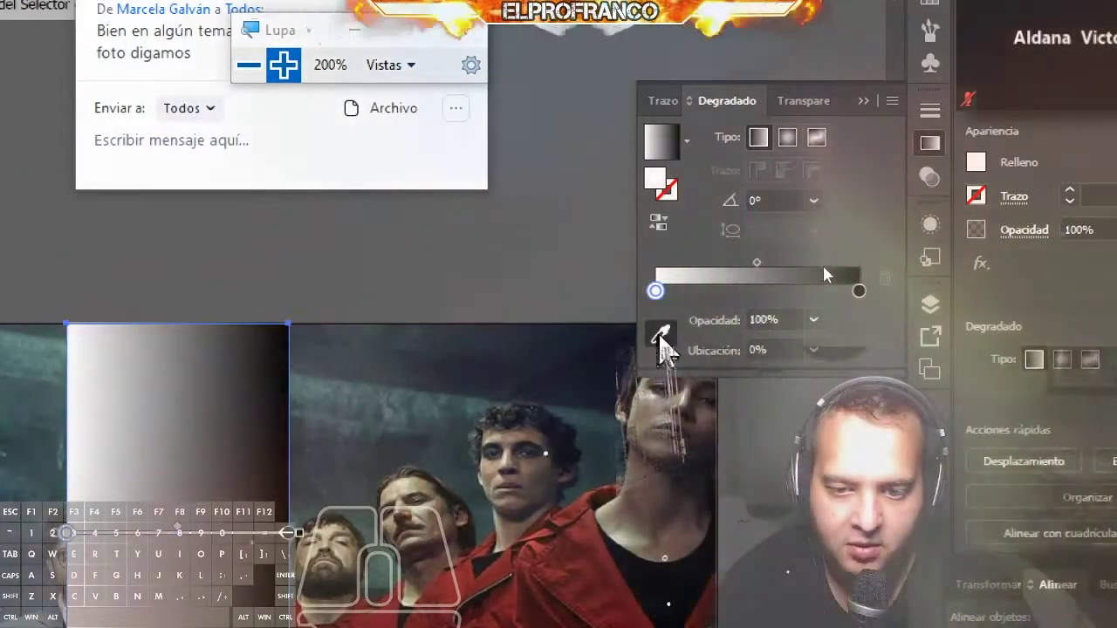
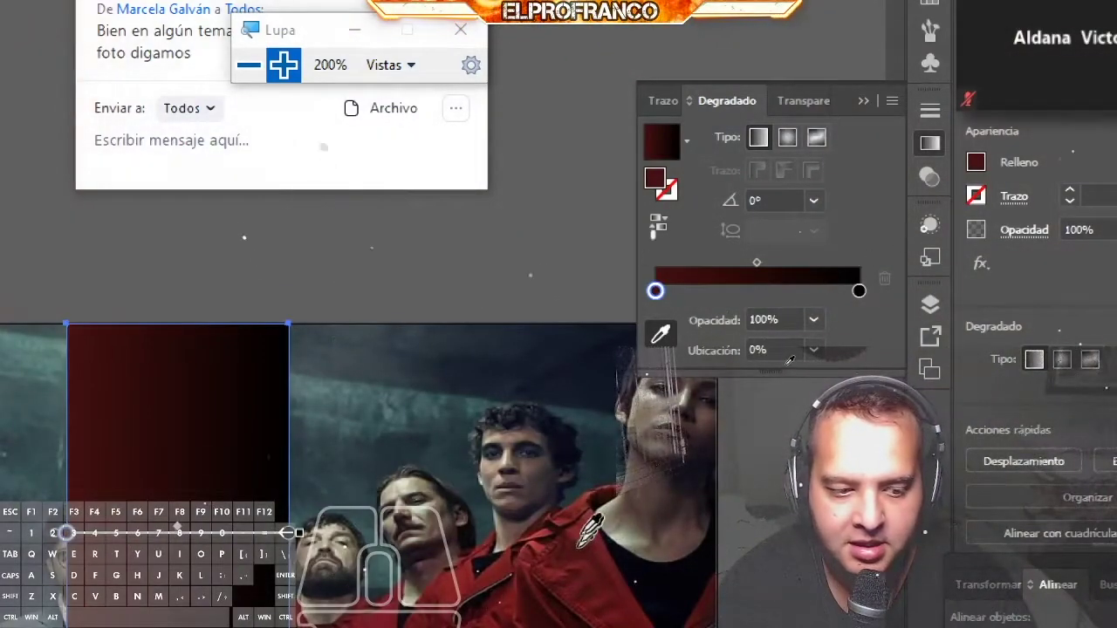
double_click(829, 253)
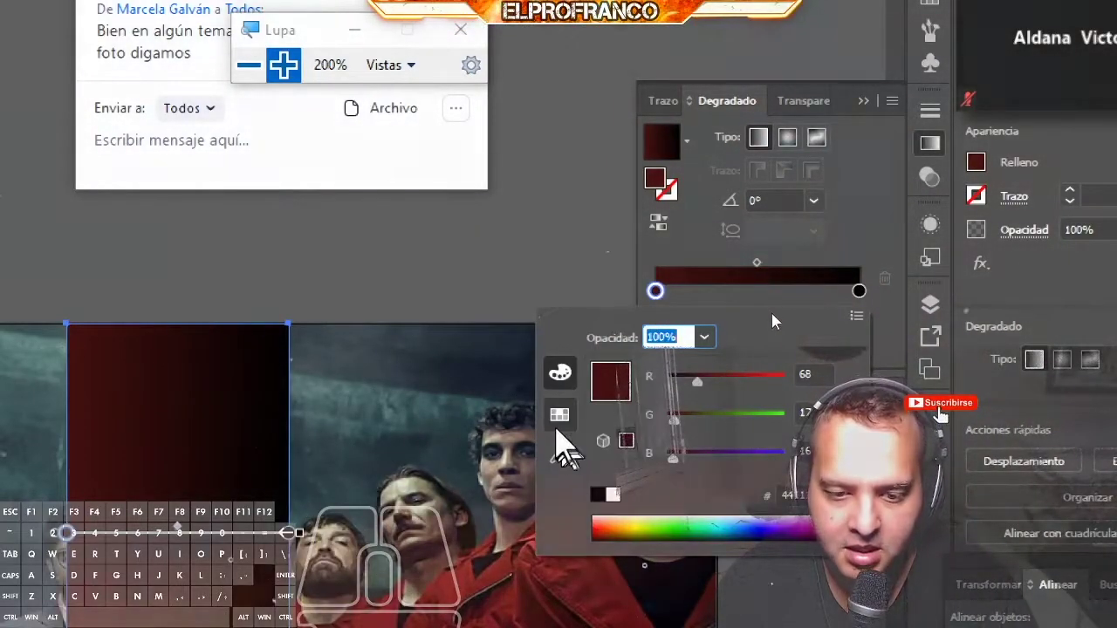
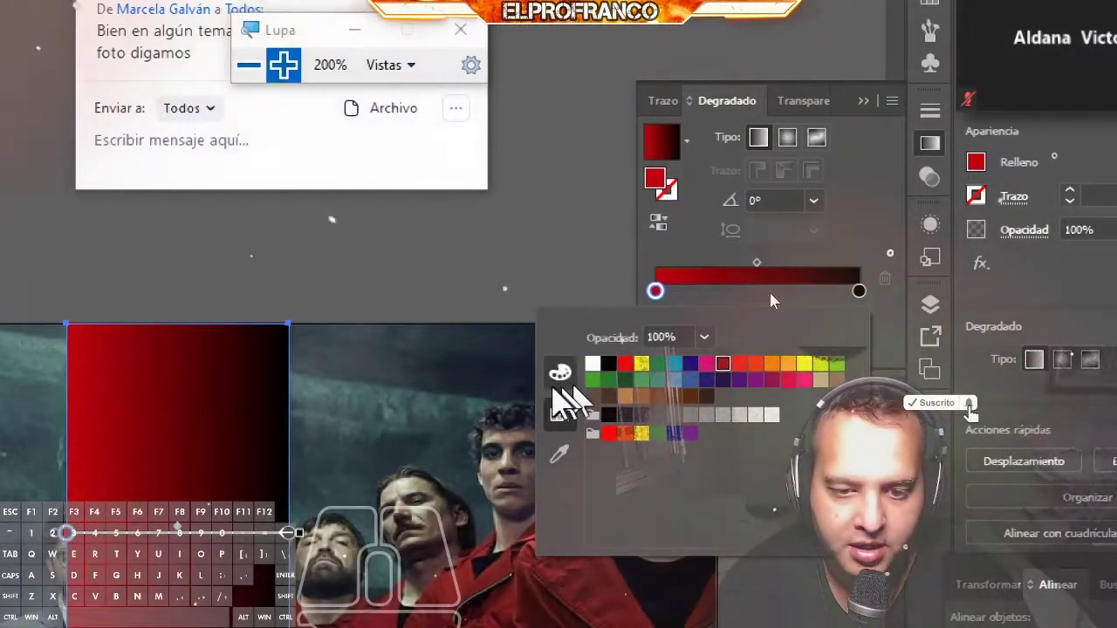
left_click(778, 294)
left_click_drag(879, 298, 846, 300)
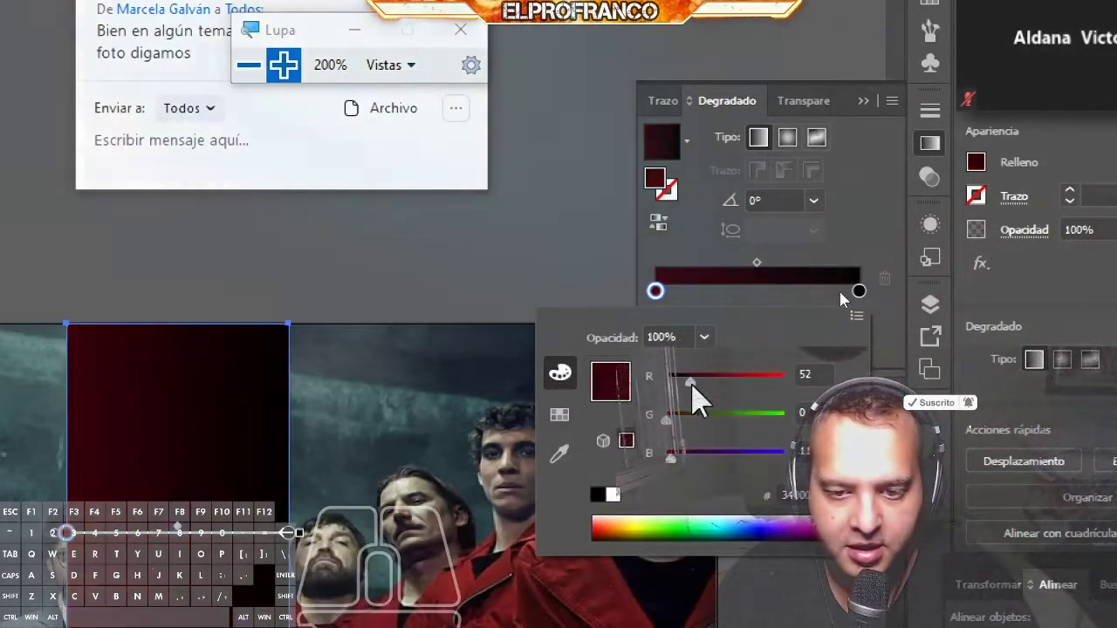
left_click_drag(847, 299, 886, 295)
left_click(885, 294)
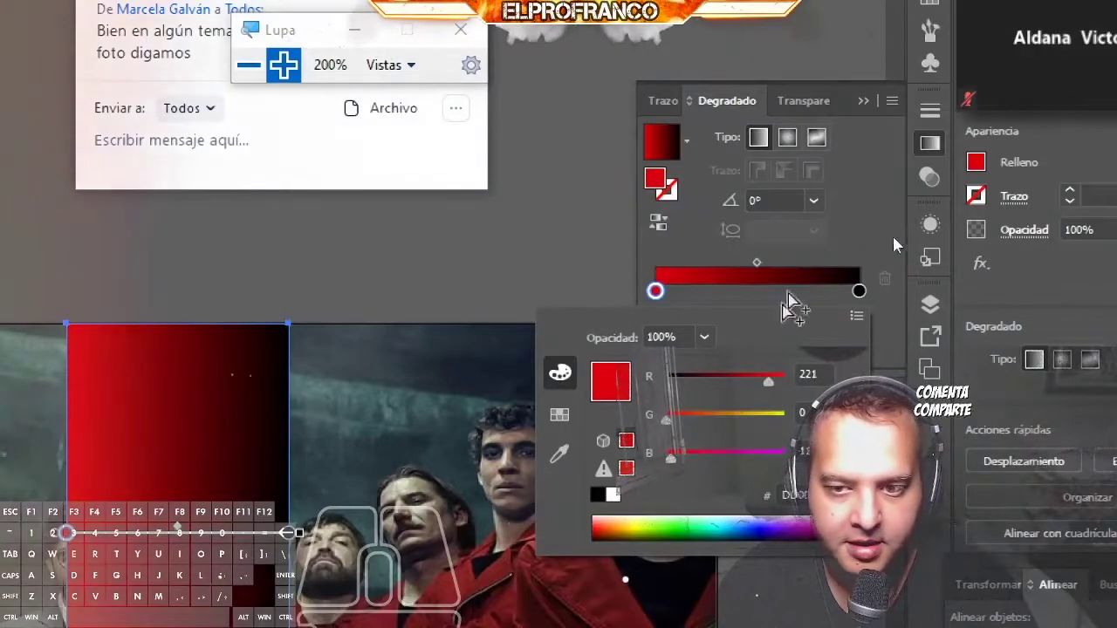
left_click(936, 212)
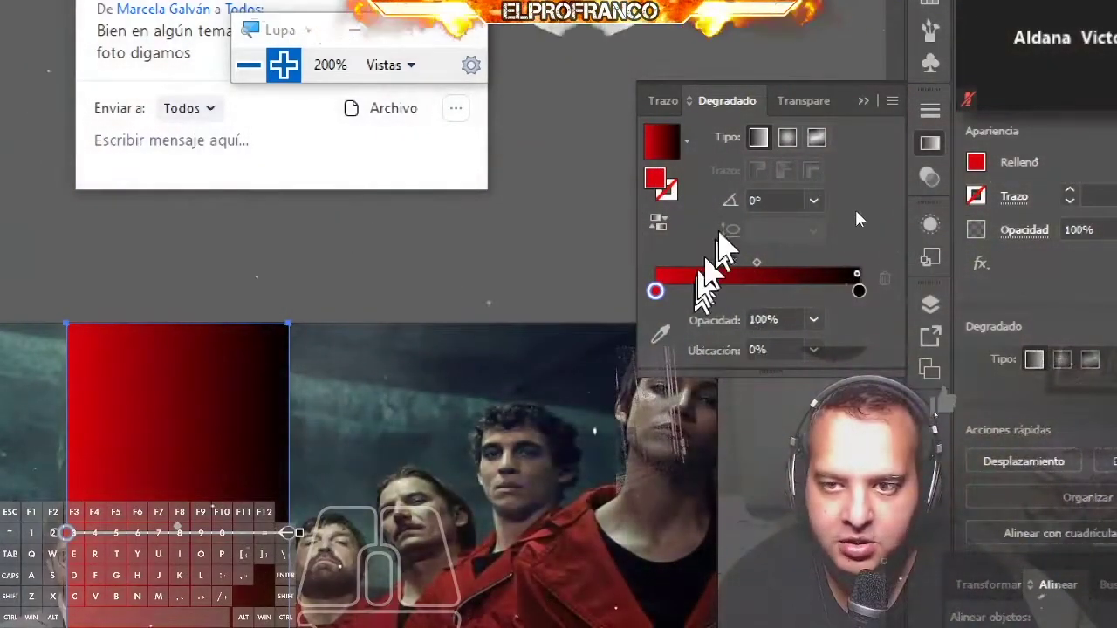
Step: Switch the rectangle's fill to a freeform gradient with two colour points
left_click(897, 181)
left_click(906, 181)
left_click(909, 178)
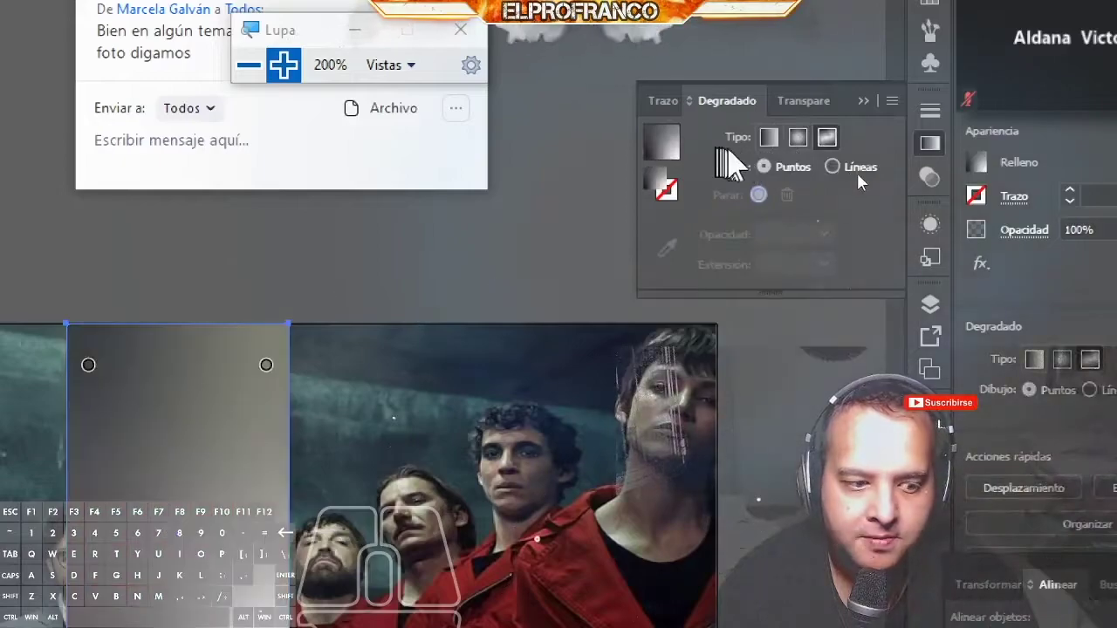
Step: Make the gradient linear at a 45° angle and bring up the red stop's opacity choices
left_click(882, 177)
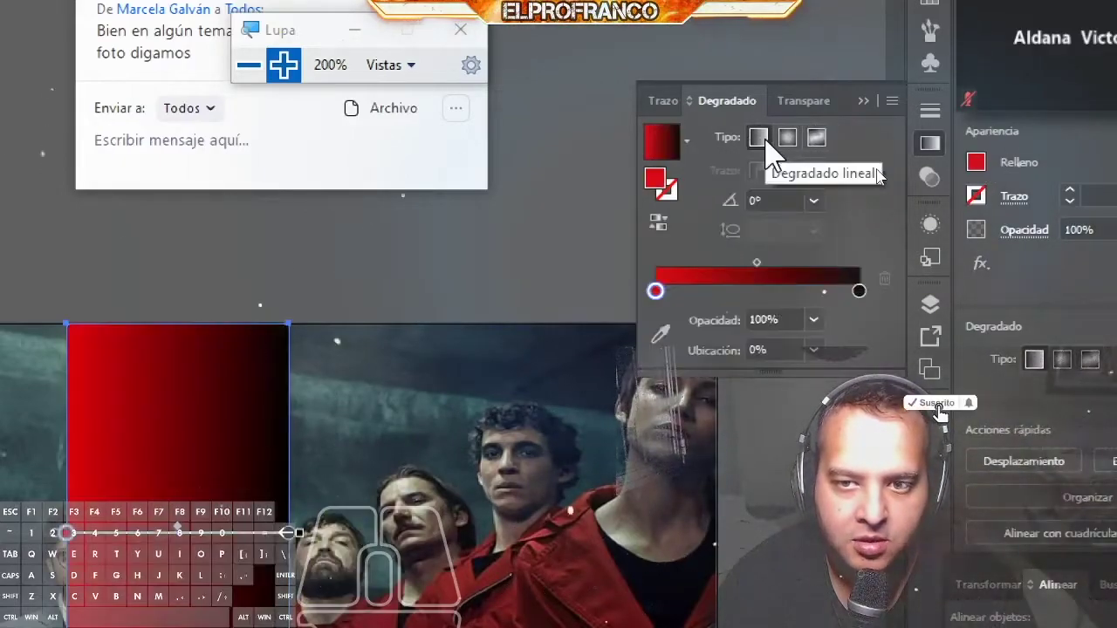
left_click(905, 203)
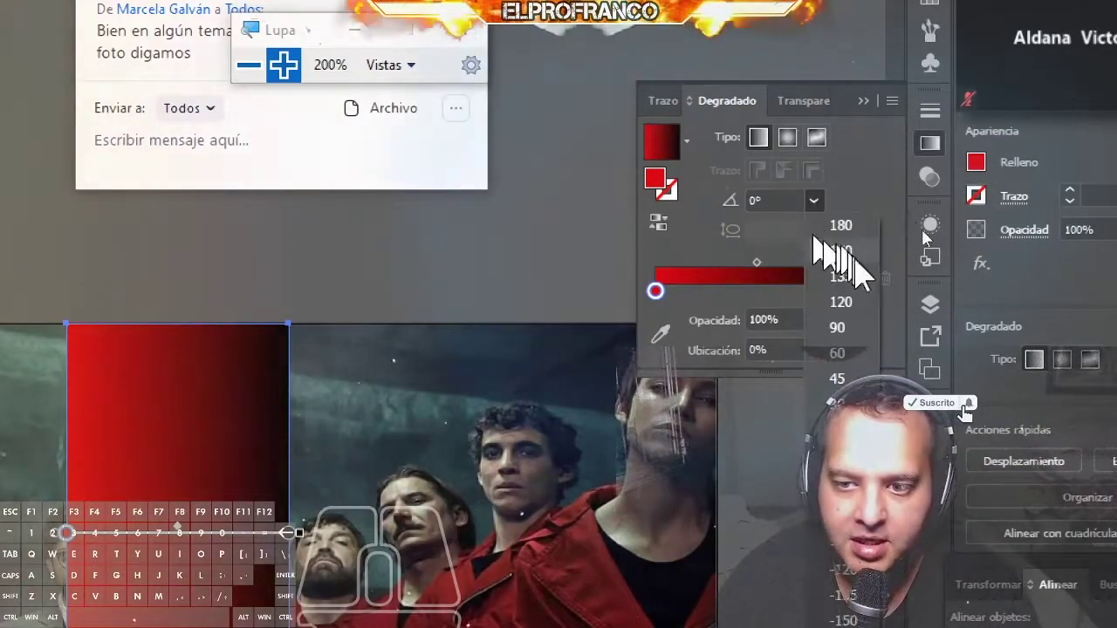
left_click(924, 292)
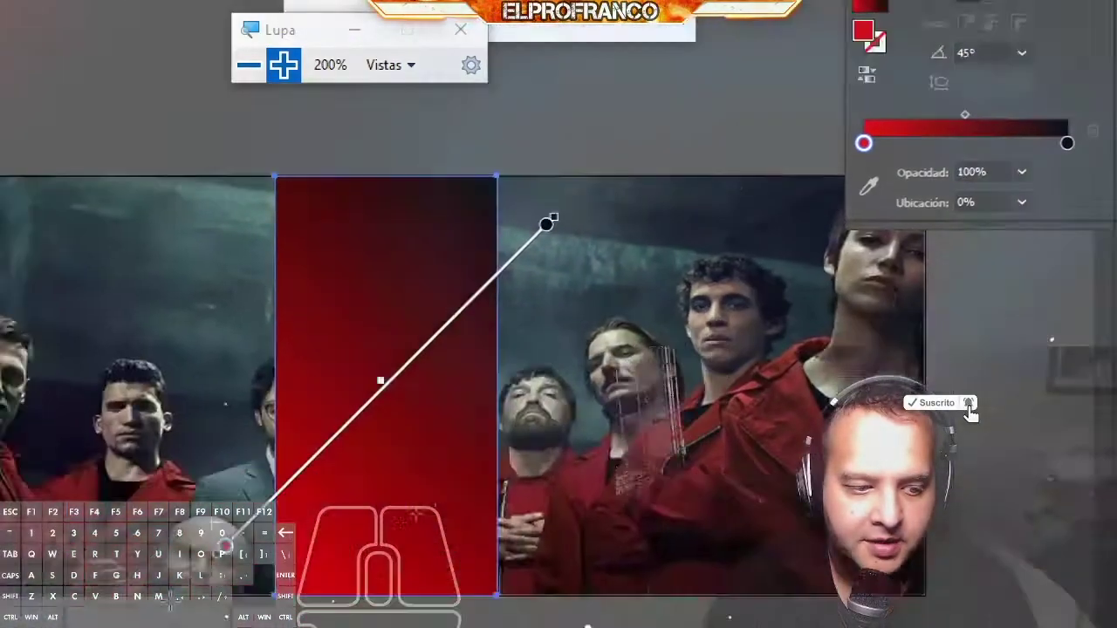
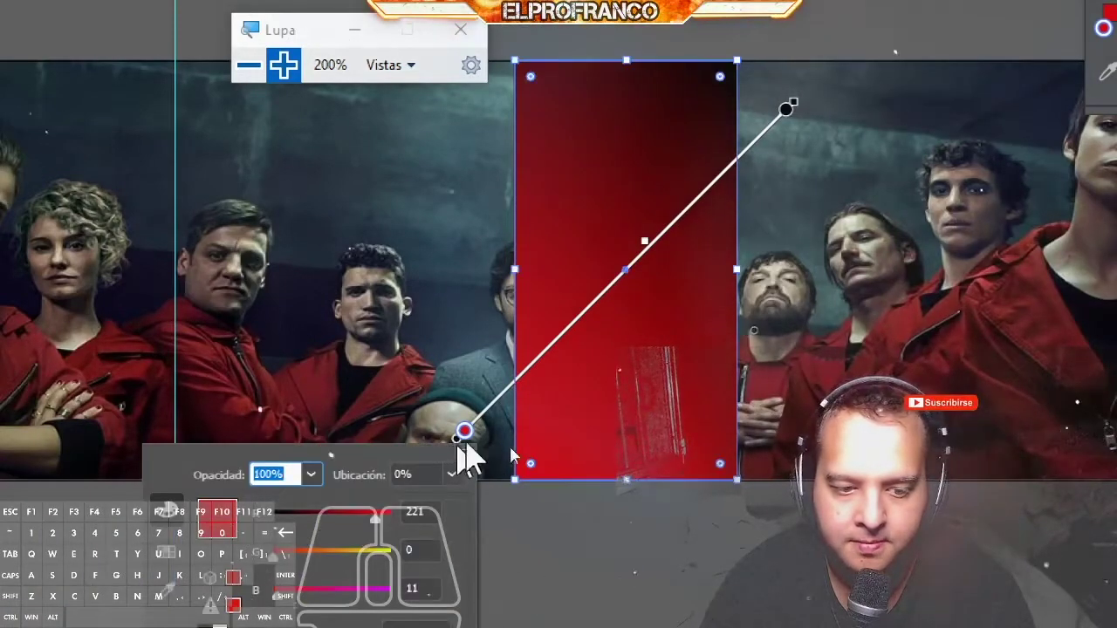
left_click(928, 210)
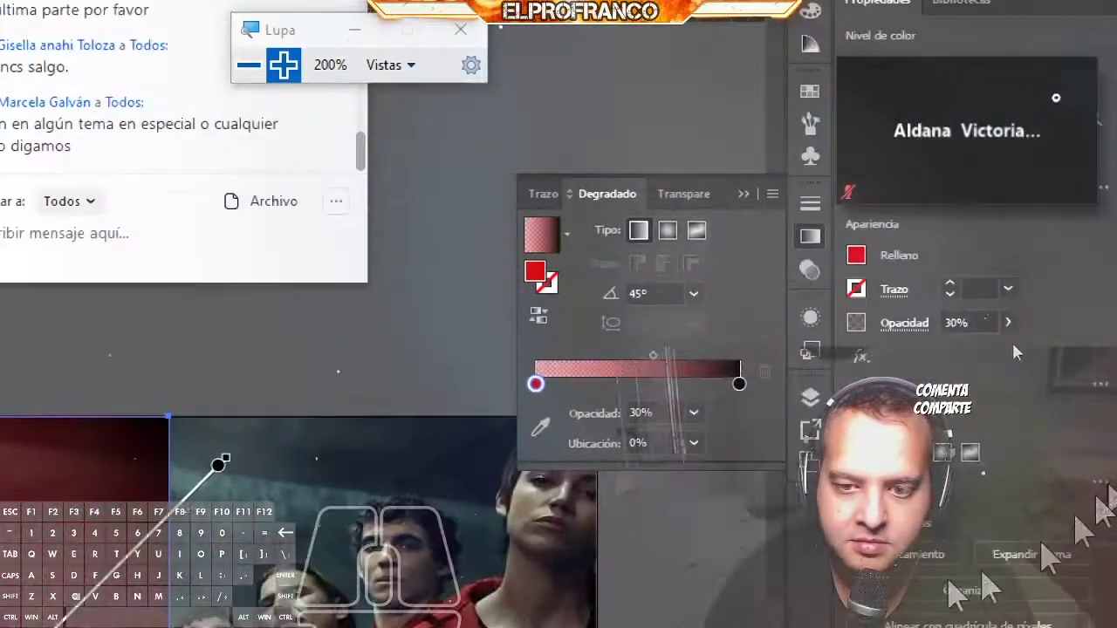
double_click(899, 271)
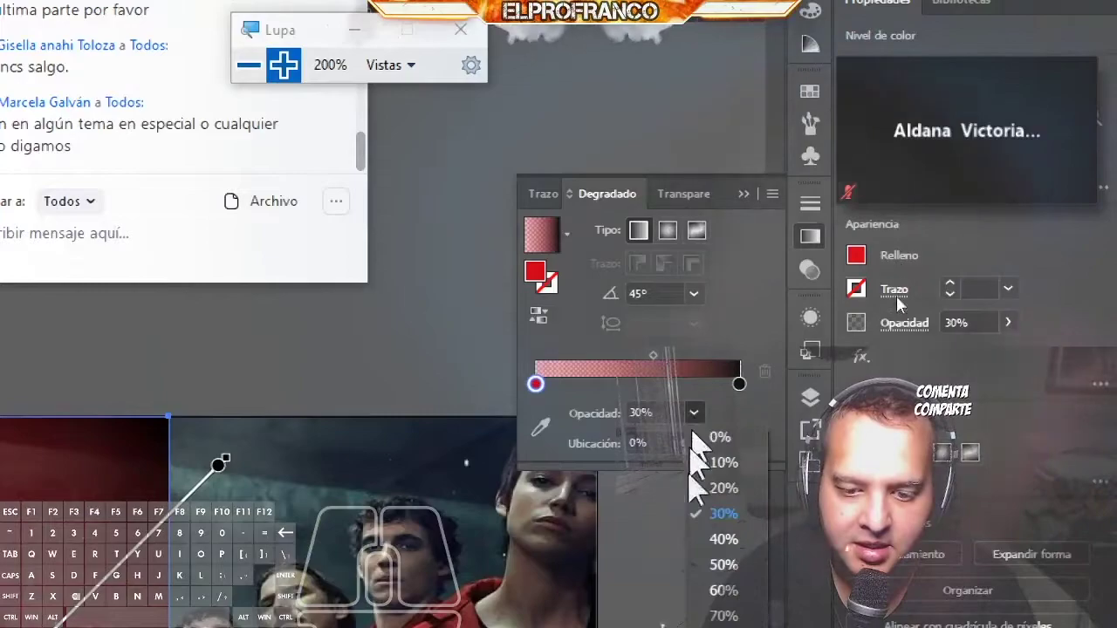
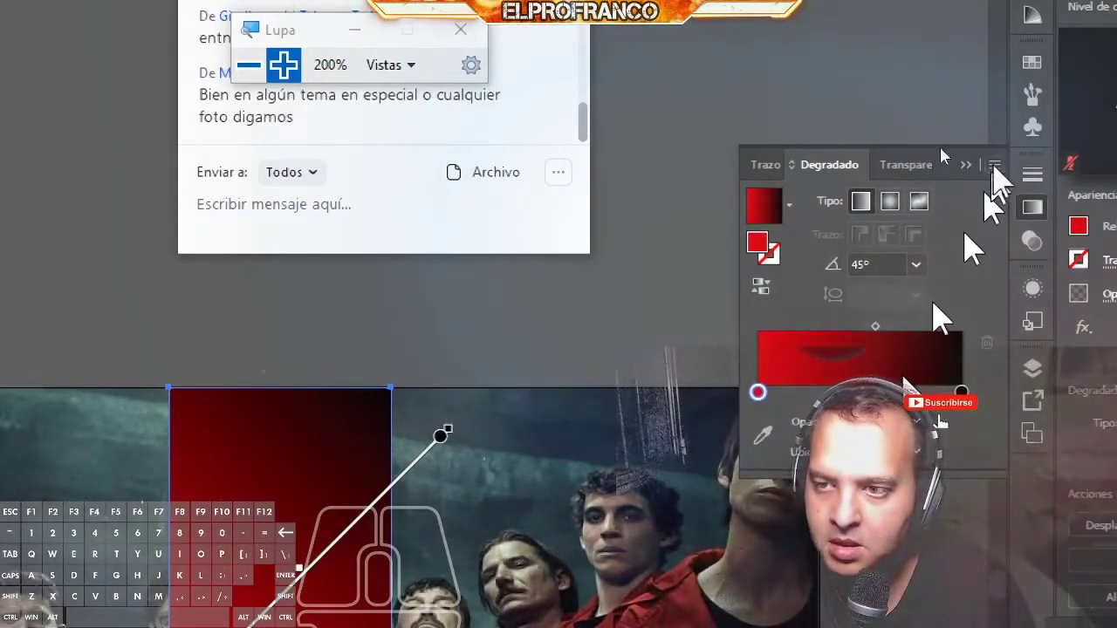
left_click(946, 156)
left_click(934, 196)
left_click(844, 184)
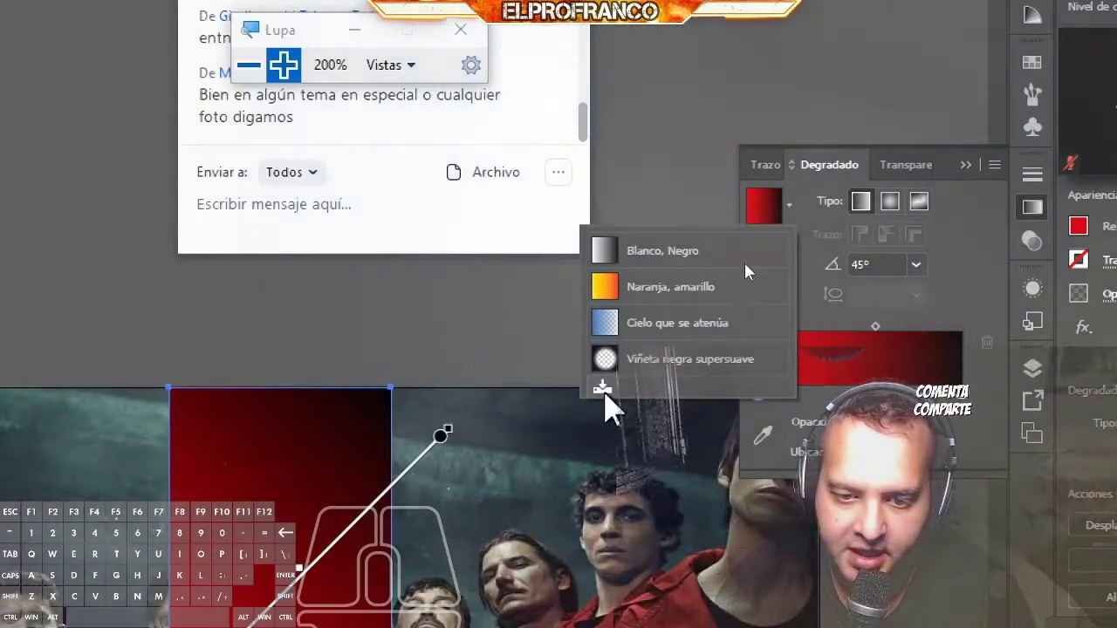
left_click(752, 272)
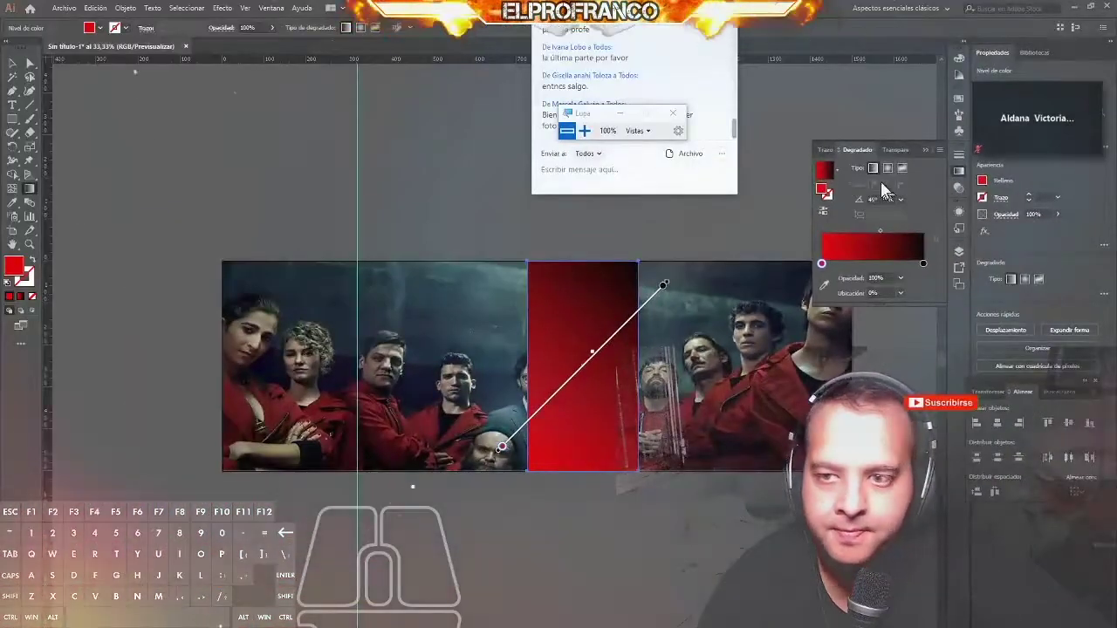
left_click(928, 161)
Step: Switch to the Direct Selection tool to expose the rectangle's anchor points for skewing
left_click_drag(929, 148, 915, 54)
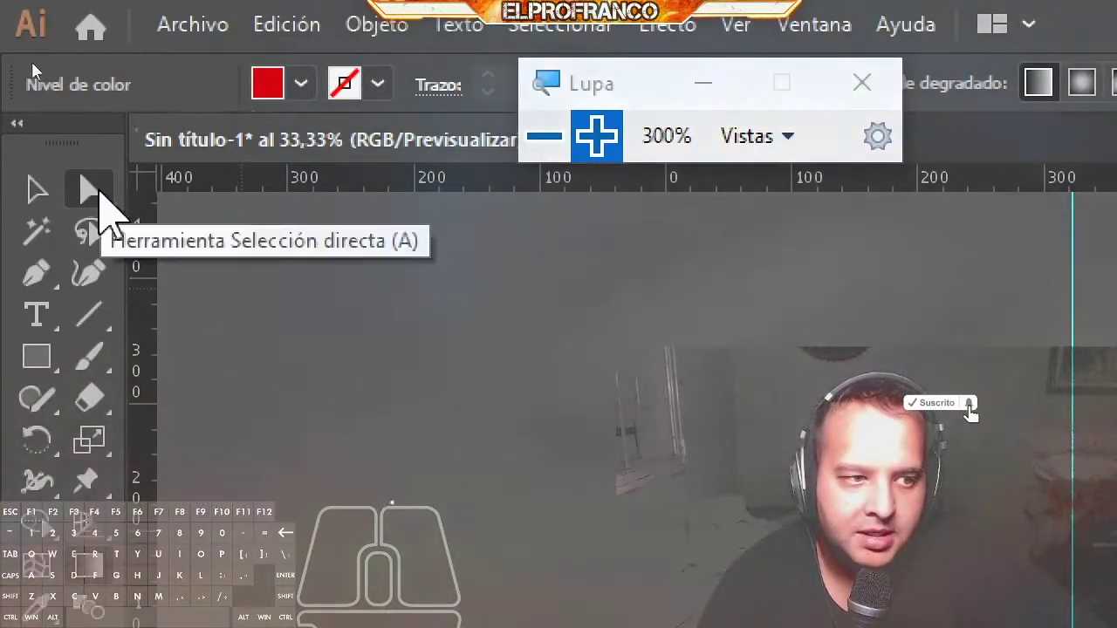
left_click(37, 72)
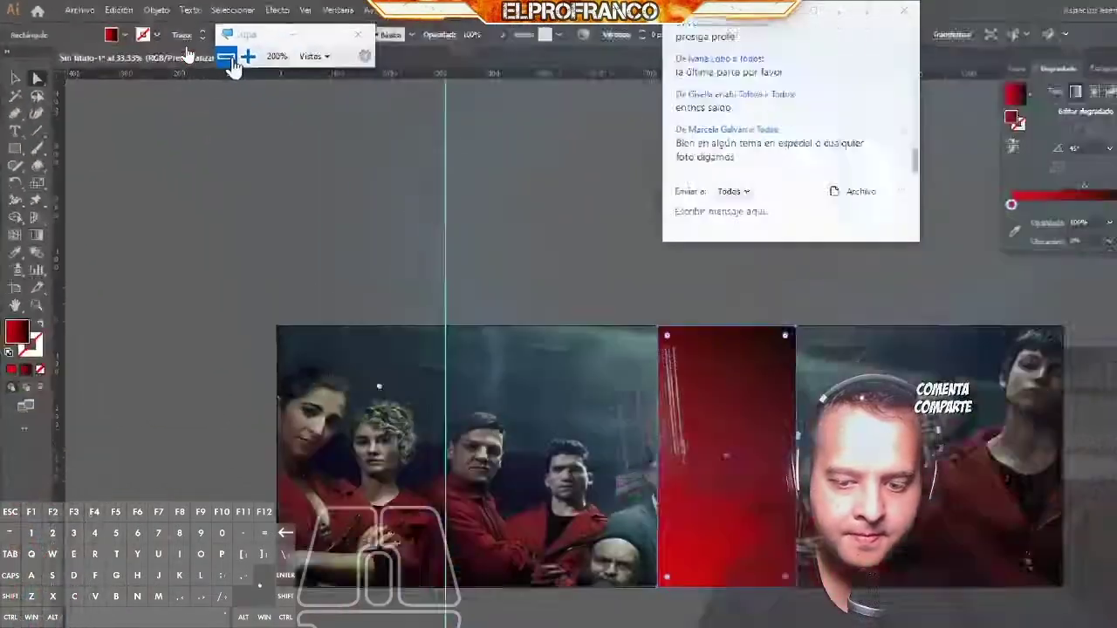
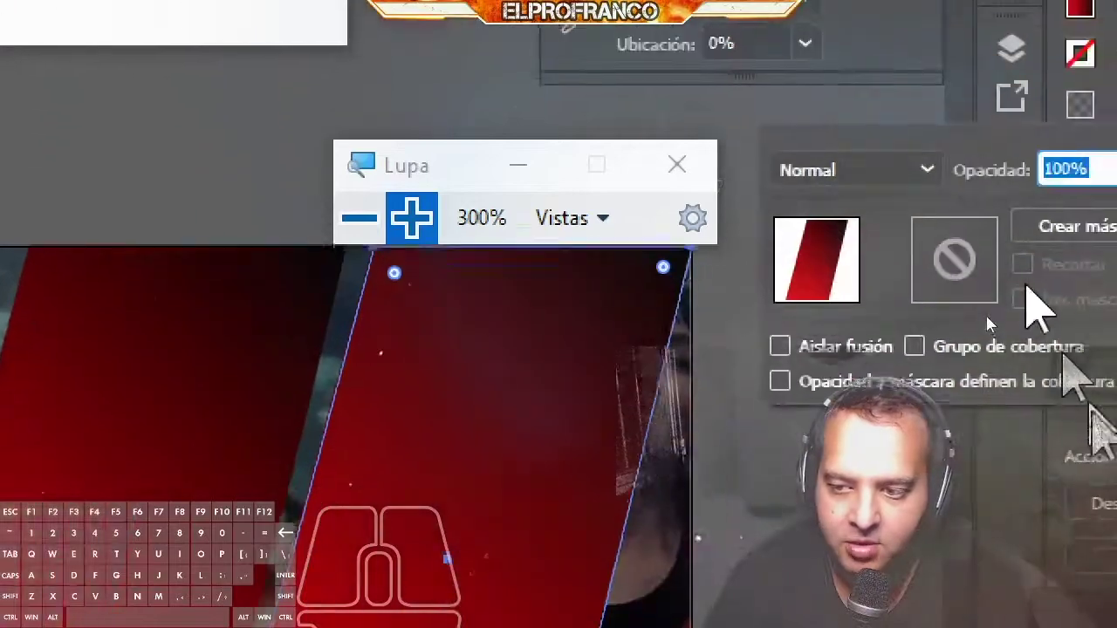
Step: Set the slanted red stripe's blend mode to Overlay so the faces show through
left_click(914, 247)
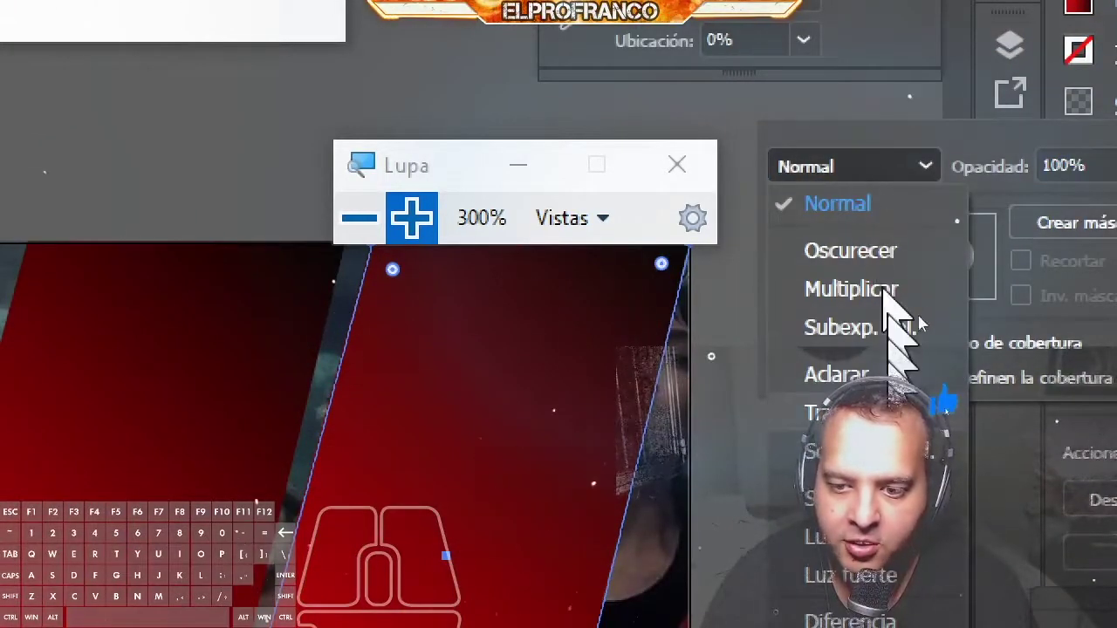
left_click(925, 358)
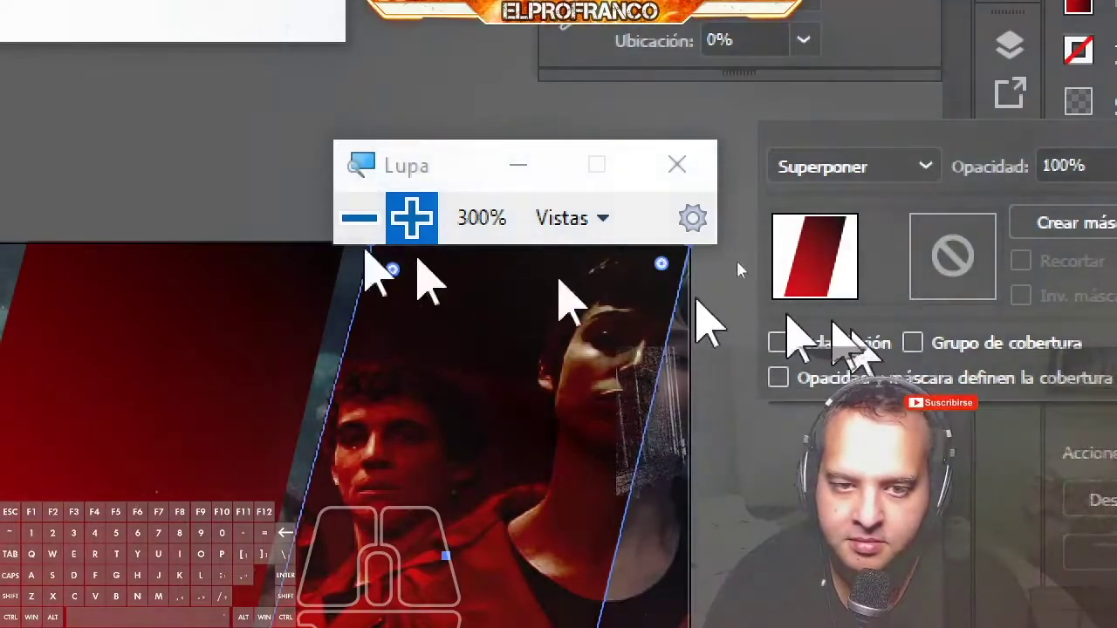
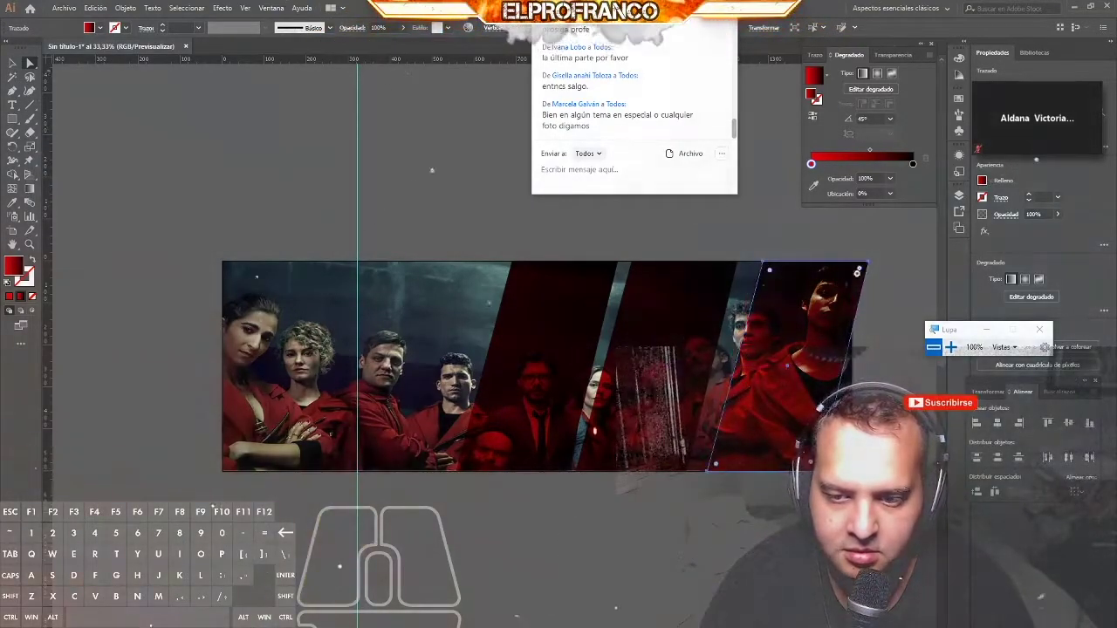
Step: Undo, select the leftmost slanted stripe and bring up its blend mode list
key("ctrl+z")
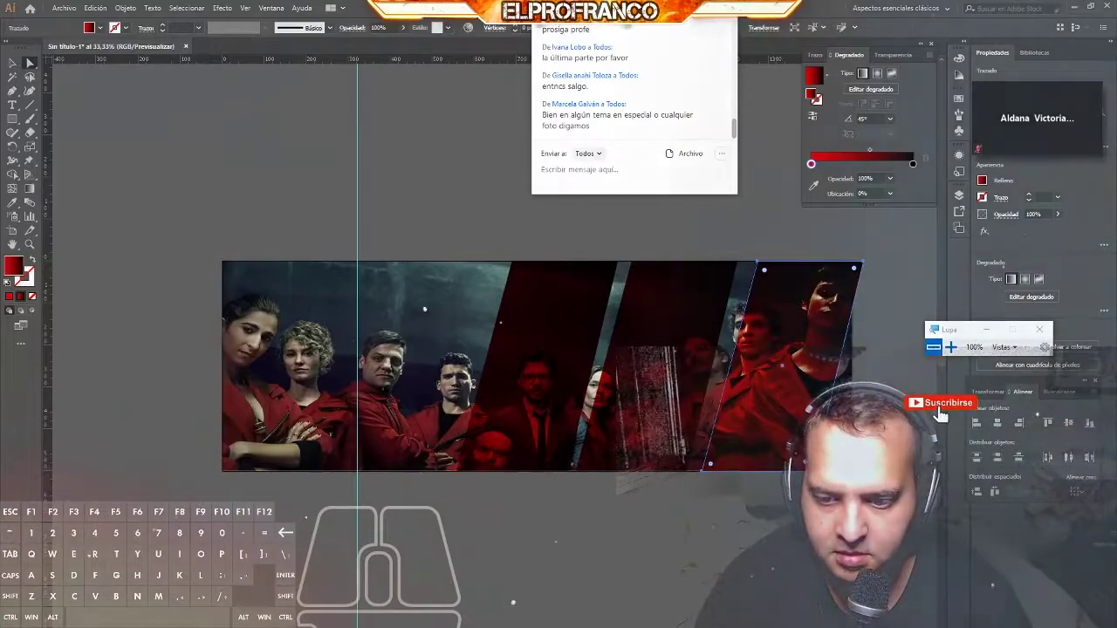
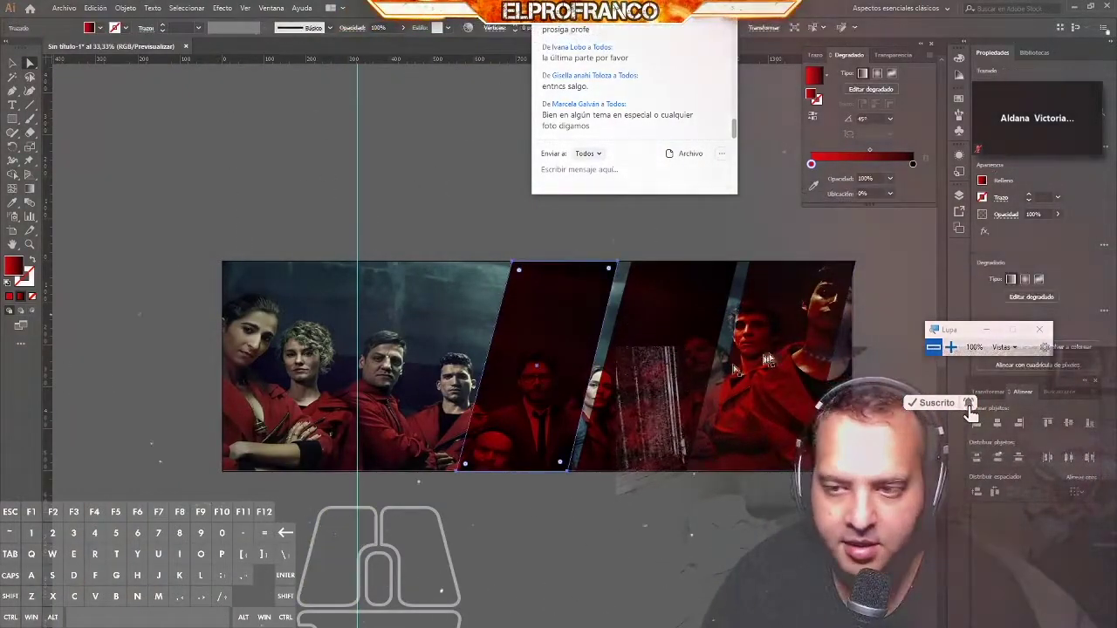
left_click(1006, 225)
left_click(911, 245)
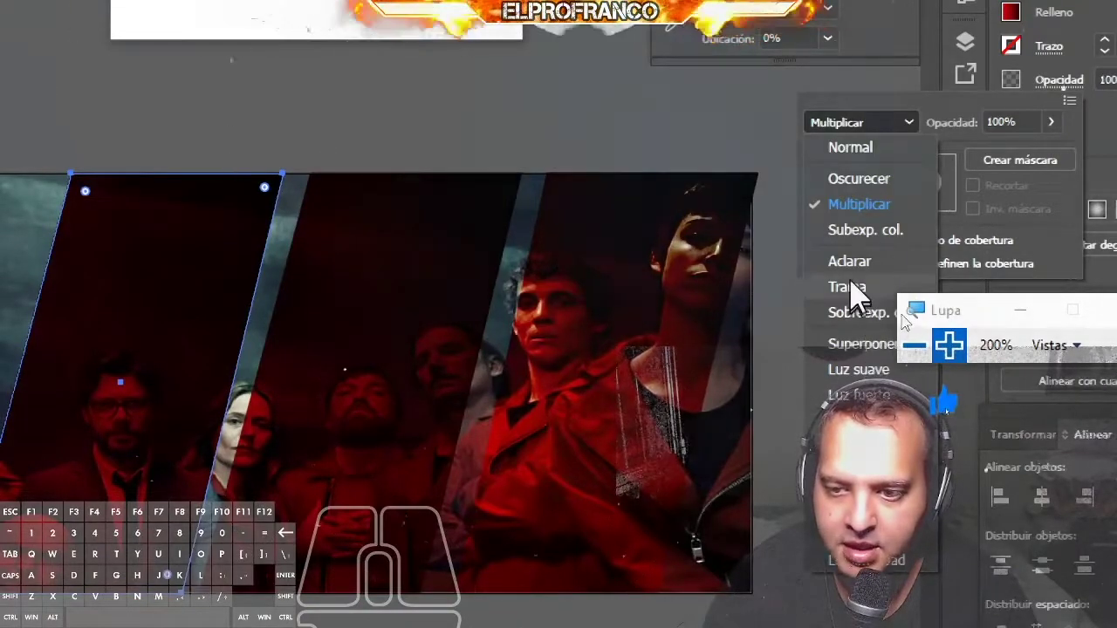
Step: Blend the left stripe with Screen and the duplicated centre-left stripe with Color Dodge
left_click(863, 293)
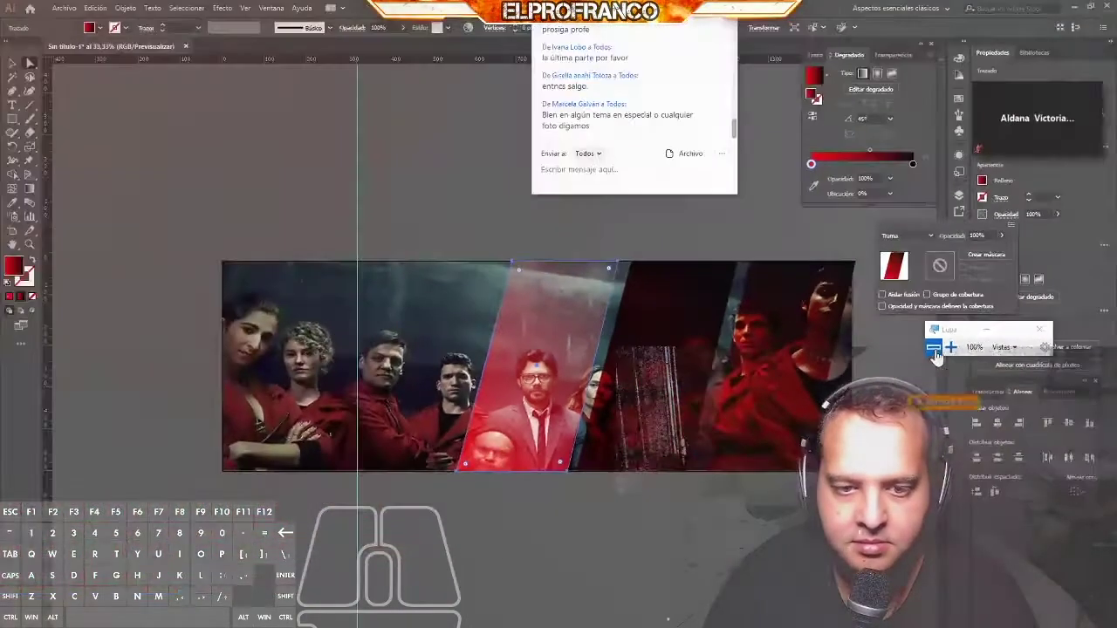
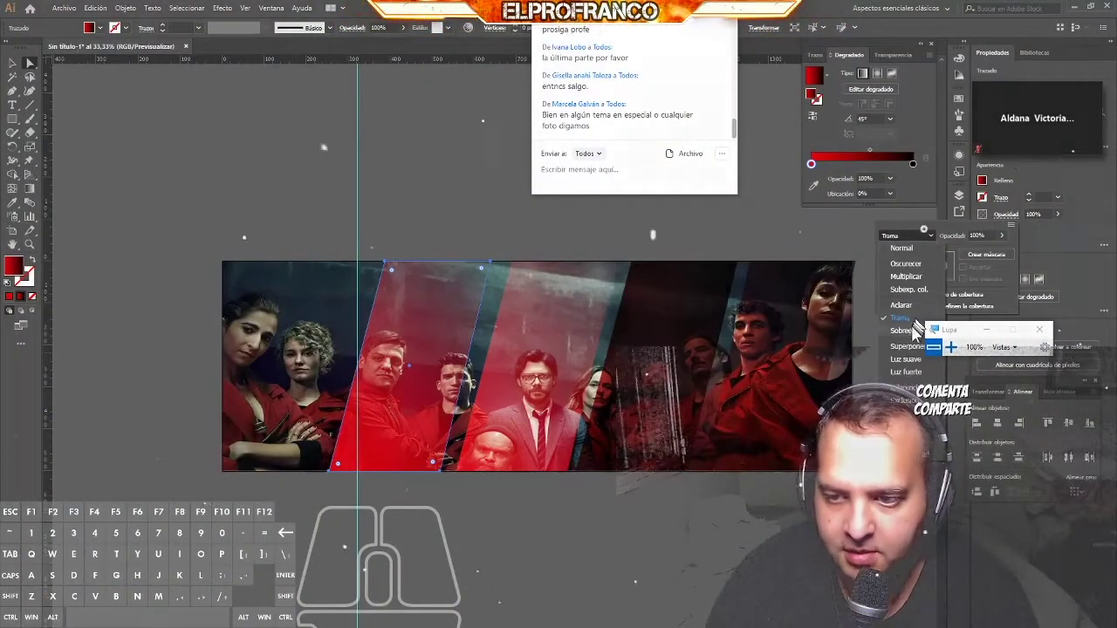
left_click(918, 336)
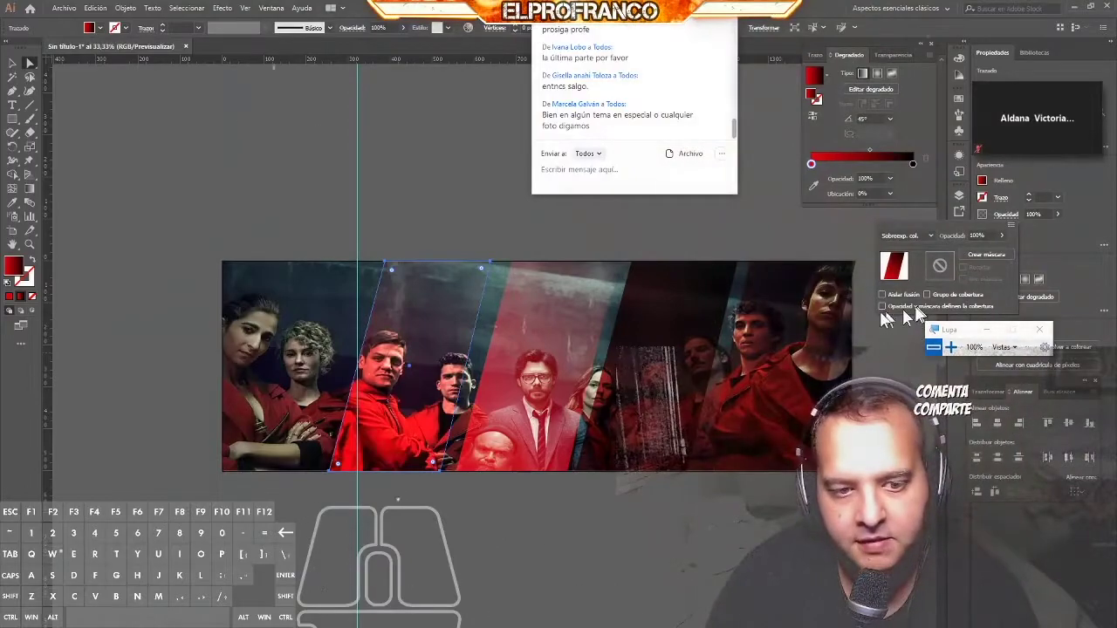
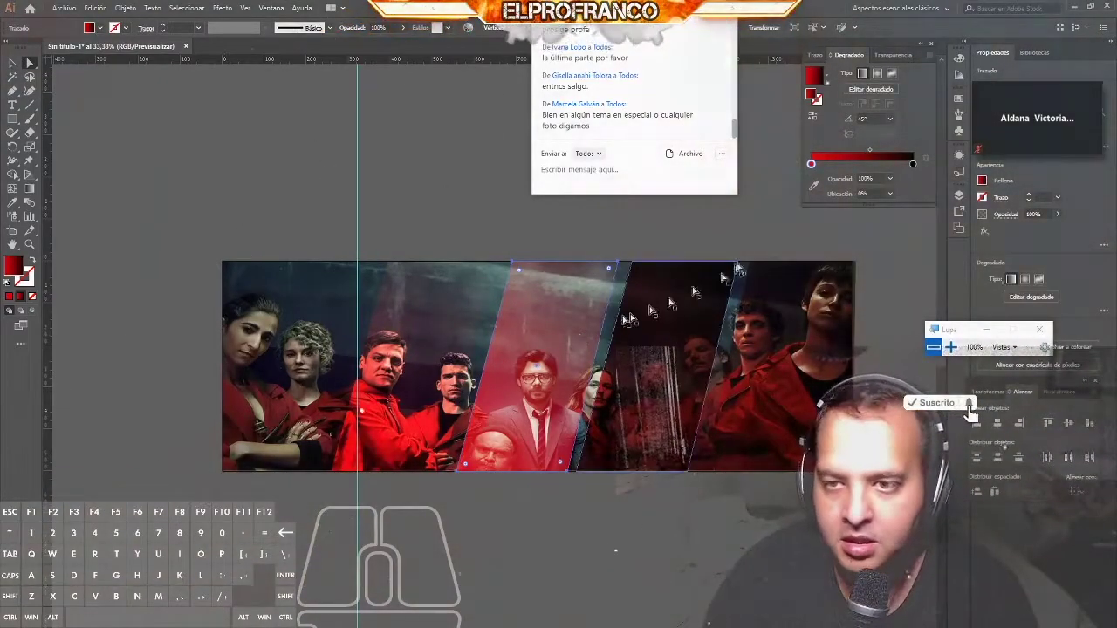
Step: Slide the middle stripe's gradient end stops inward to tighten the blend
left_click_drag(820, 174, 837, 169)
left_click_drag(836, 173, 792, 172)
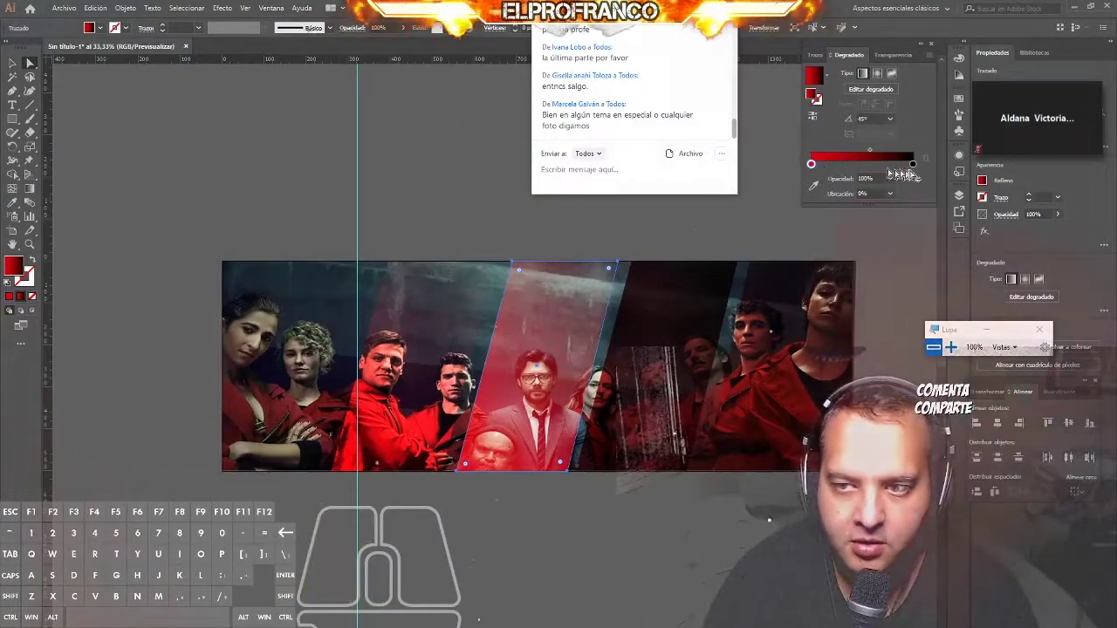
left_click_drag(917, 174, 894, 171)
left_click_drag(895, 171, 882, 171)
left_click_drag(882, 171, 898, 176)
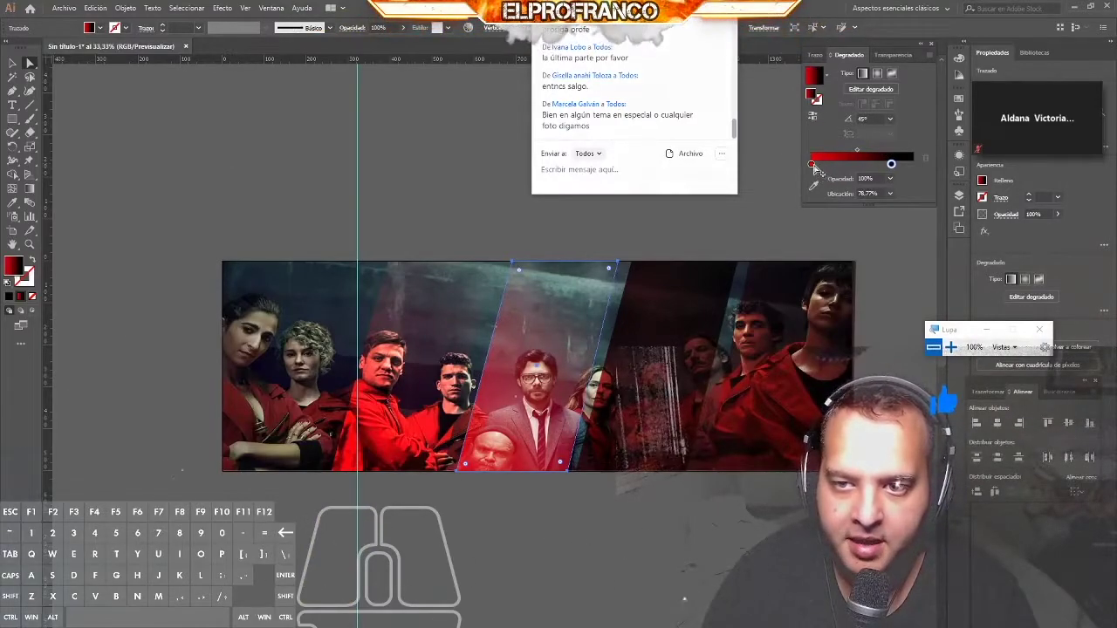
Step: Add a middle gradient stop, set it to white and select it for an opacity change
left_click(853, 171)
left_click(854, 174)
double_click(859, 171)
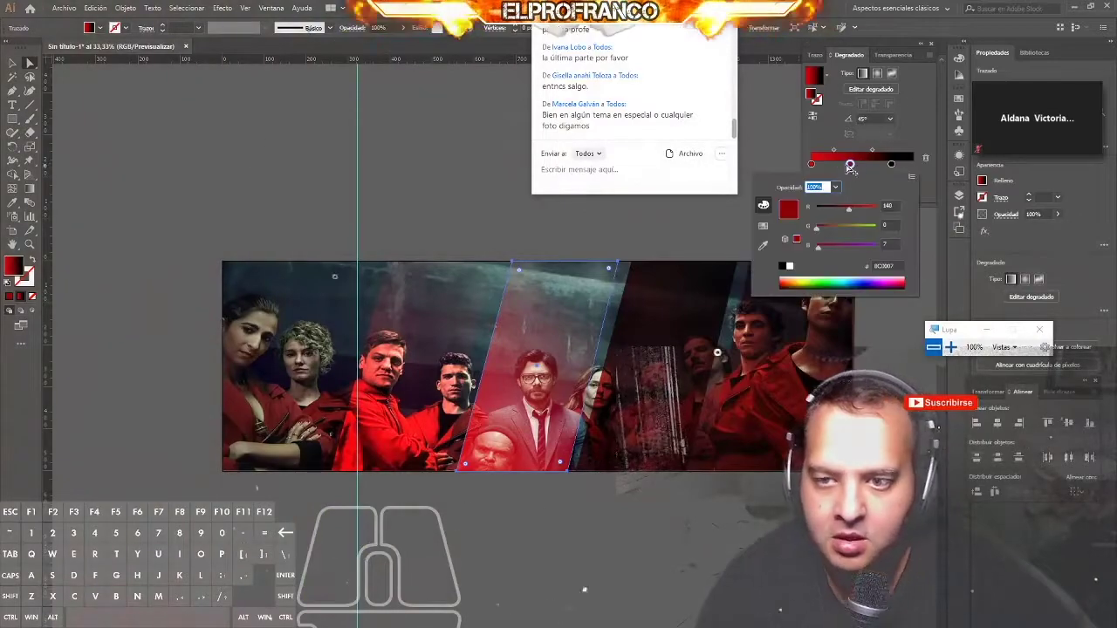
left_click(867, 232)
left_click_drag(868, 227, 845, 234)
left_click(845, 234)
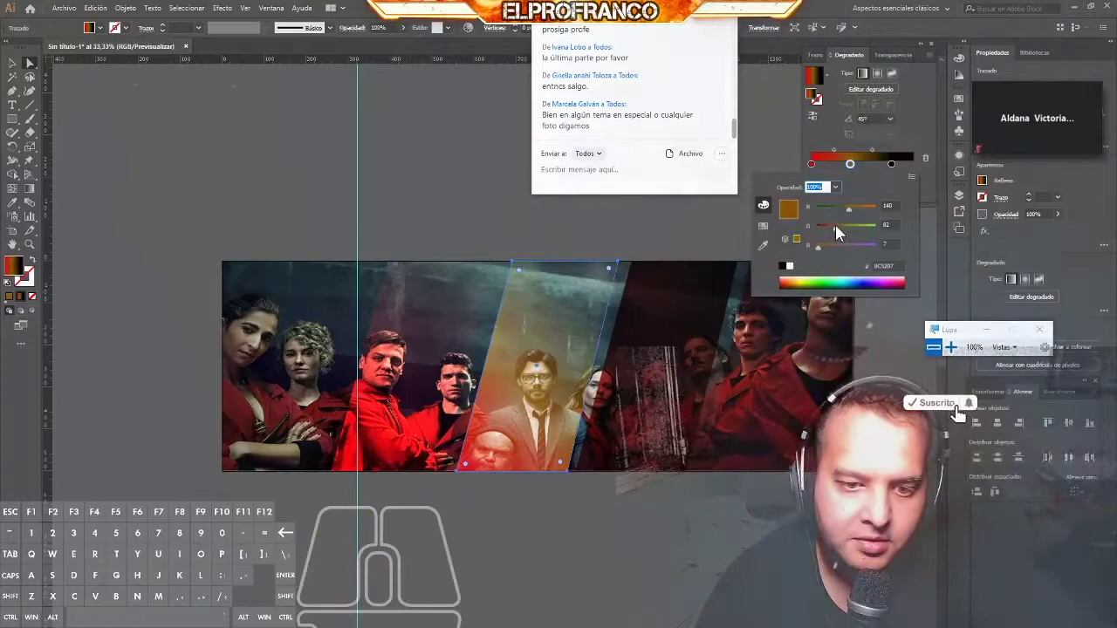
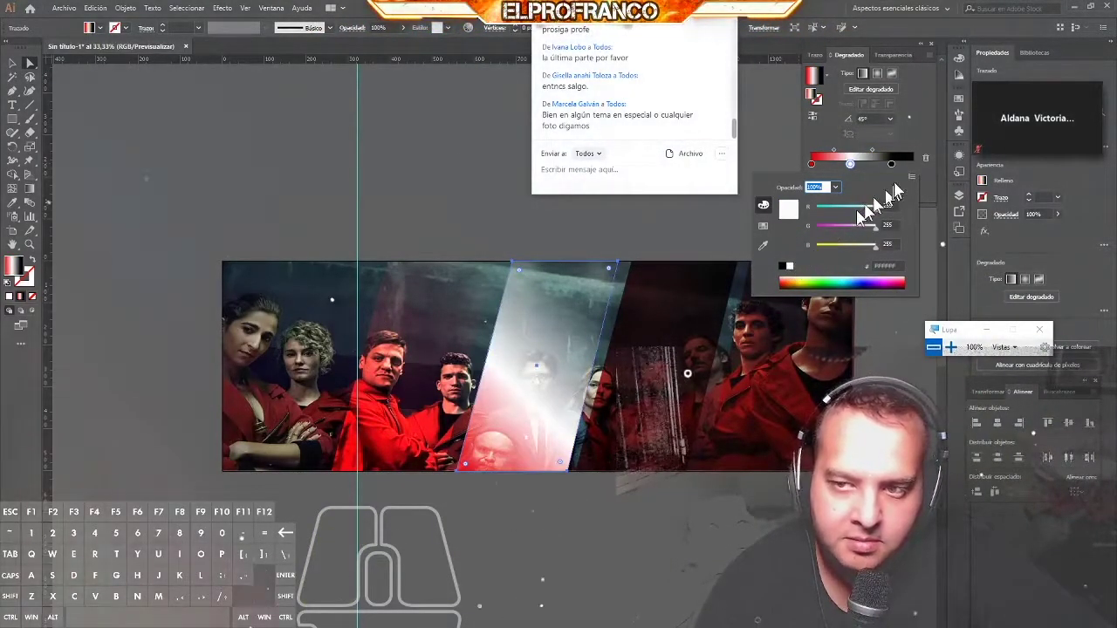
left_click(923, 130)
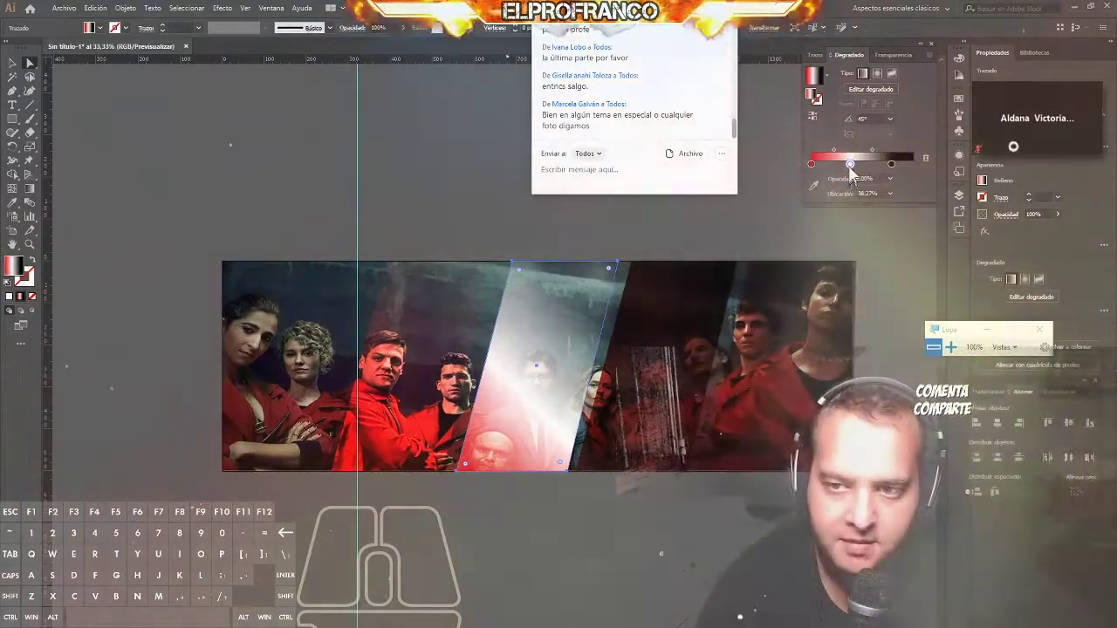
left_click(858, 168)
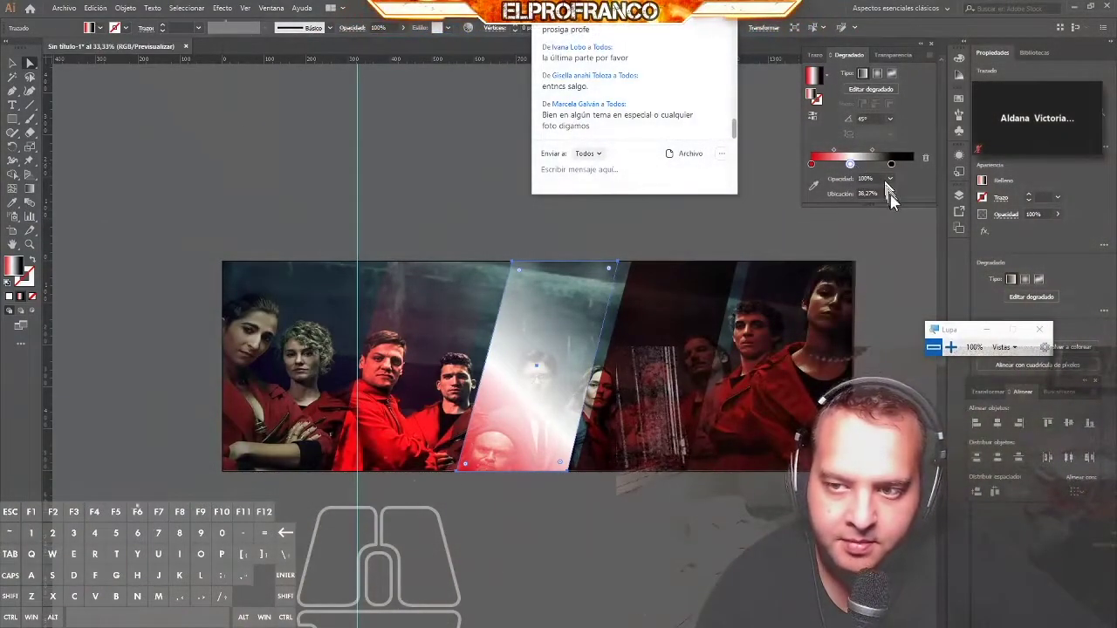
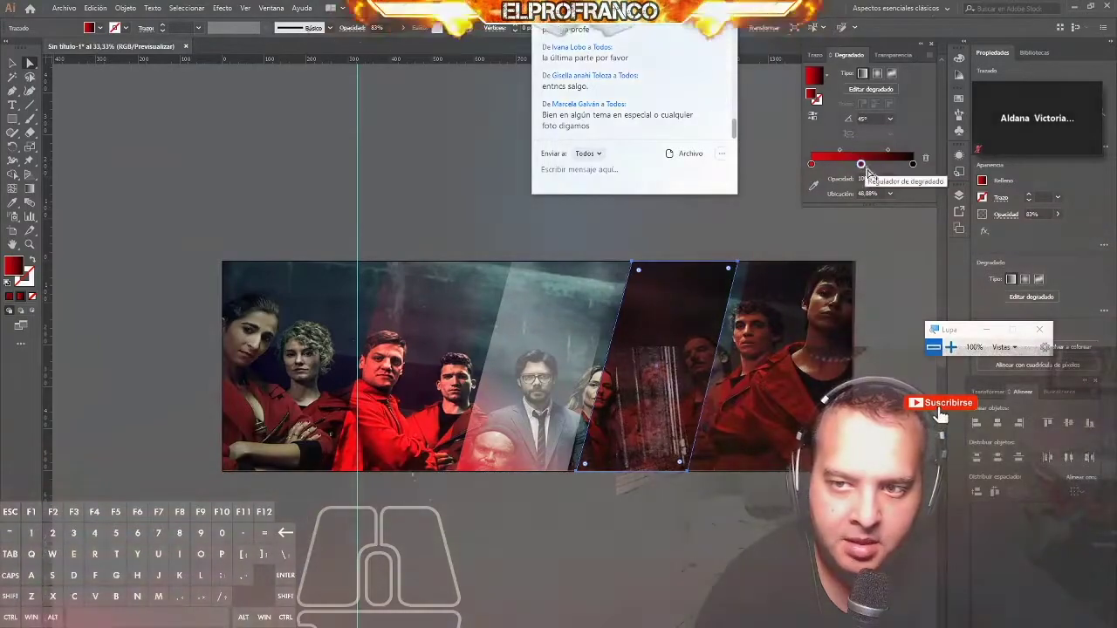
Step: Try a white, fully transparent middle stop on the dark stripe, then revert it to red-to-black
double_click(869, 170)
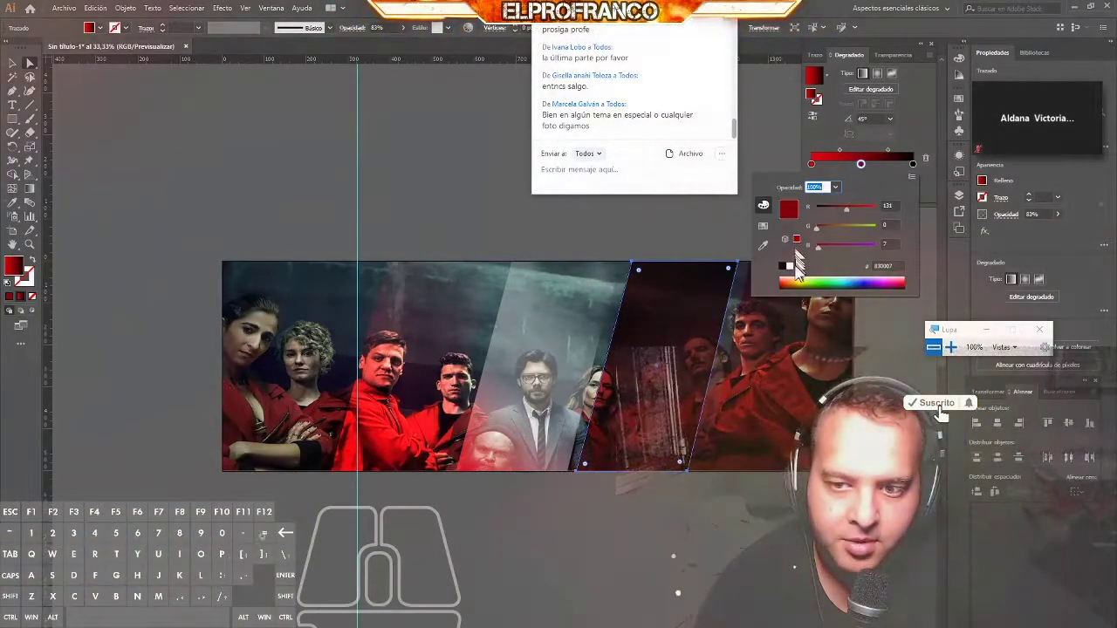
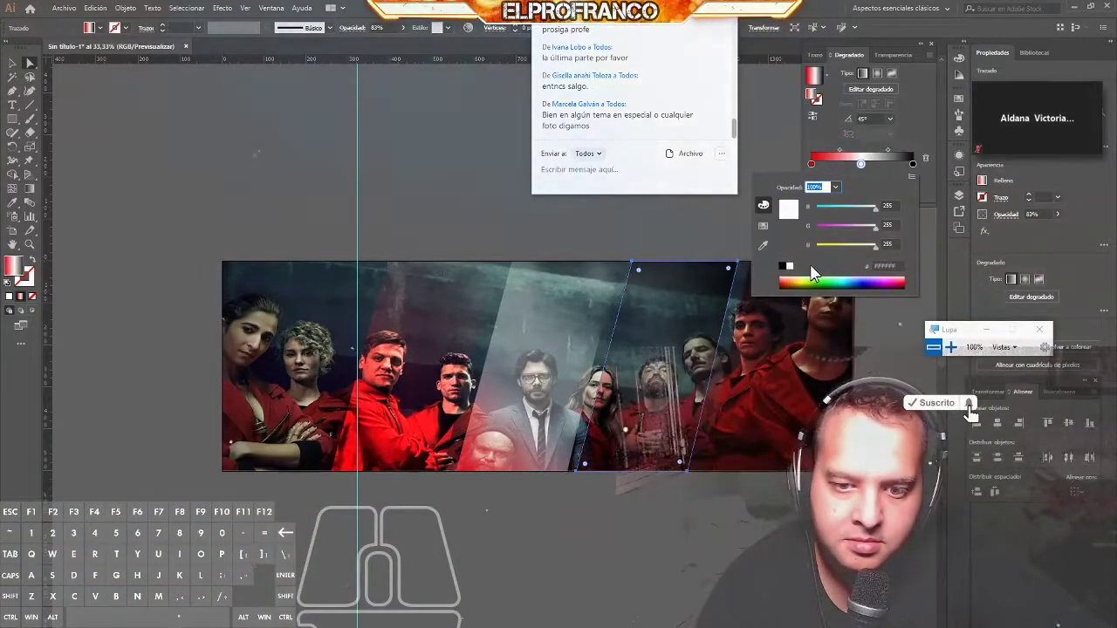
left_click(927, 133)
left_click(898, 186)
left_click(923, 228)
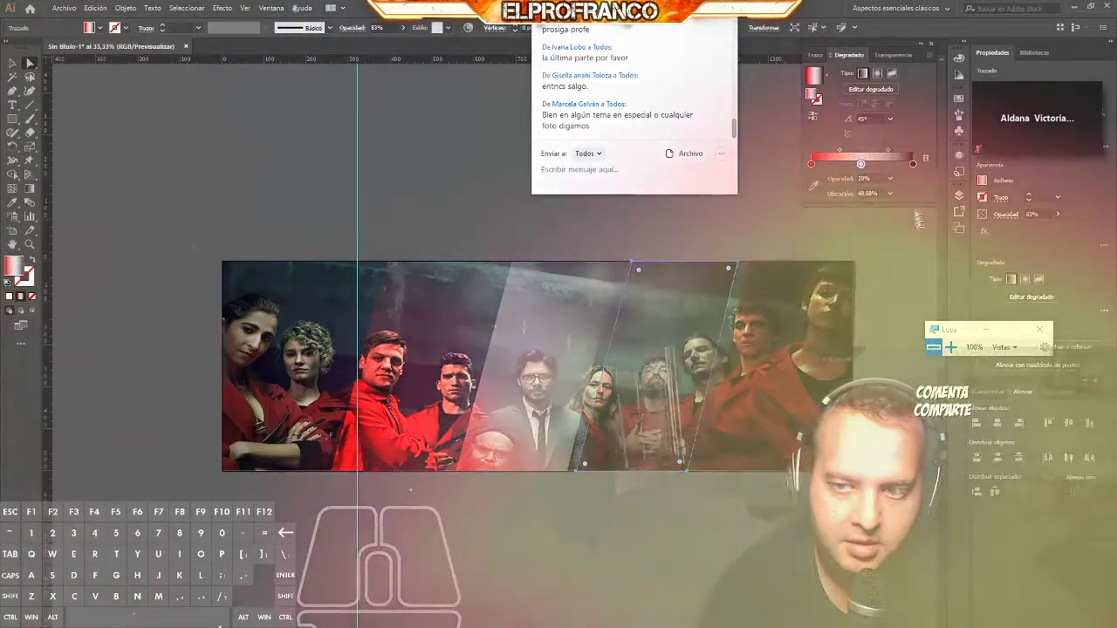
left_click(898, 188)
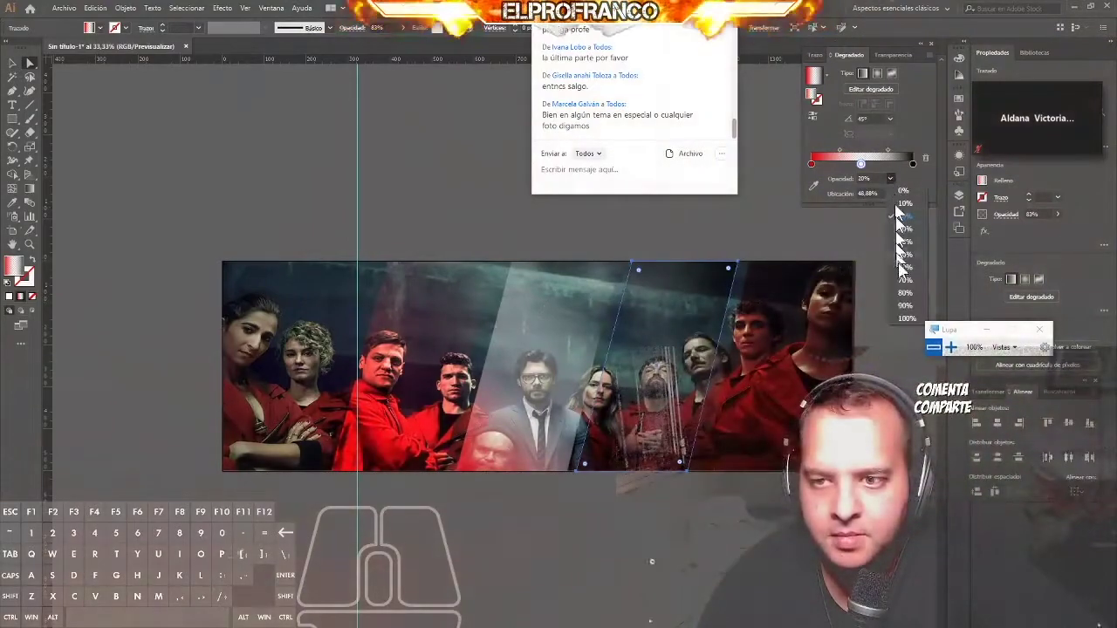
left_click(915, 198)
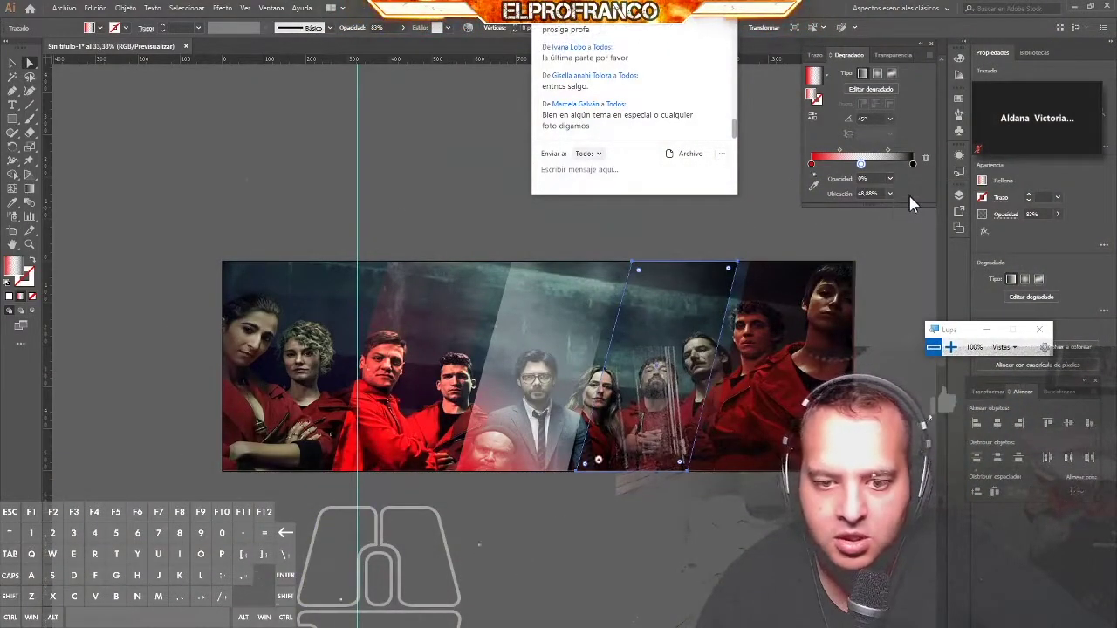
left_click(926, 178)
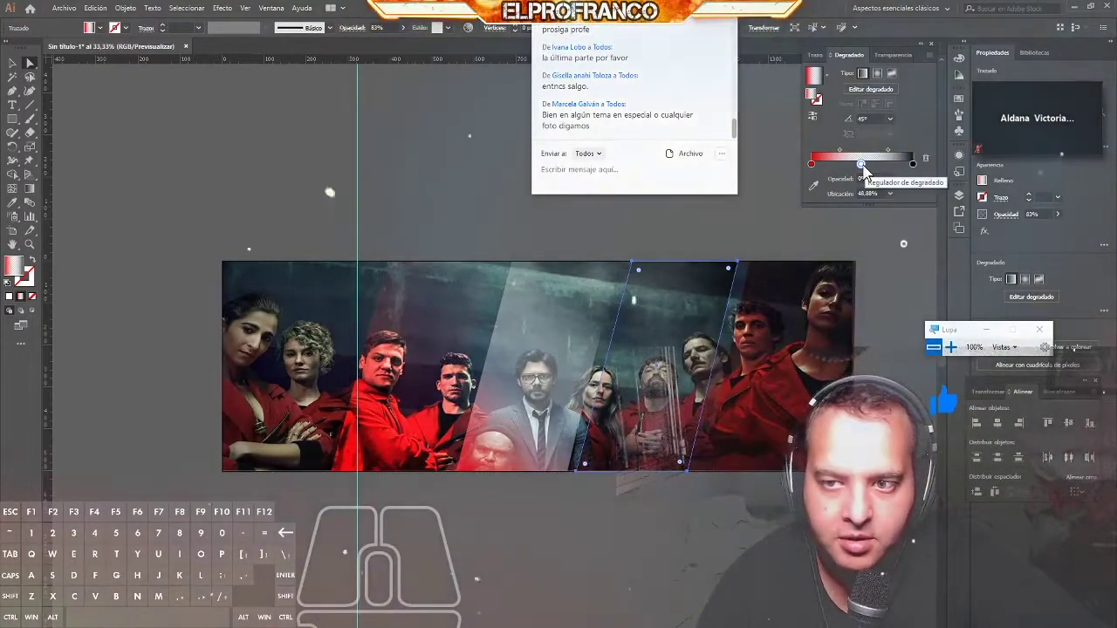
left_click(933, 169)
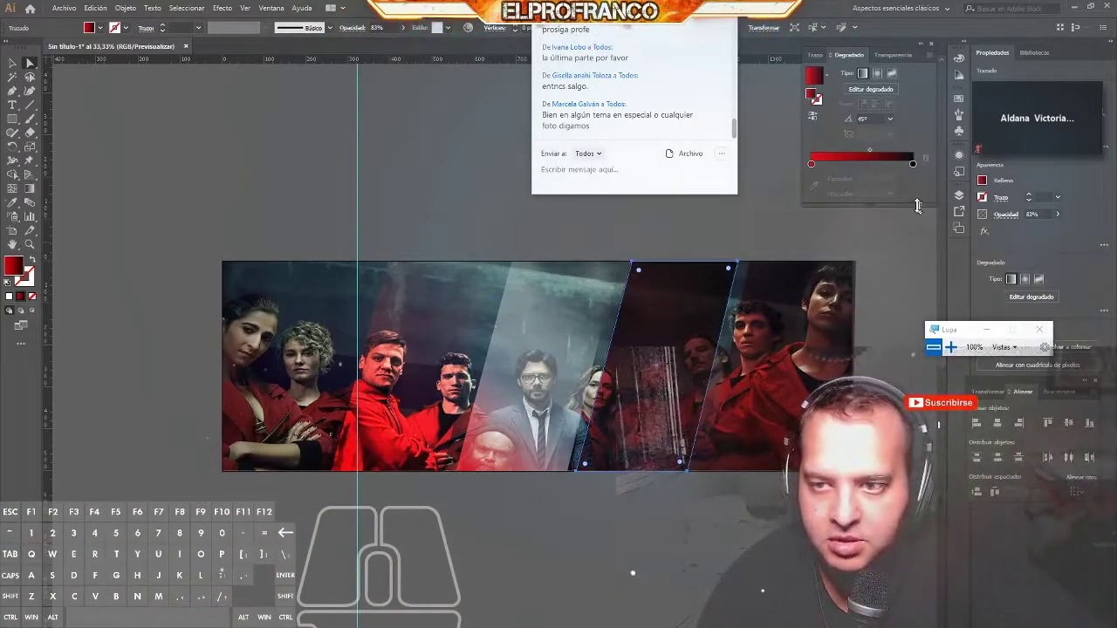
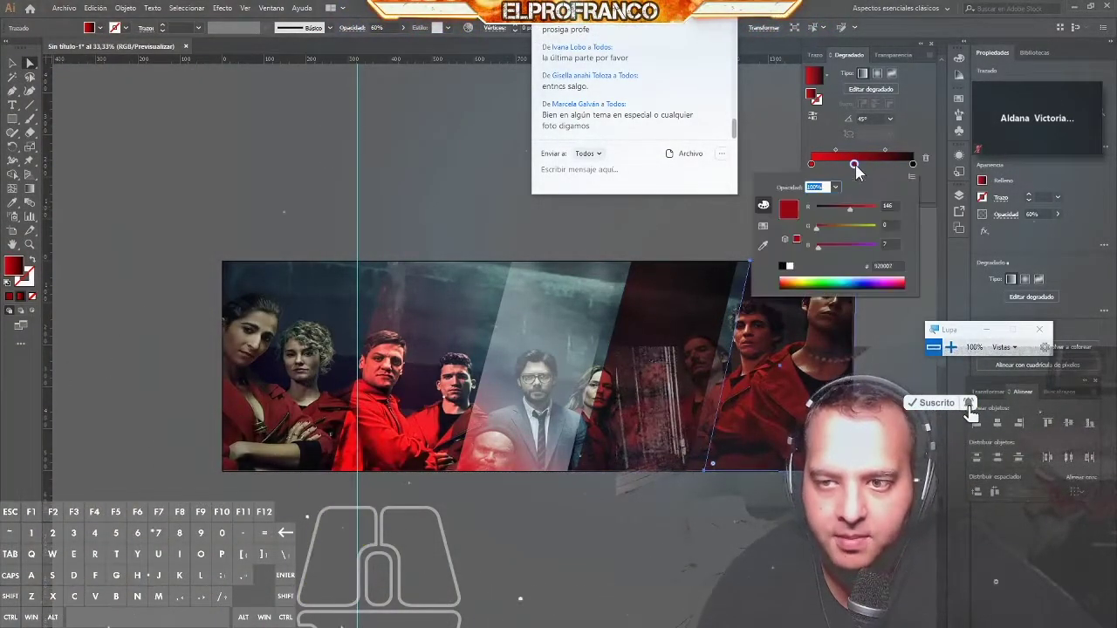
Step: Tint the rightmost stripe's gradient stop towards yellow-orange
left_click(857, 234)
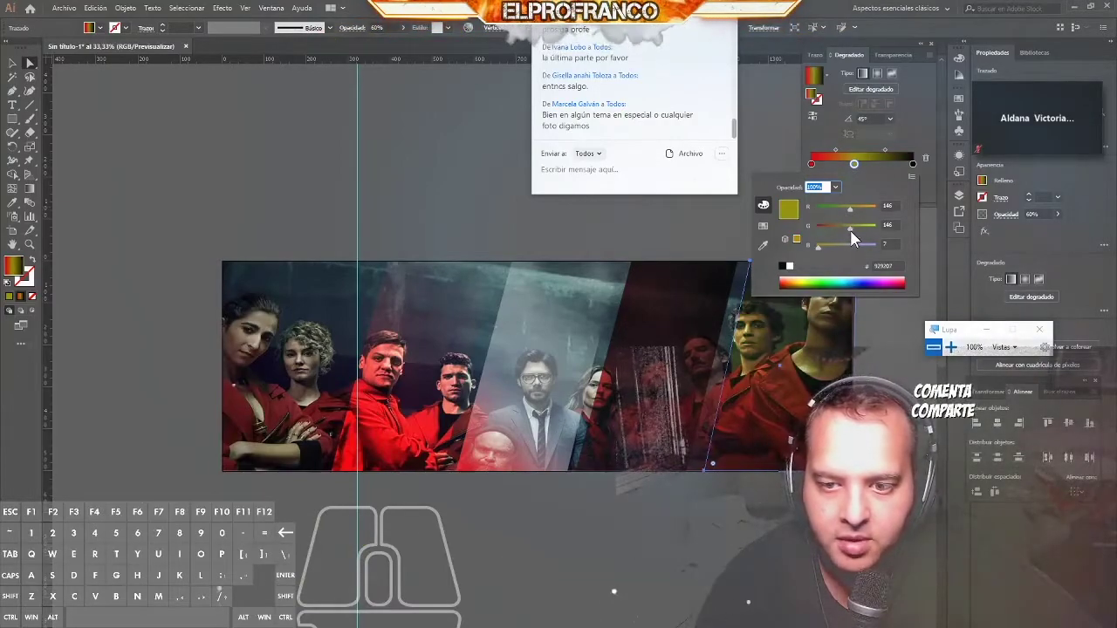
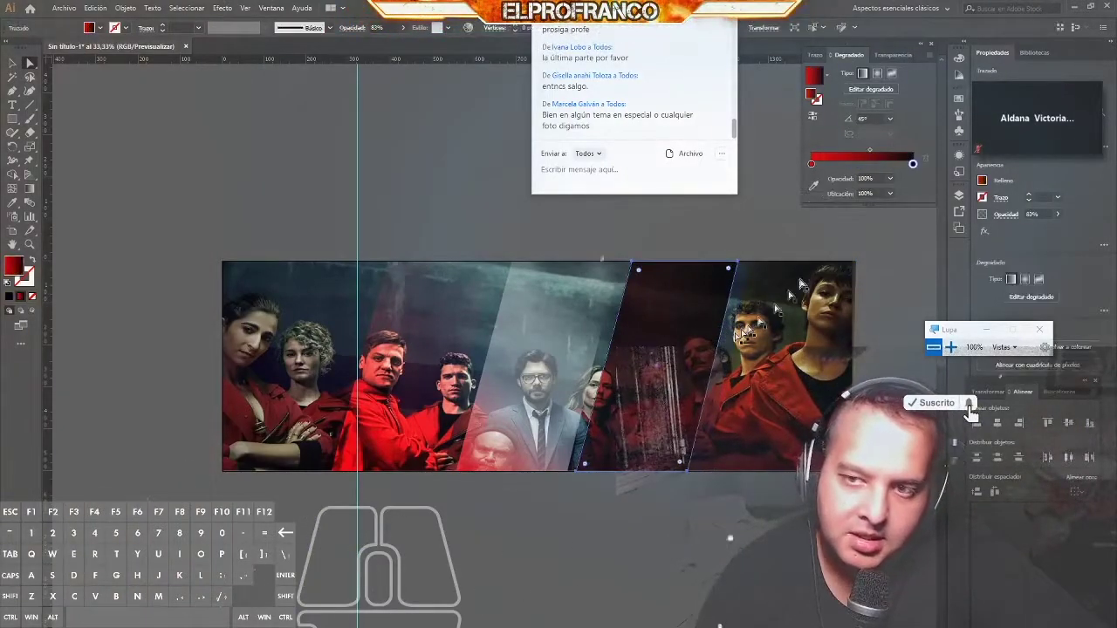
Step: Slide the dark stripe's black gradient stop back and forth to push the black further out
left_click_drag(918, 172, 903, 169)
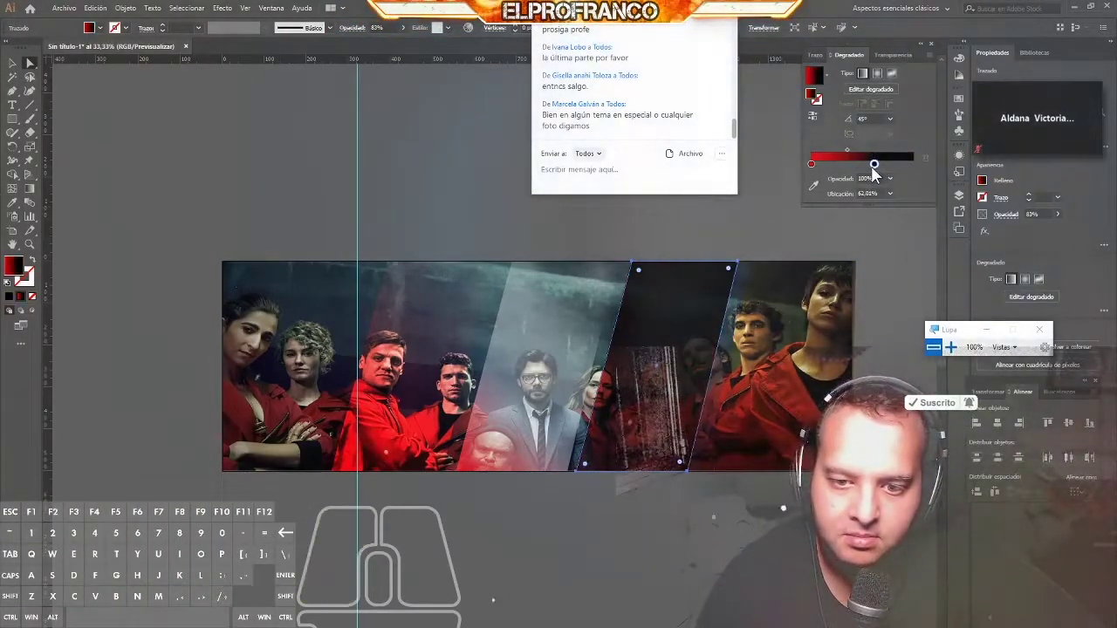
left_click(878, 171)
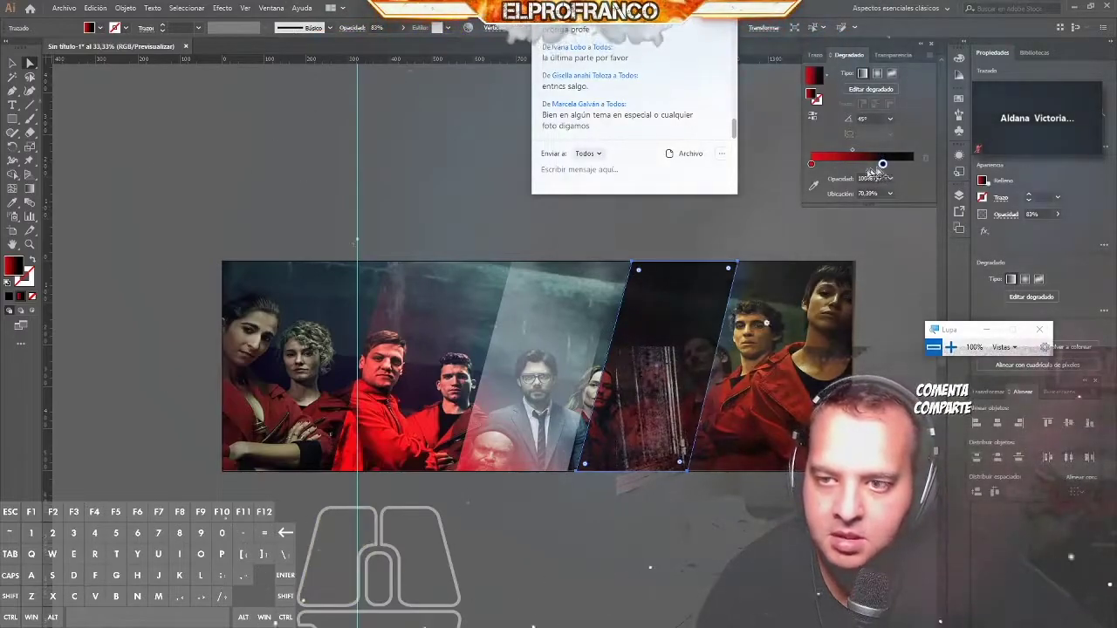
left_click_drag(819, 169, 849, 171)
left_click_drag(848, 171, 786, 175)
left_click_drag(818, 174, 852, 171)
left_click_drag(887, 170, 905, 169)
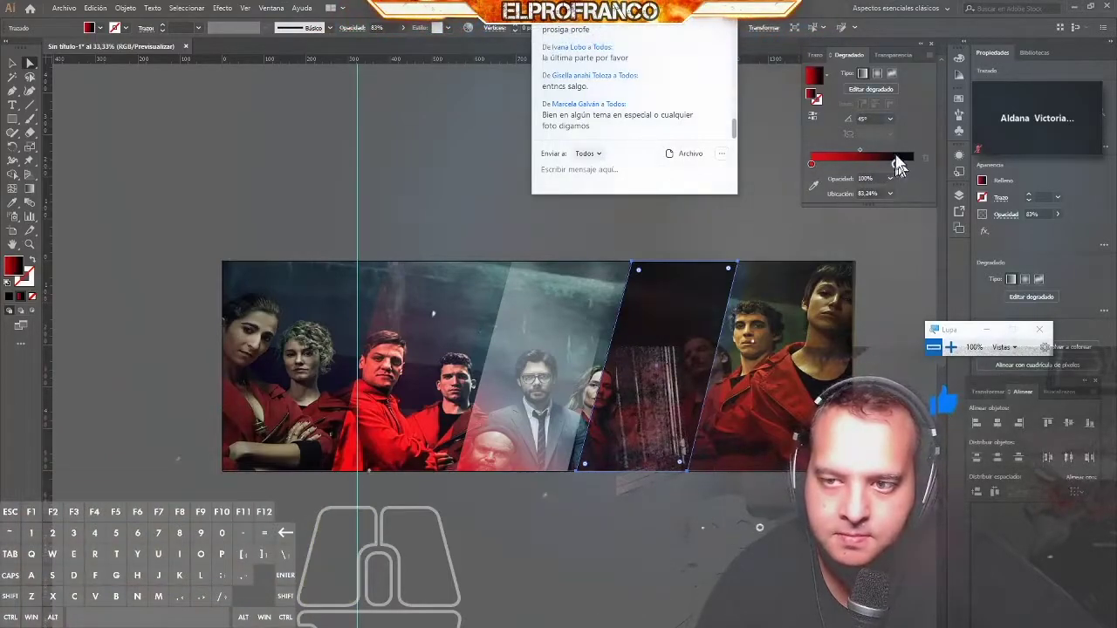
Step: Switch the stripe to a radial red-to-black gradient and add another stop
left_click(880, 86)
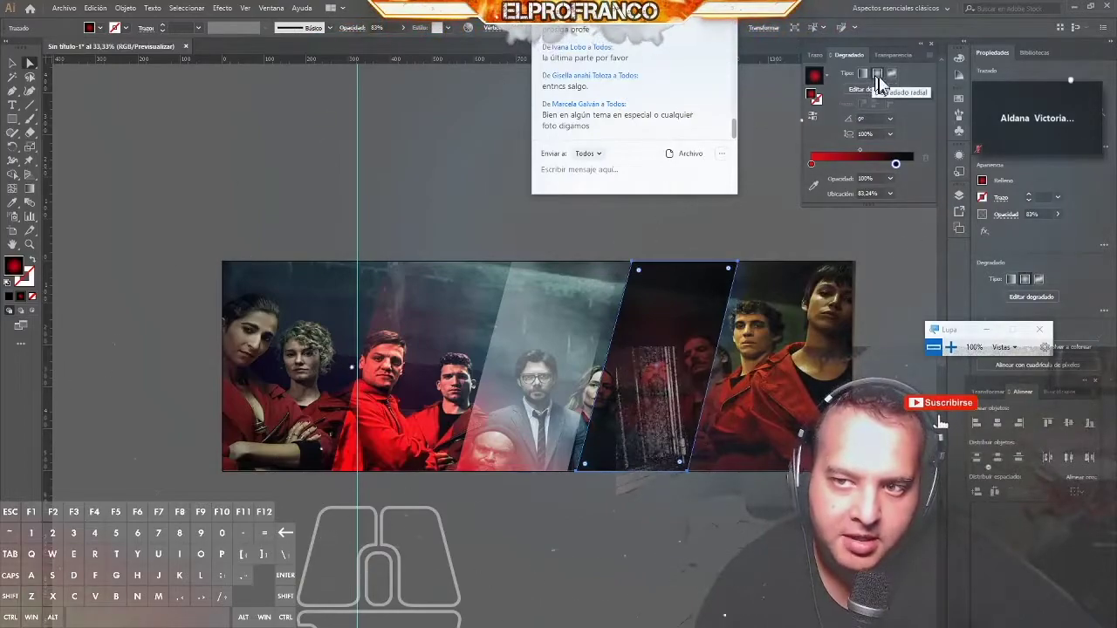
left_click(893, 95)
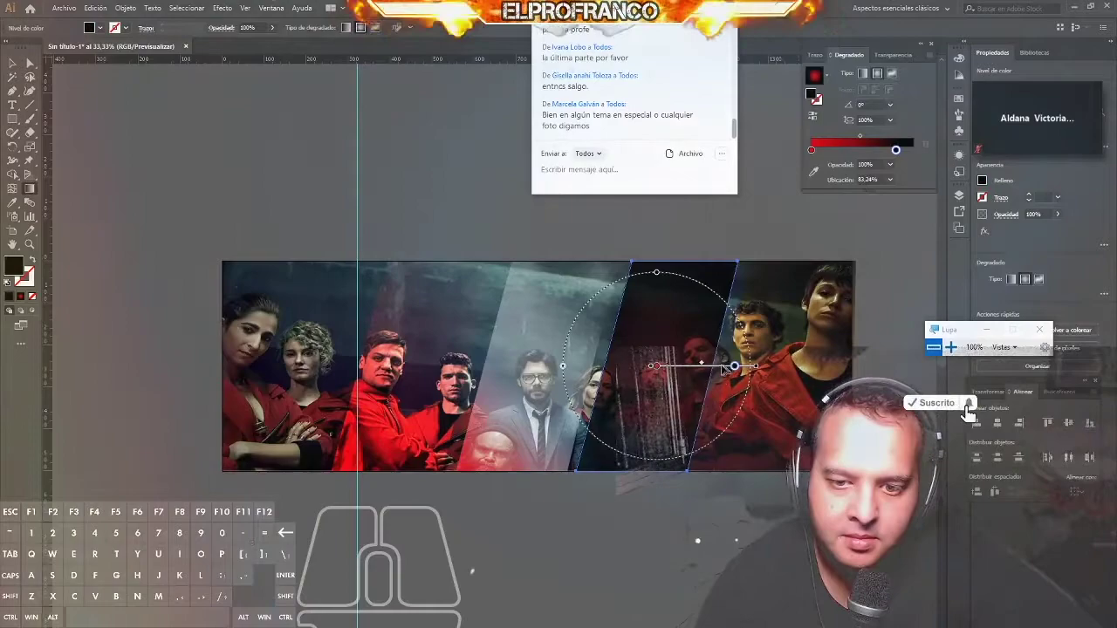
left_click(869, 84)
left_click(882, 84)
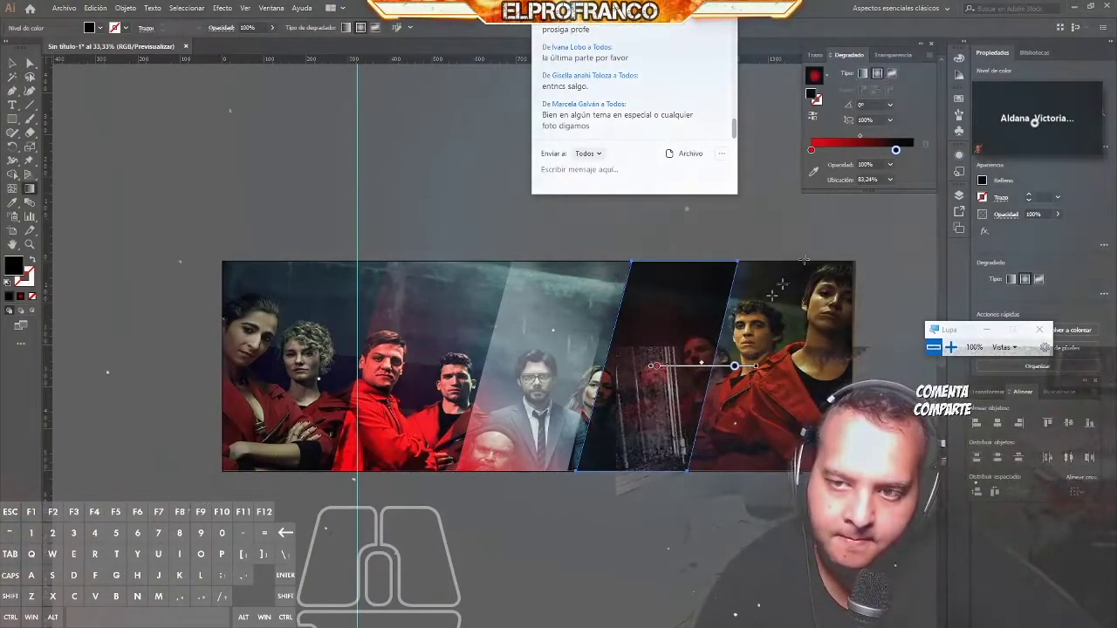
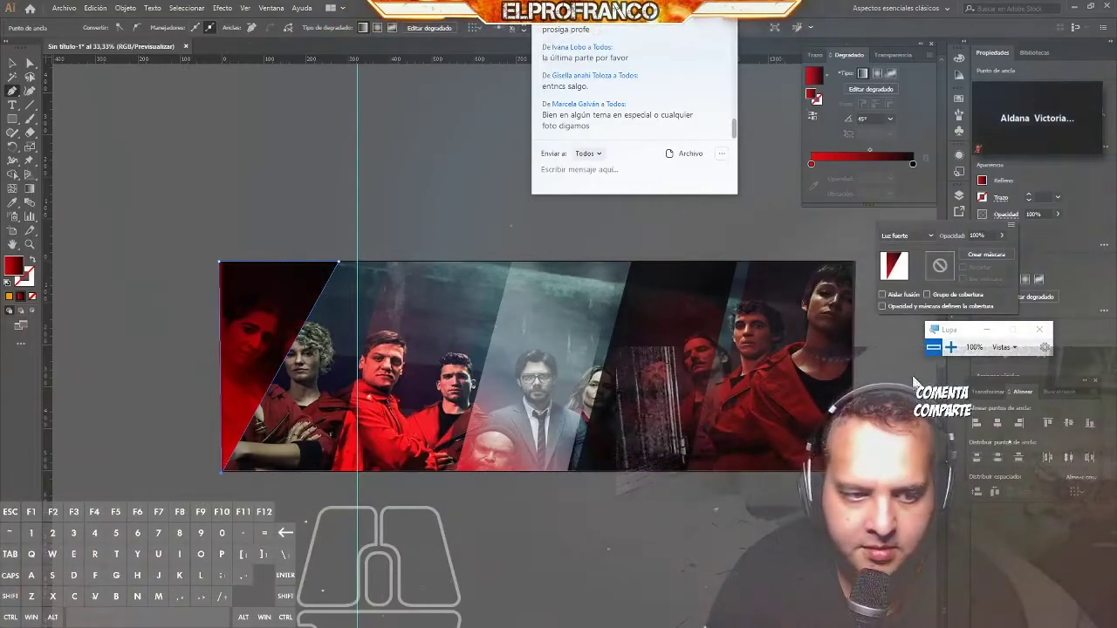
Step: Close the transparency options and apply the red gradient to the new shape
left_click(15, 68)
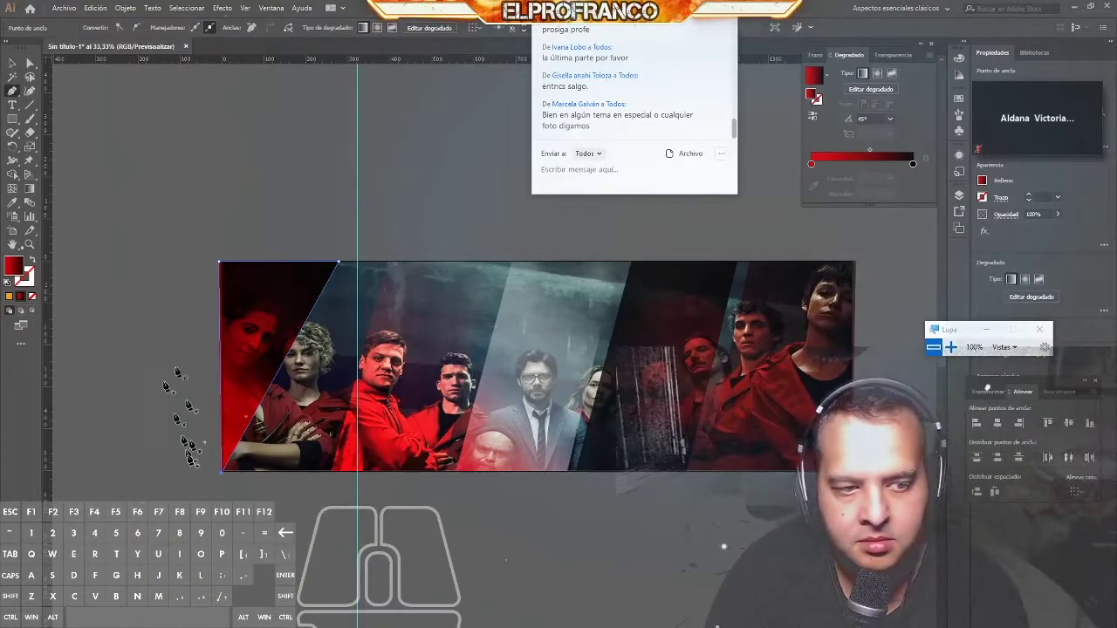
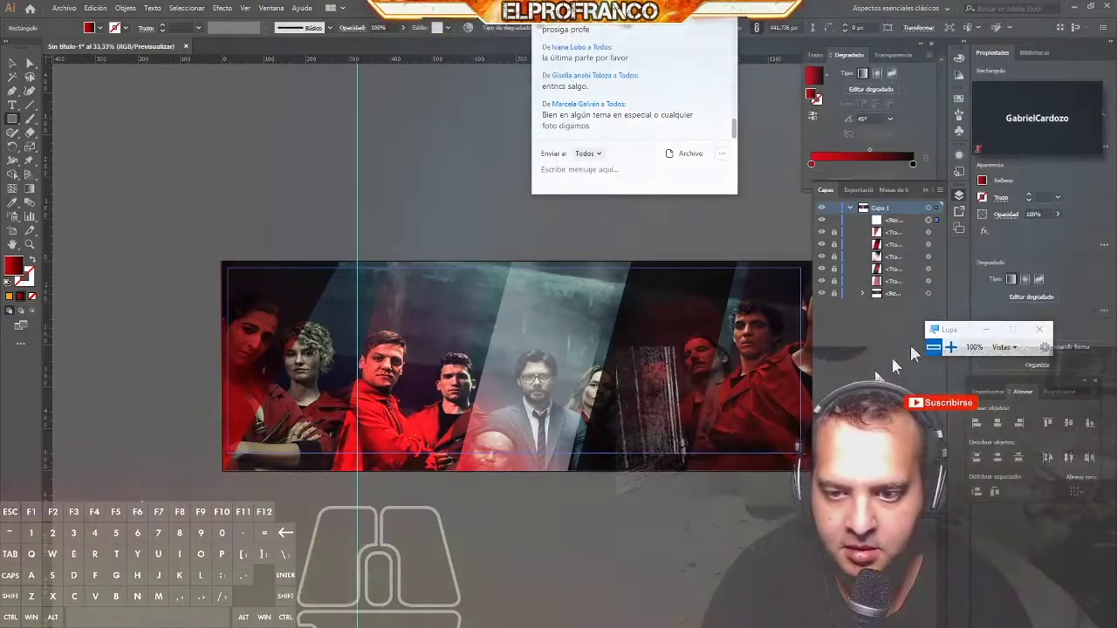
left_click(931, 196)
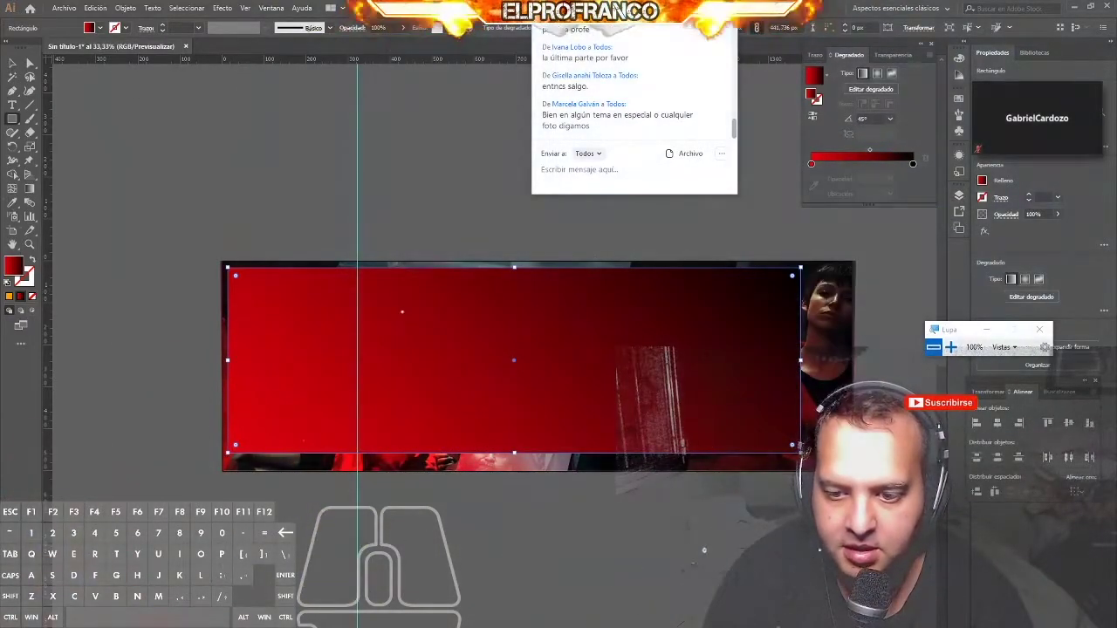
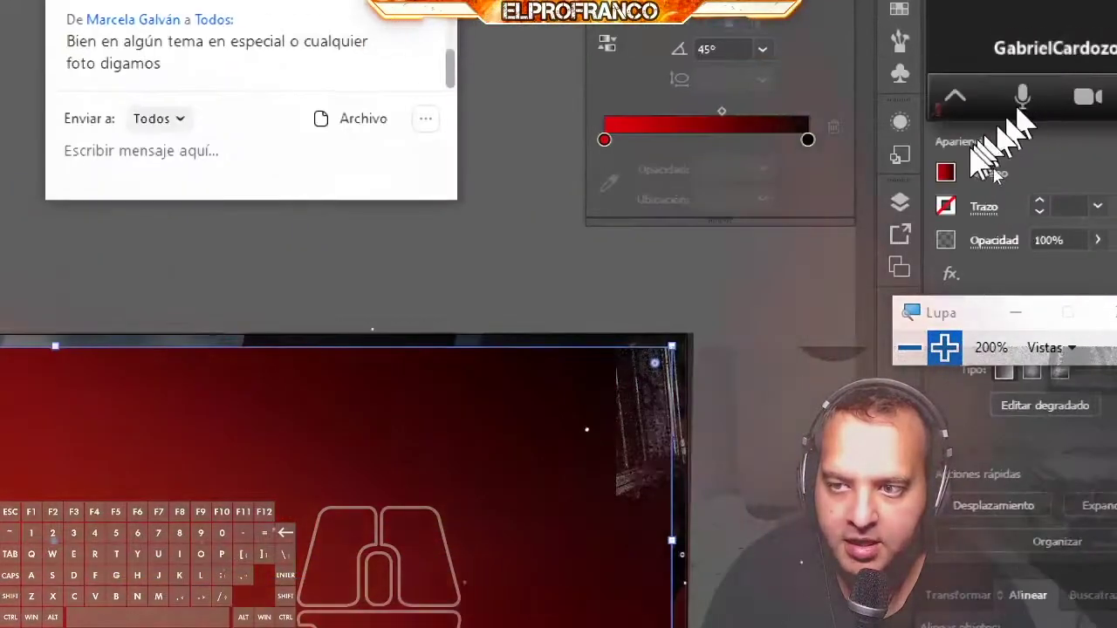
Step: Give the framing rectangle no fill and a white 1 pt outline
left_click(988, 192)
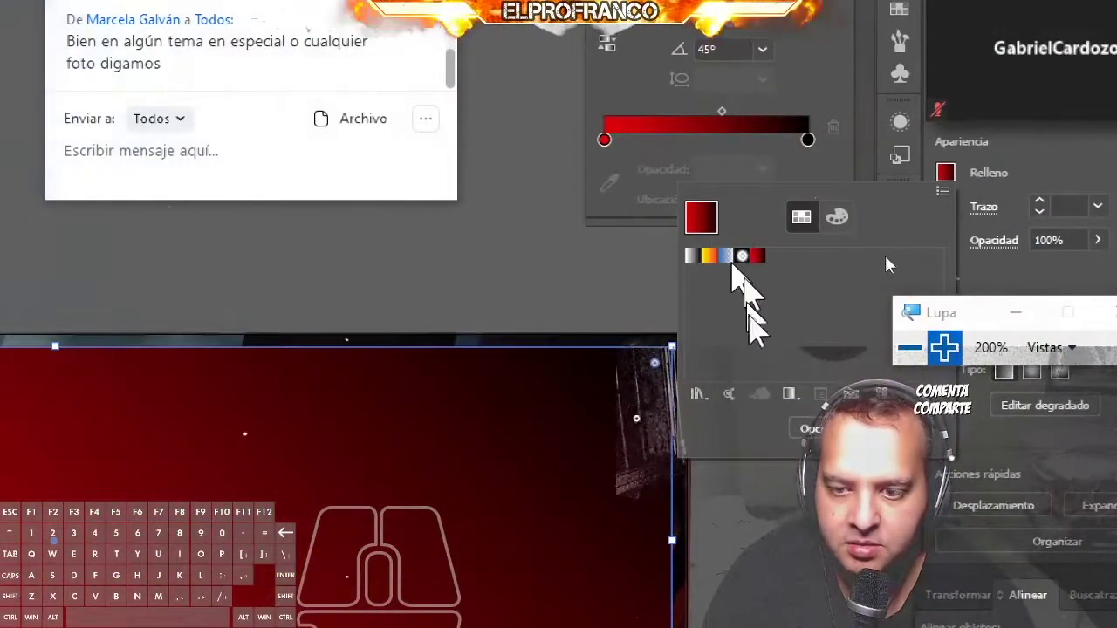
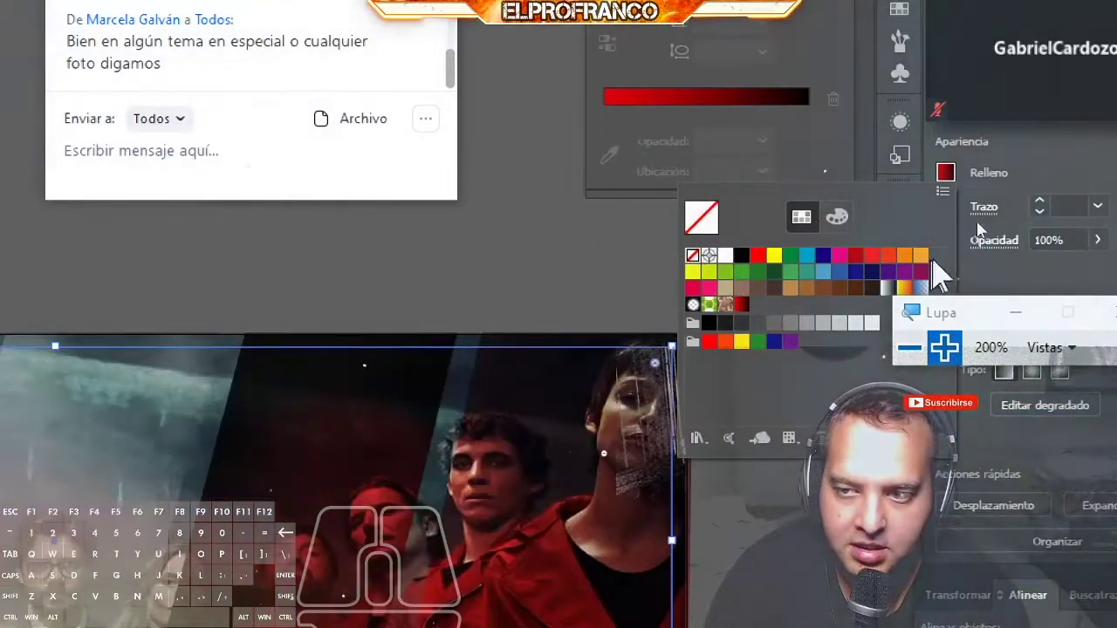
left_click(1098, 216)
left_click(1038, 202)
left_click(989, 209)
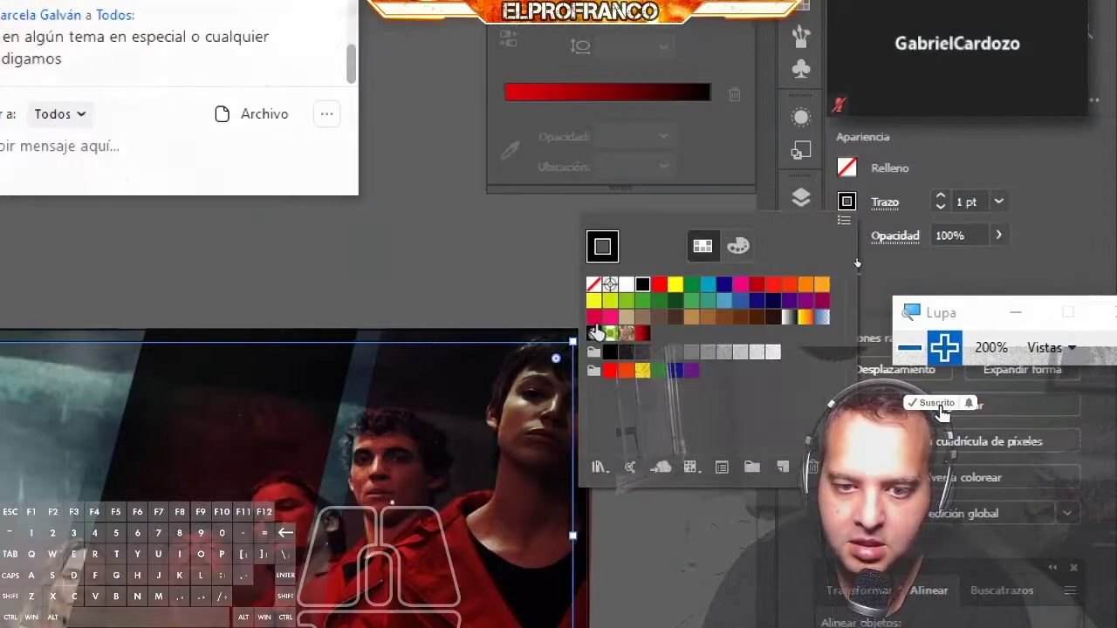
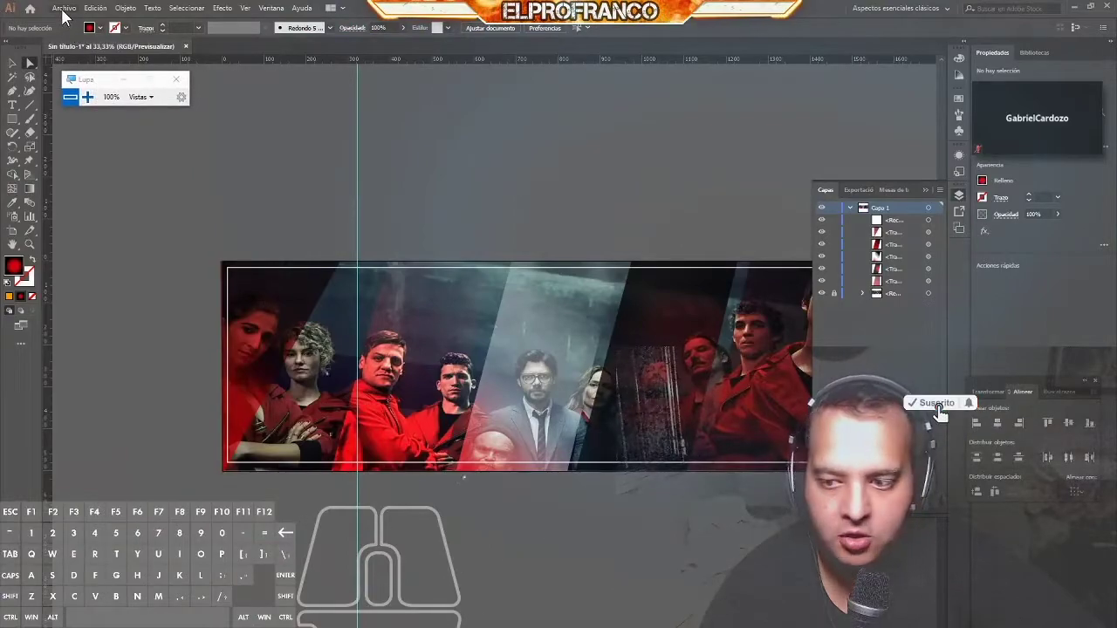
Step: Bring up the File commands to place the diagonal lines texture image
left_click(68, 17)
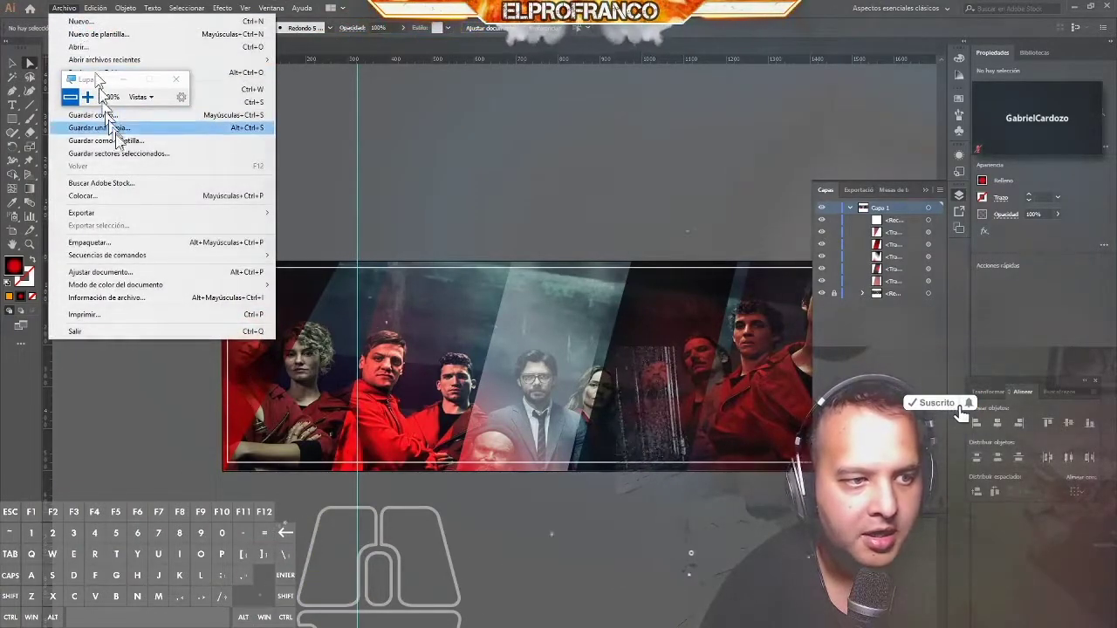
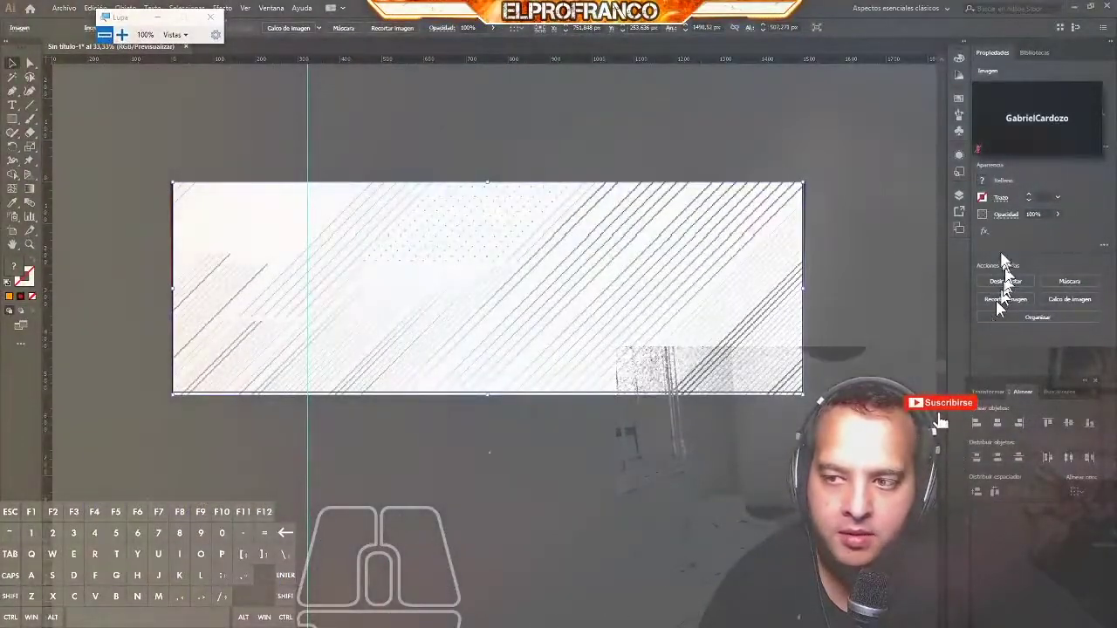
Step: Try several blend modes on the lines texture from the Transparency panel
left_click(1016, 218)
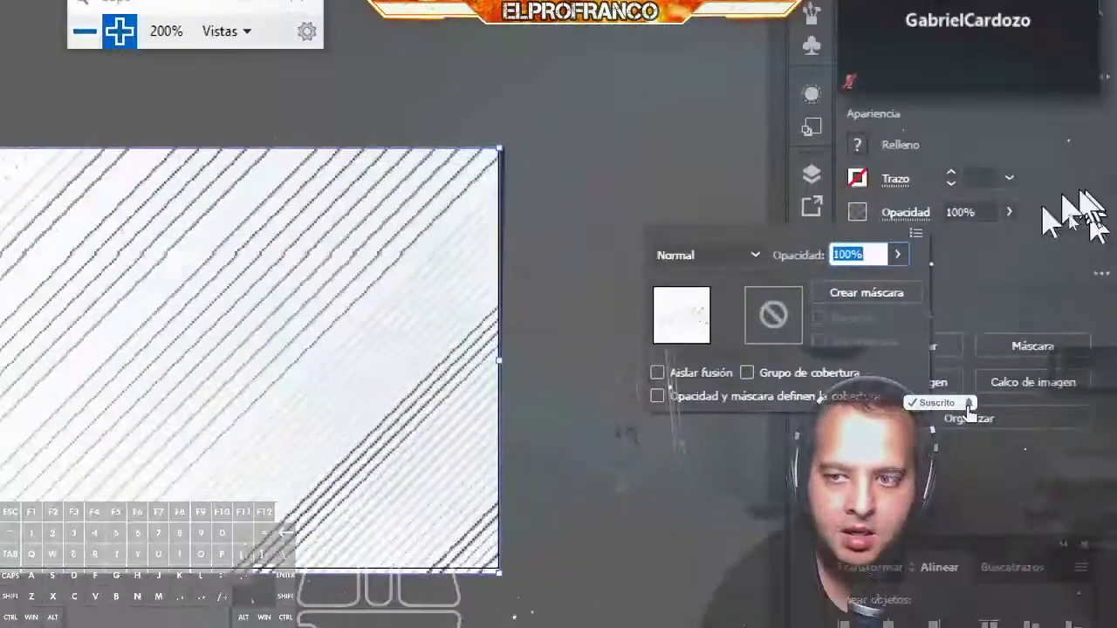
left_click(936, 244)
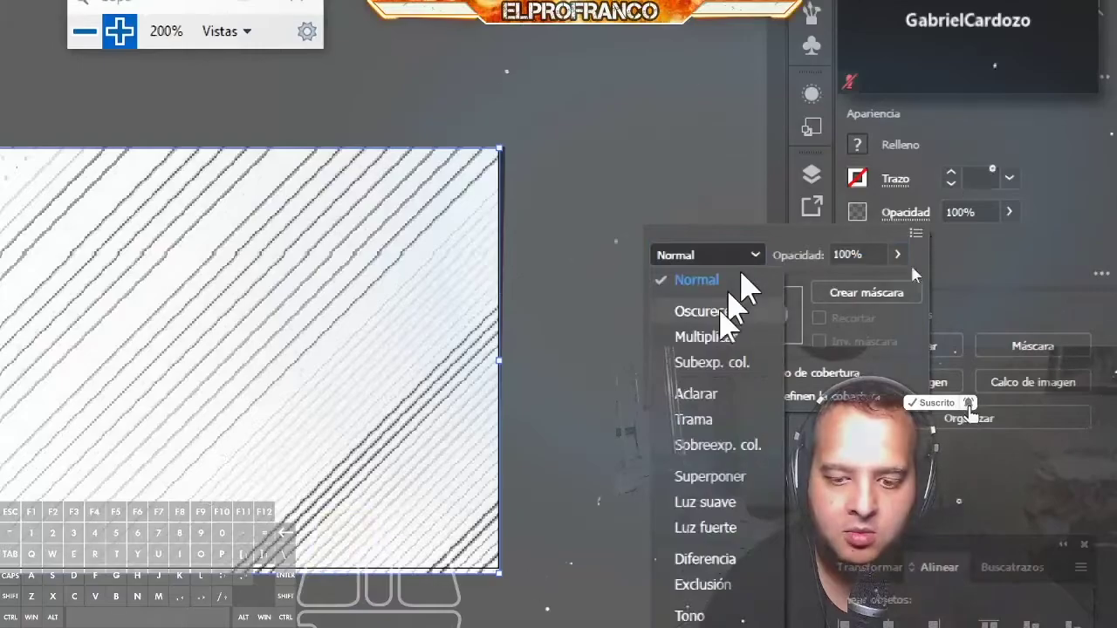
left_click(911, 321)
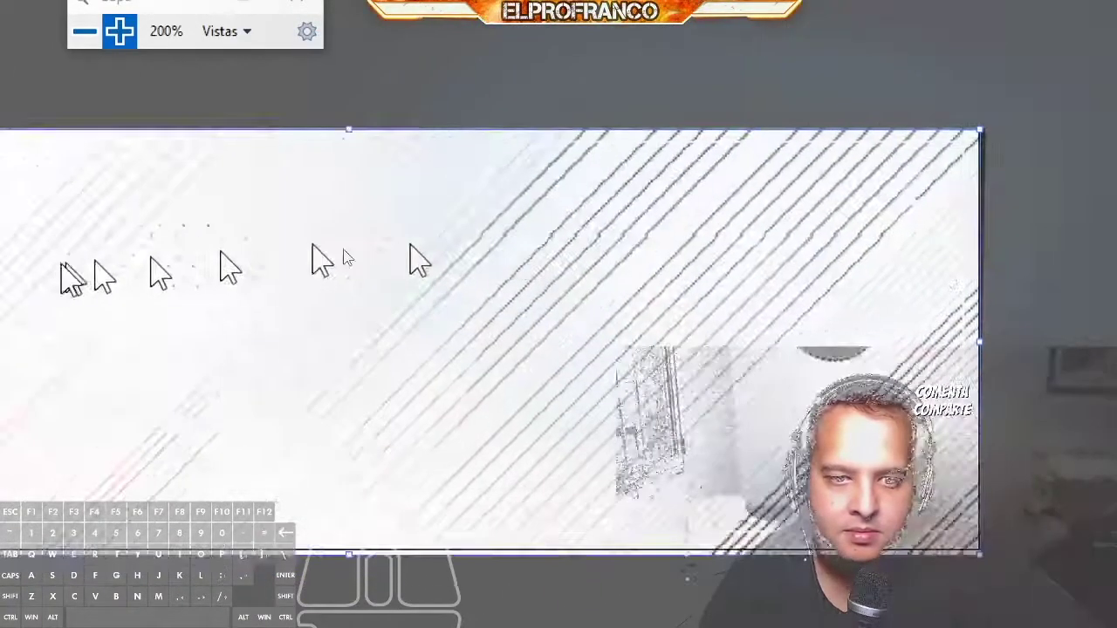
left_click(933, 245)
left_click(924, 312)
left_click(940, 243)
left_click(931, 350)
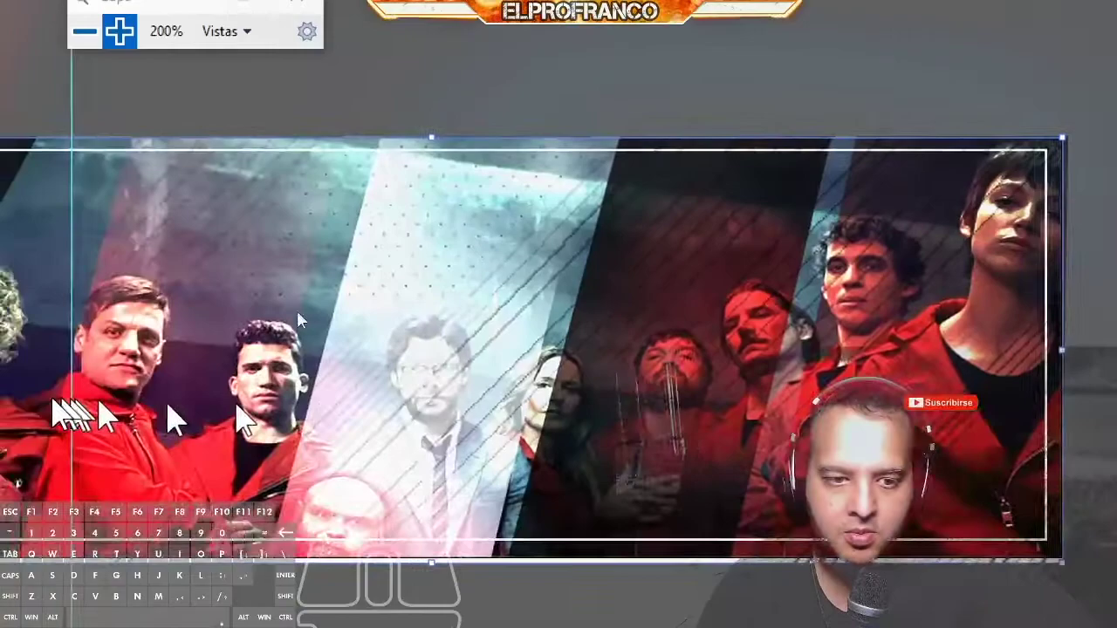
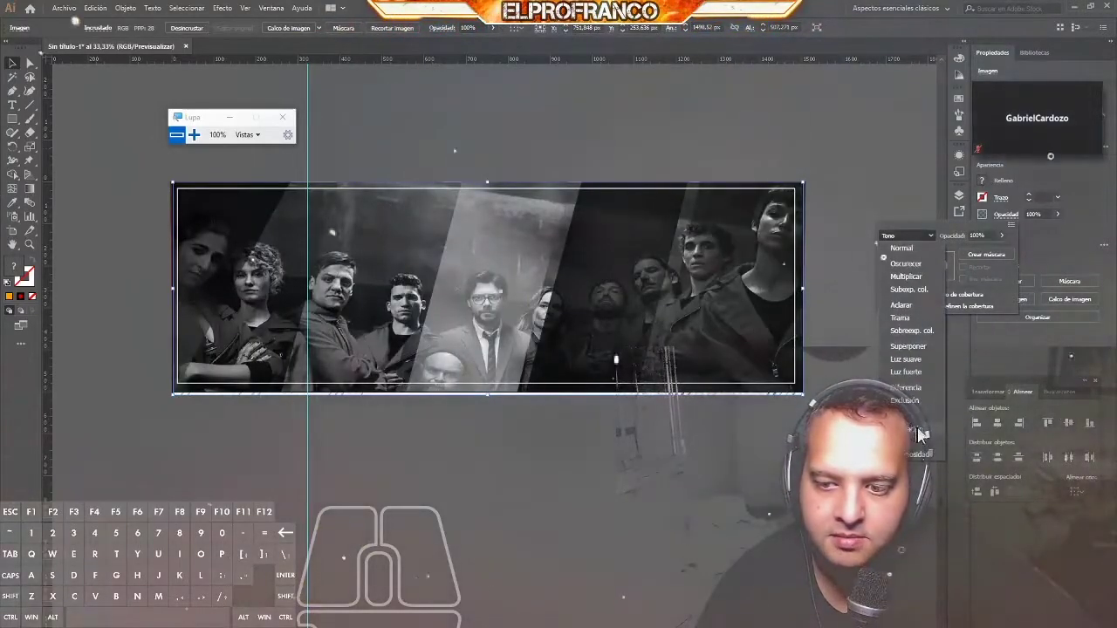
Step: Test Multiply, Color Dodge and Lighten before settling on Soft Light for the texture
left_click(926, 264)
left_click(926, 244)
left_click(929, 279)
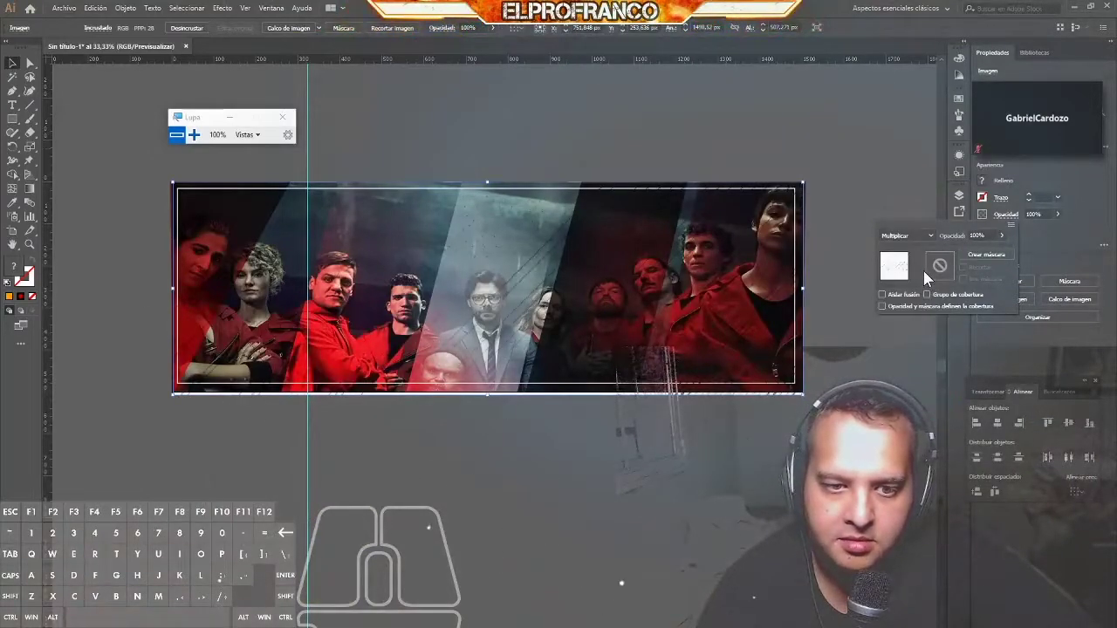
left_click(933, 249)
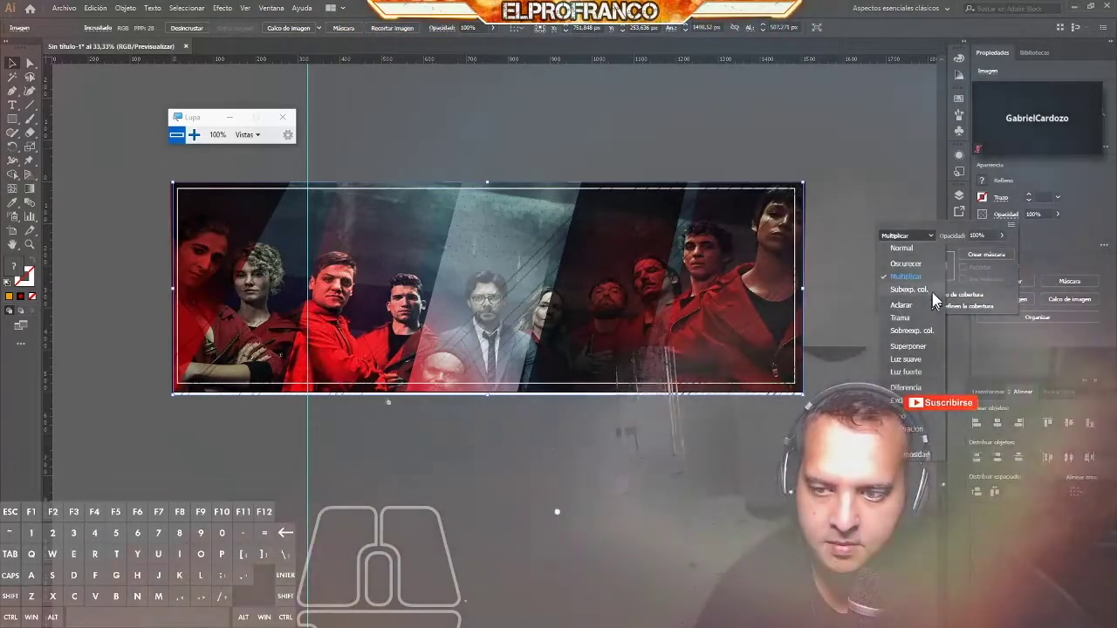
left_click(939, 300)
left_click(929, 247)
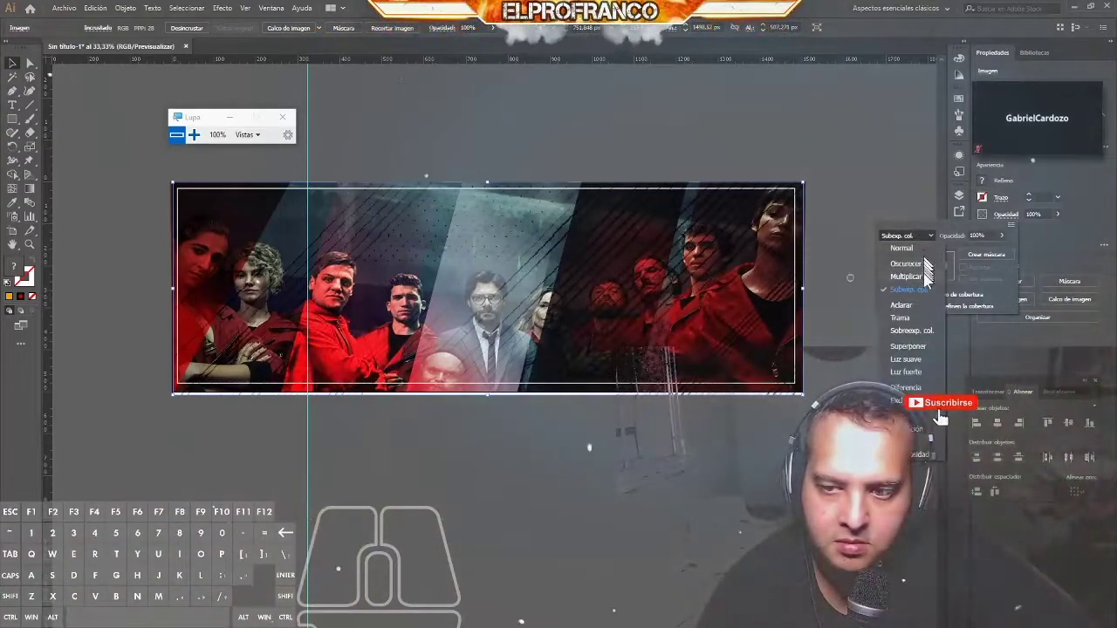
left_click(930, 317)
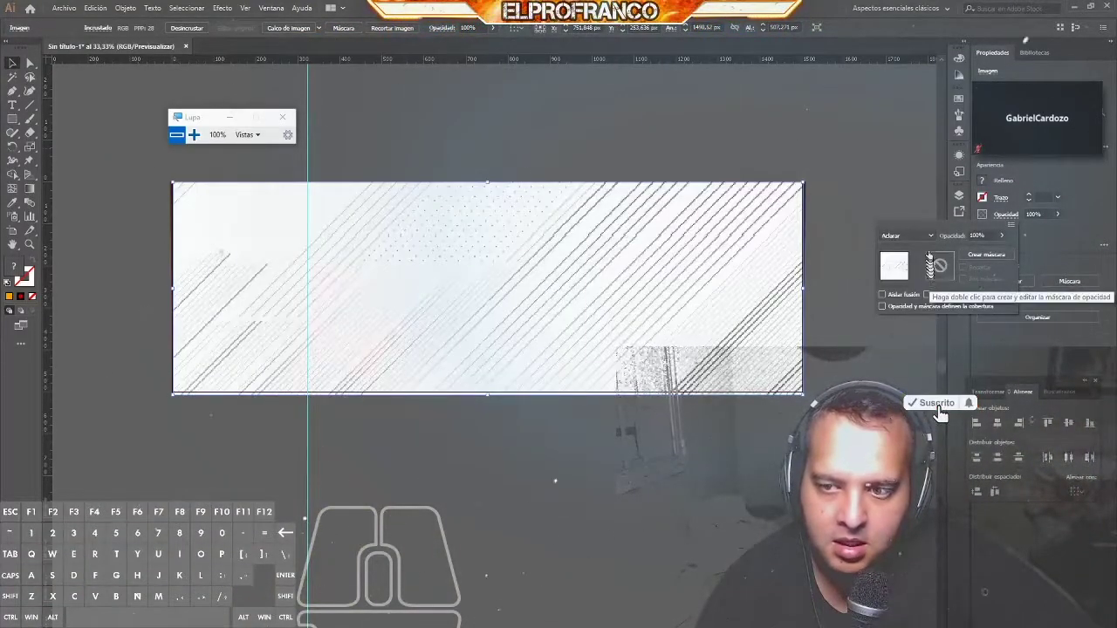
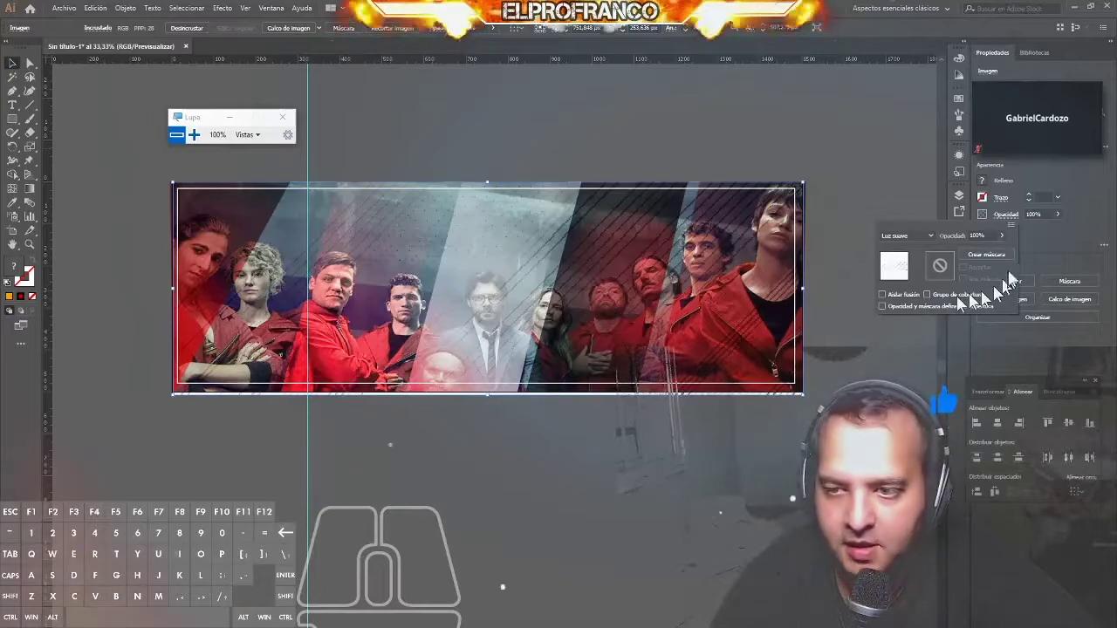
Step: Lower the texture's opacity to about 9% and release the test opacity mask
left_click(1006, 247)
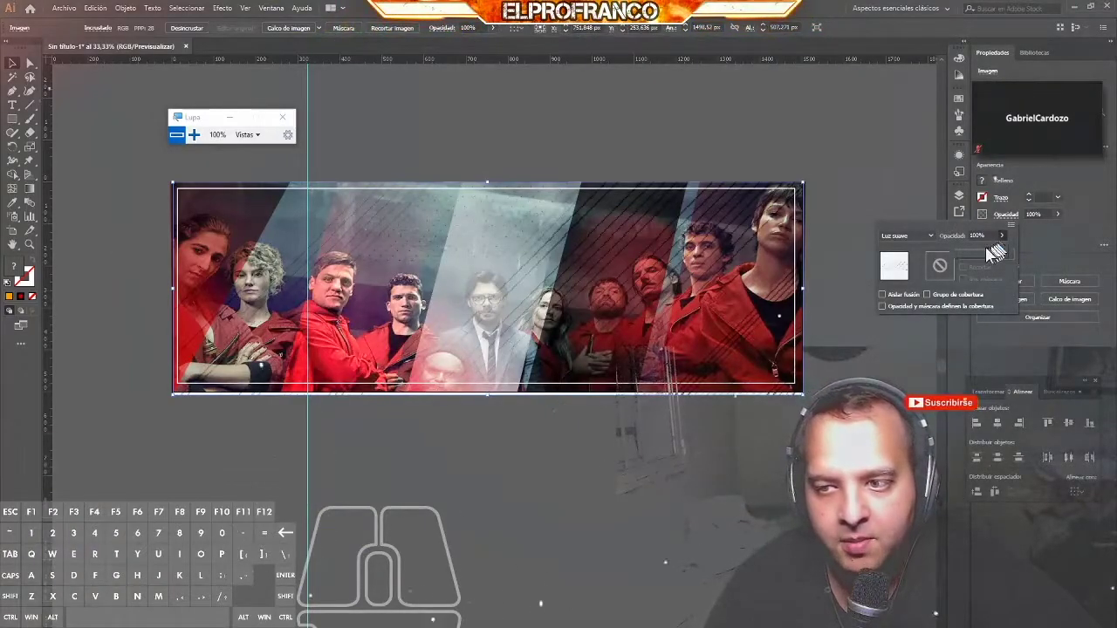
left_click(985, 256)
left_click(982, 257)
left_click(978, 257)
left_click(971, 257)
left_click(975, 262)
left_click(970, 262)
left_click(970, 263)
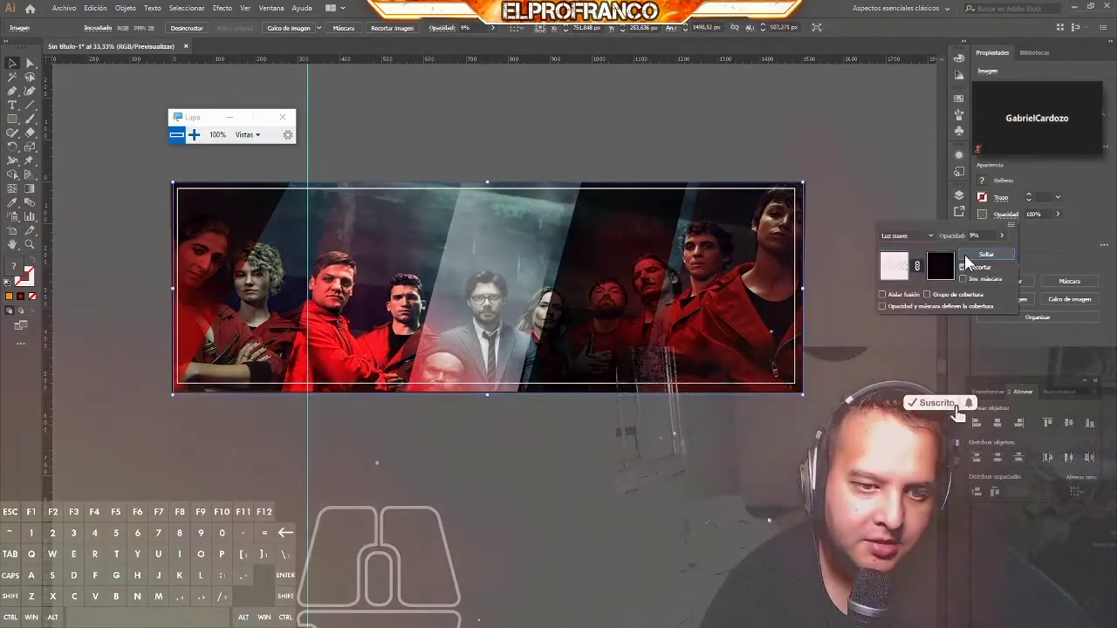
left_click(972, 264)
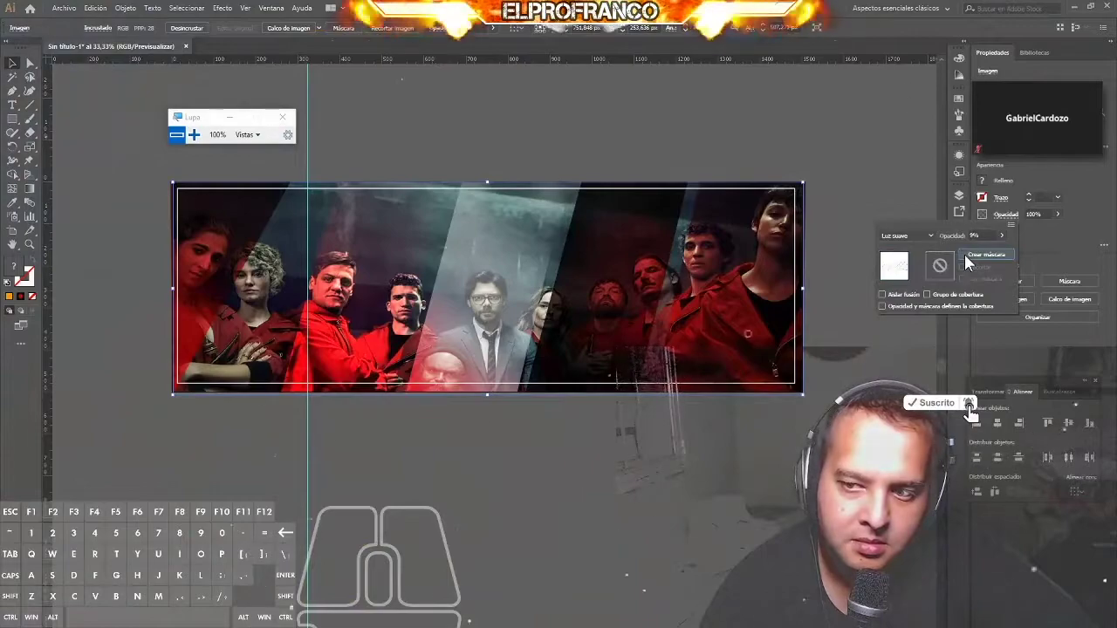
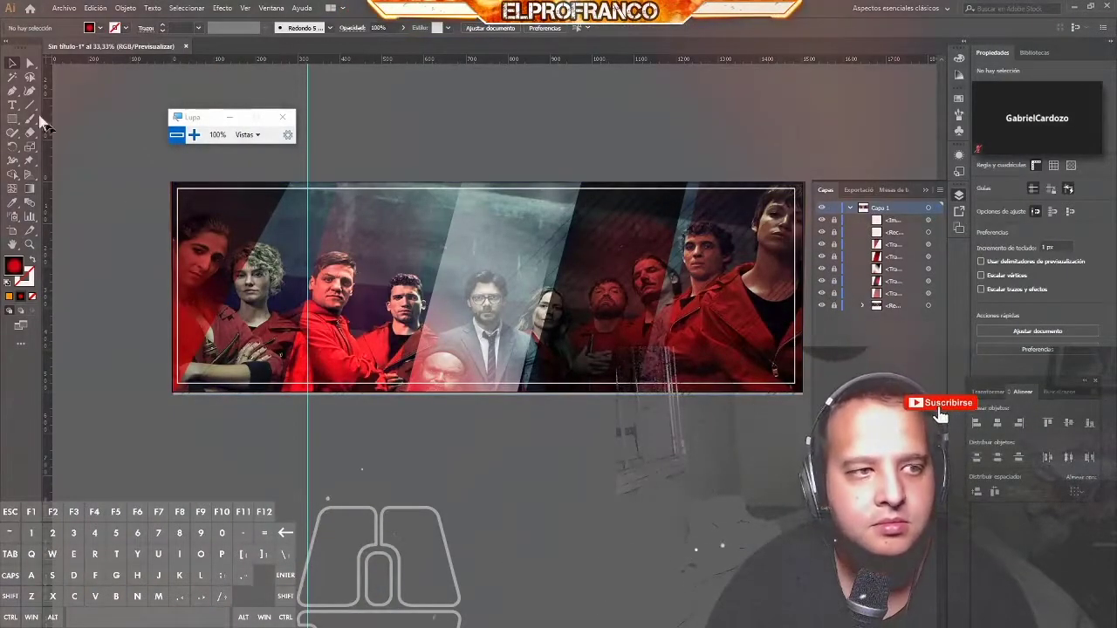
Step: Place the La Casa de Papel title logo PNG onto the banner over the photo
left_click(79, 14)
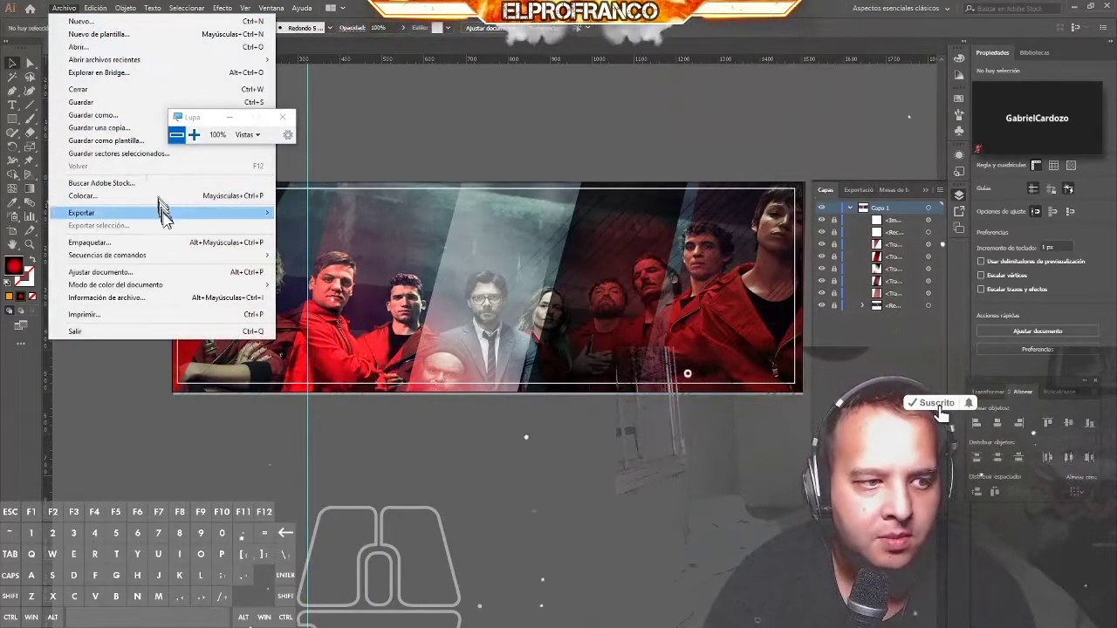
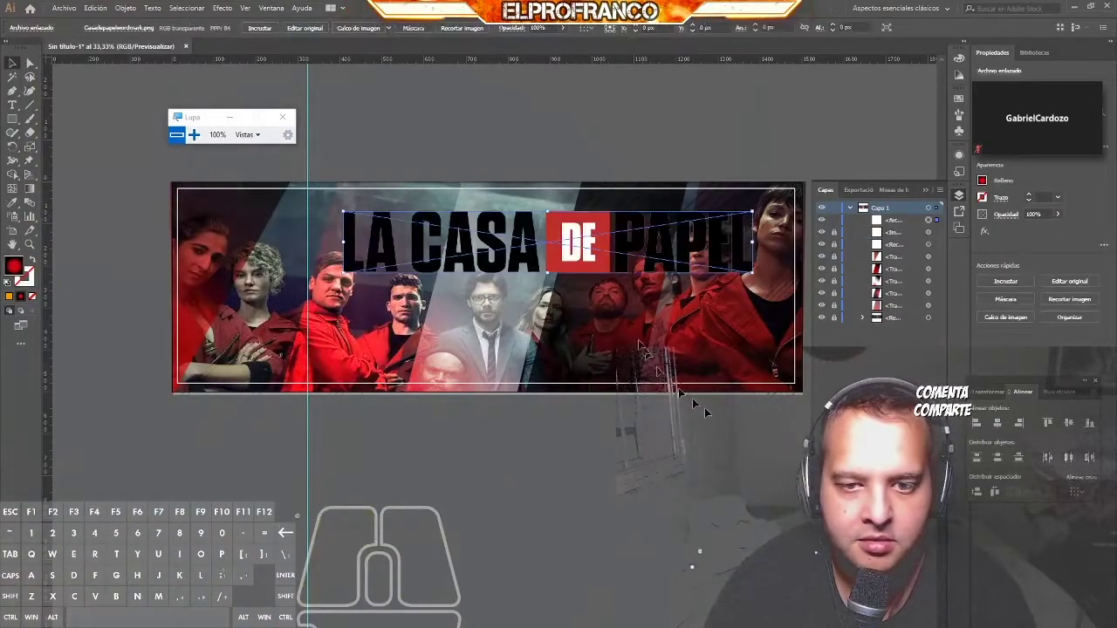
left_click_drag(587, 267, 617, 296)
left_click(616, 296)
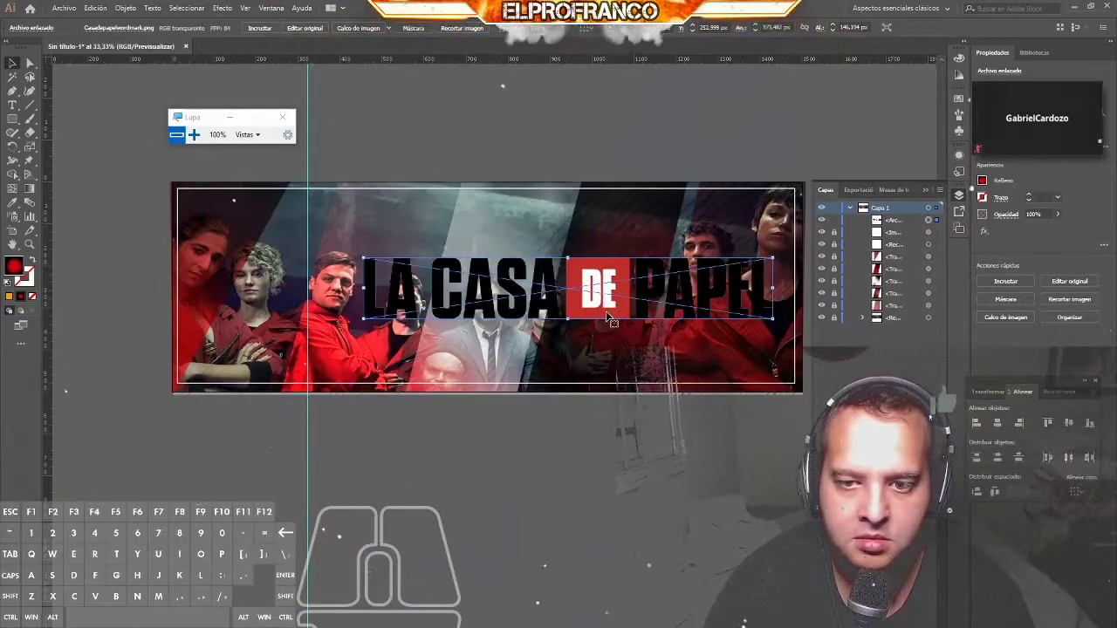
Step: Shrink the title logo and centre it along the top of the banner
left_click_drag(607, 311, 618, 269)
left_click_drag(624, 259, 645, 250)
left_click_drag(640, 249, 582, 245)
left_click(582, 245)
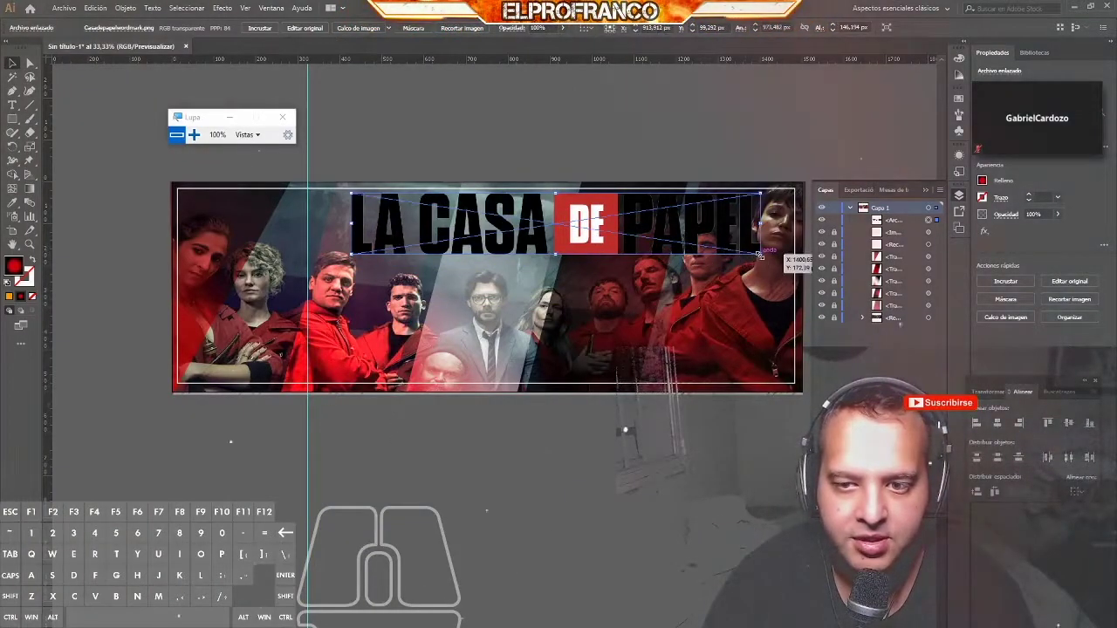
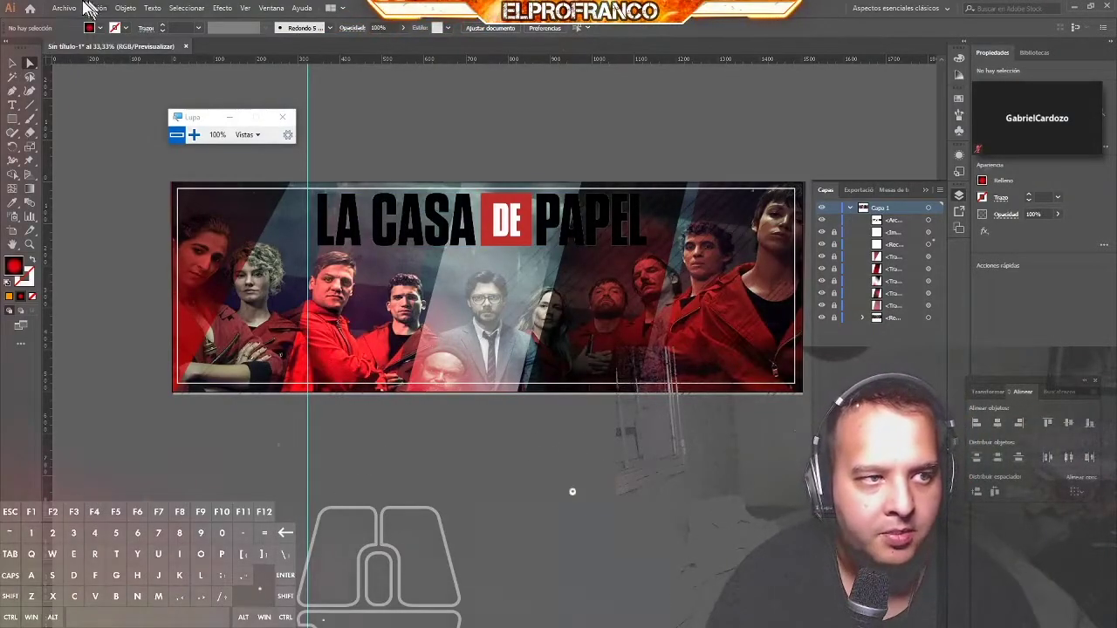
Step: Place the white Netflix logo and move it into the banner's bottom-right corner
left_click(74, 20)
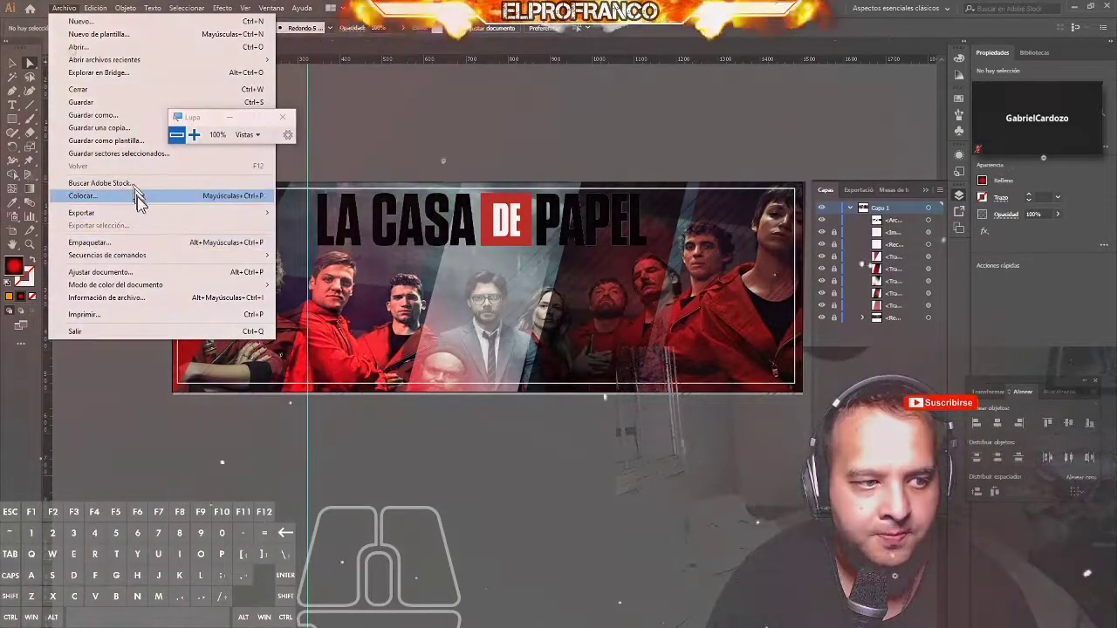
left_click(144, 205)
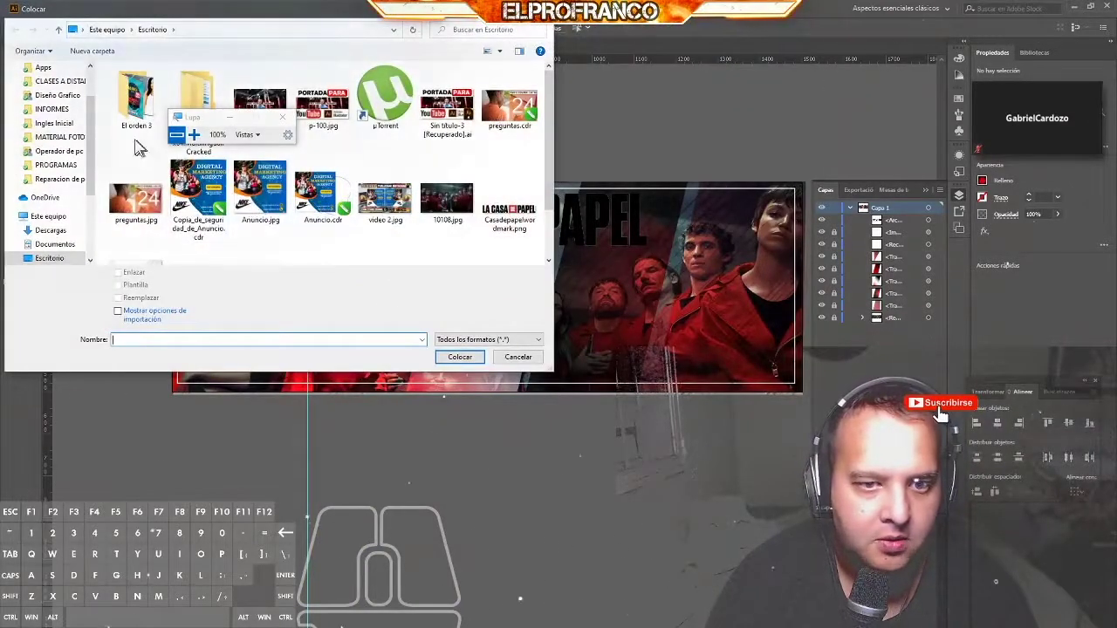
scroll("up", 3)
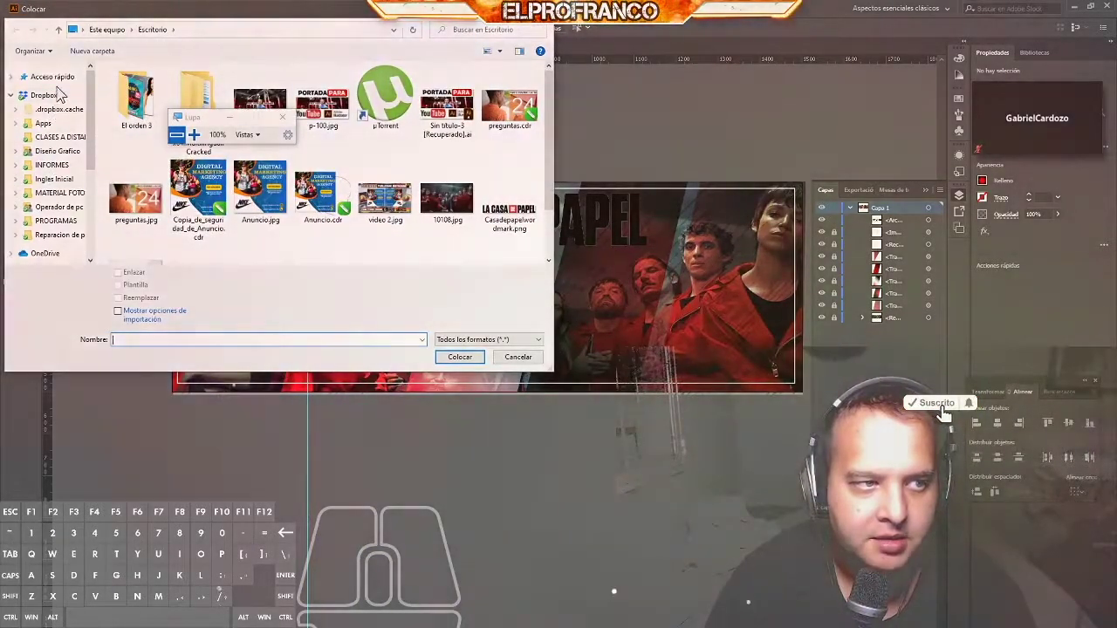
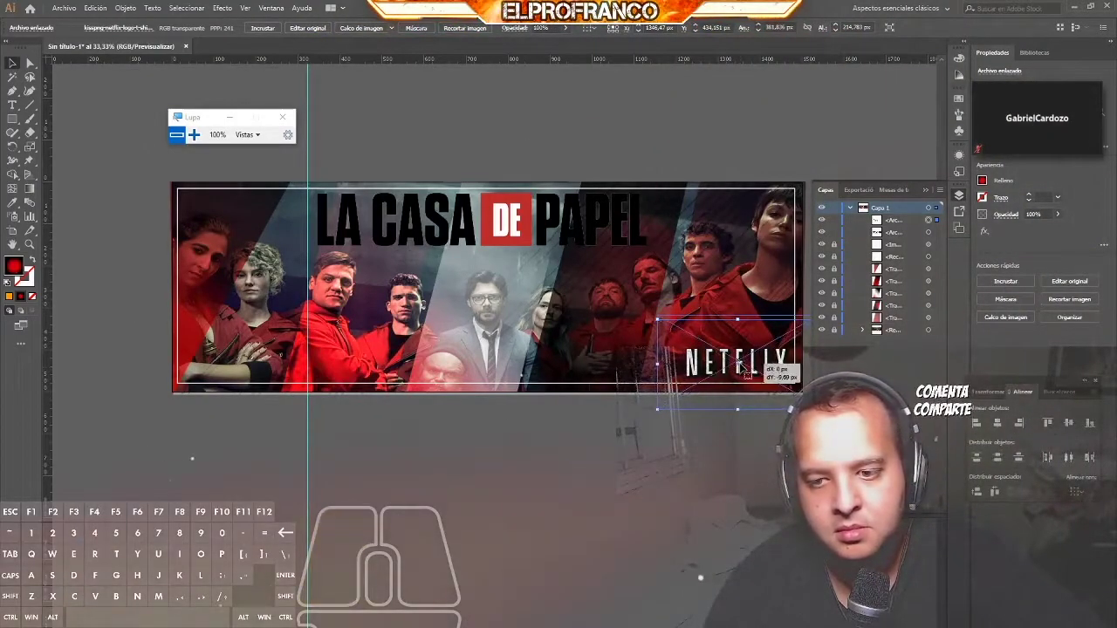
left_click_drag(715, 416, 690, 466)
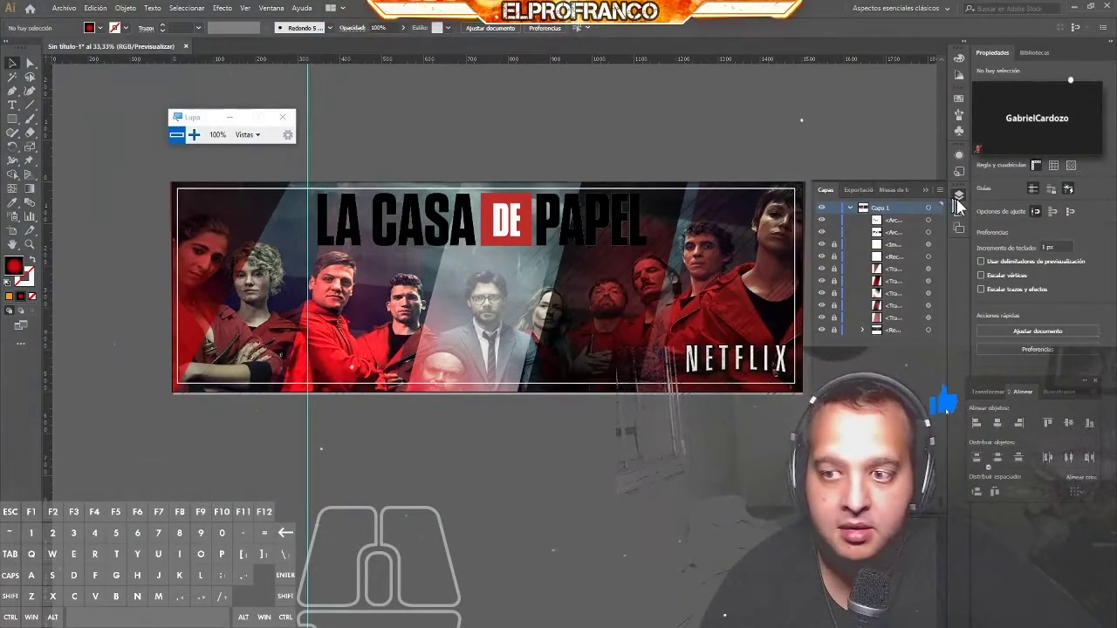
left_click(966, 209)
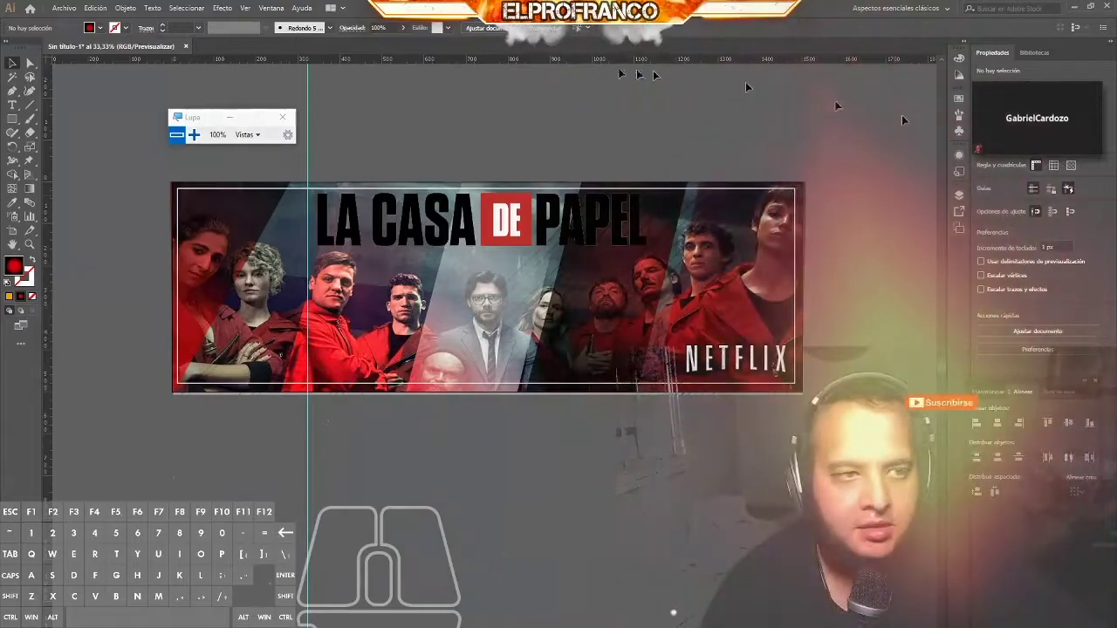
Step: Start Save As to store the banner as portada.ai
left_click(67, 12)
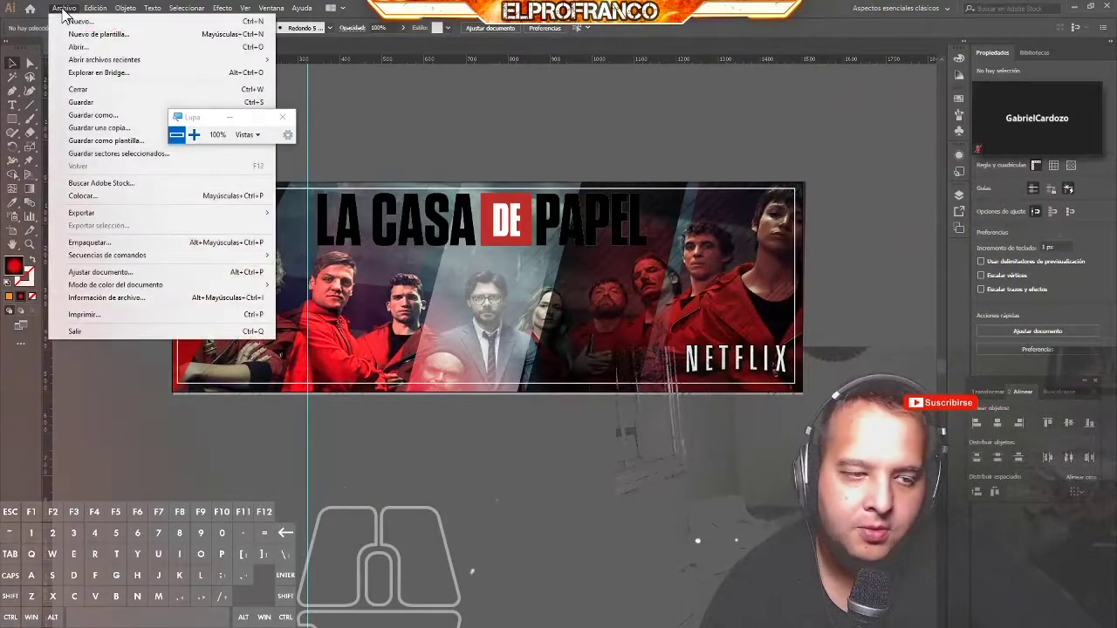
left_click(107, 124)
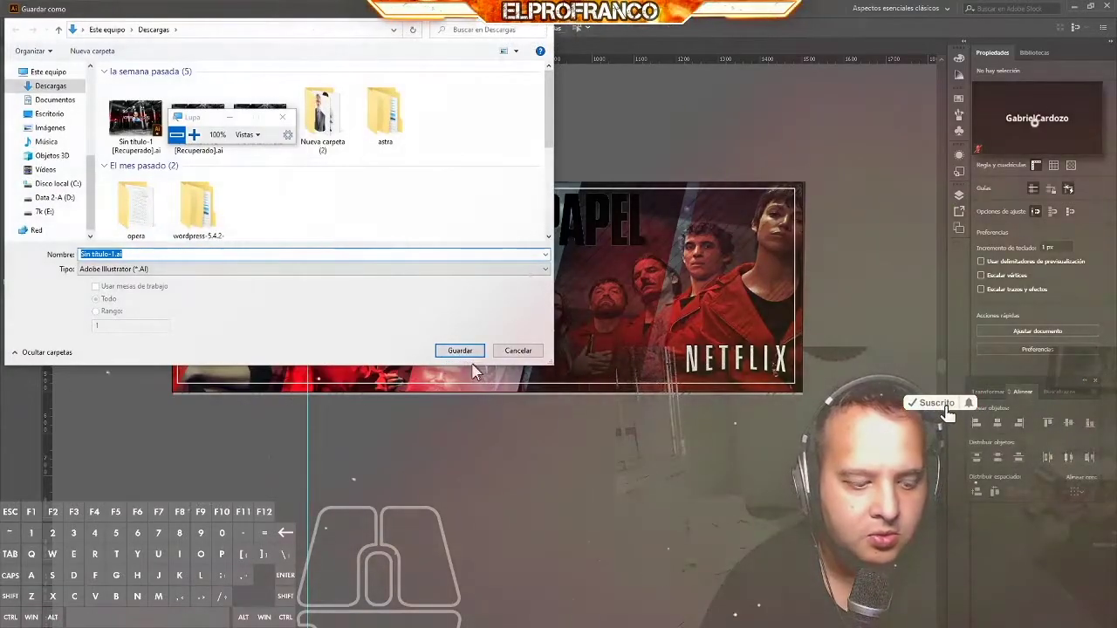
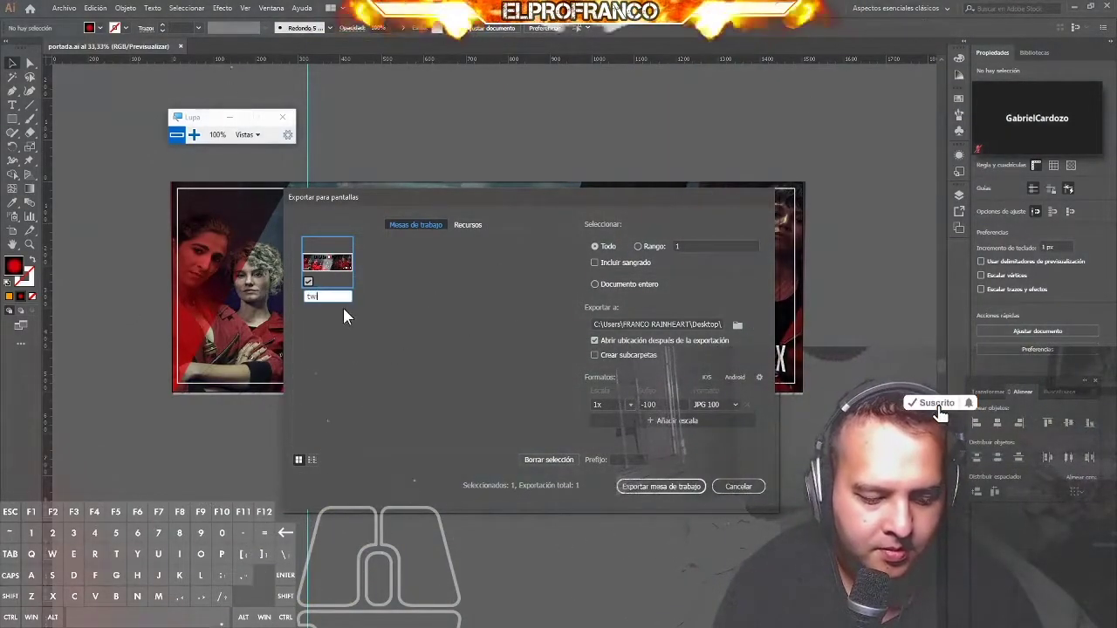
Step: Confirm the artboard name twitter and export it as a JPG 100 to the desktop
key("r")
left_click(473, 404)
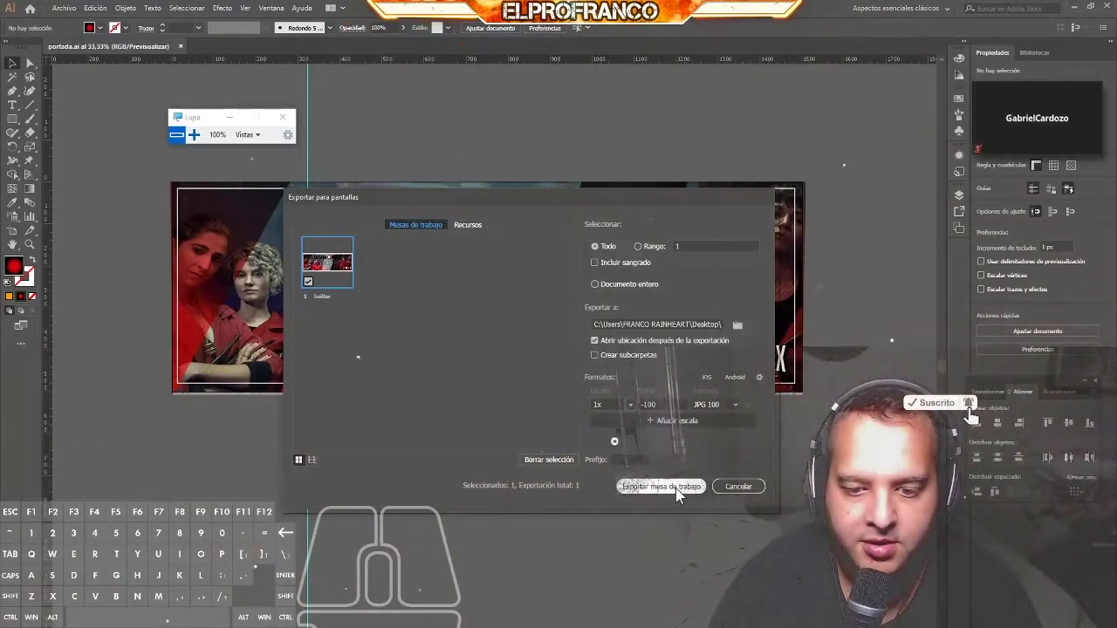